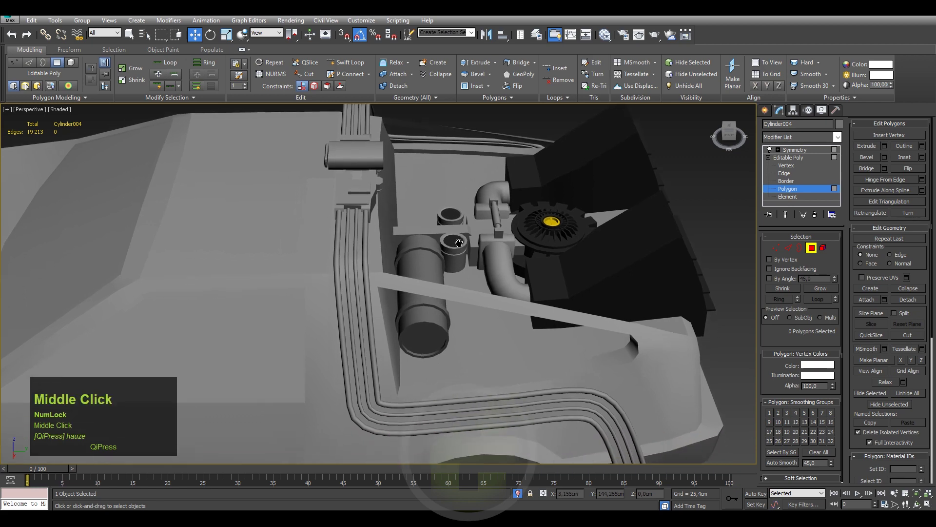
# Create a small box beside the engine cylinder, move it into place and choose its display colour.
pyautogui.middleClick(465, 285)
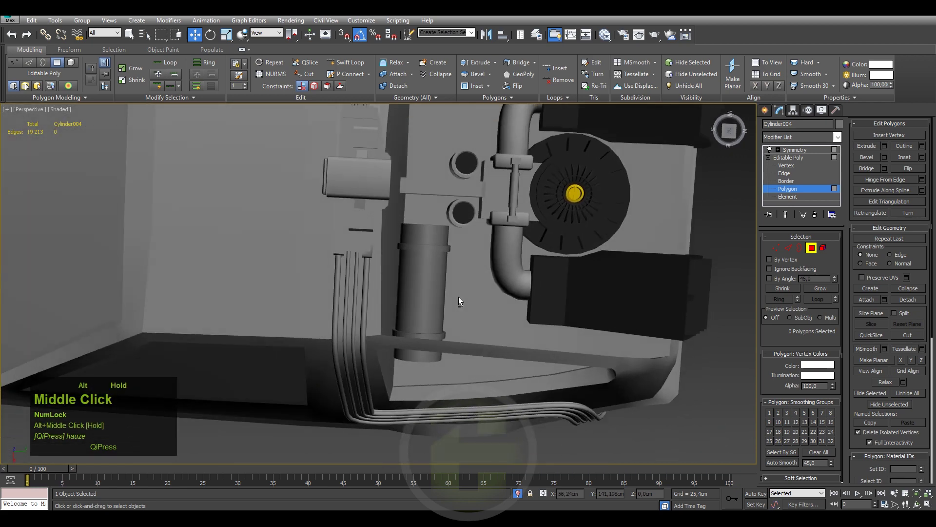
pyautogui.moveTo(771, 114); pyautogui.dragTo(494, 305)
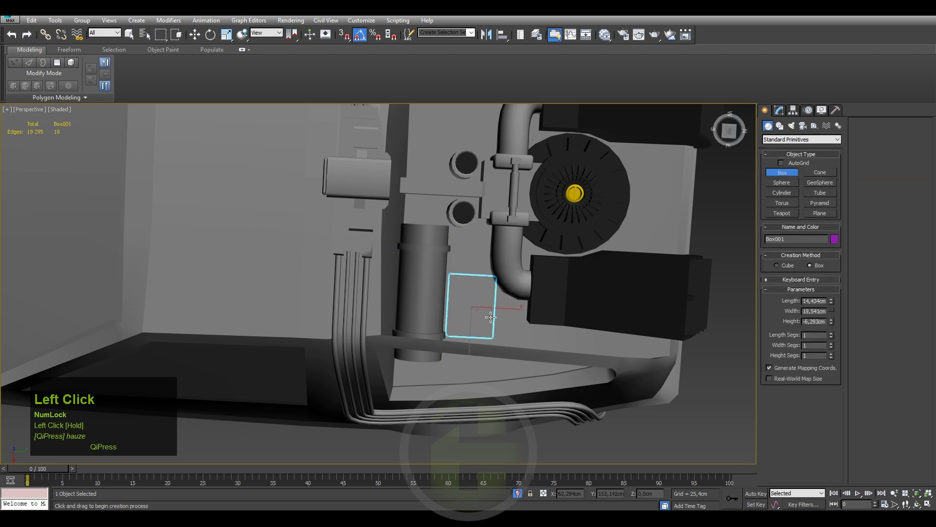
pyautogui.middleClick(480, 305)
pyautogui.press('w')
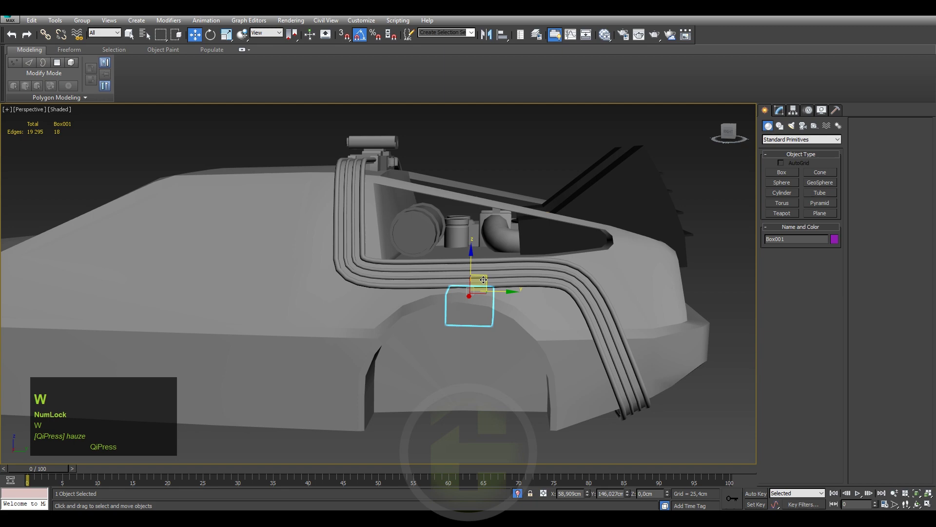
pyautogui.click(485, 277)
pyautogui.middleClick(478, 265)
pyautogui.click(839, 247)
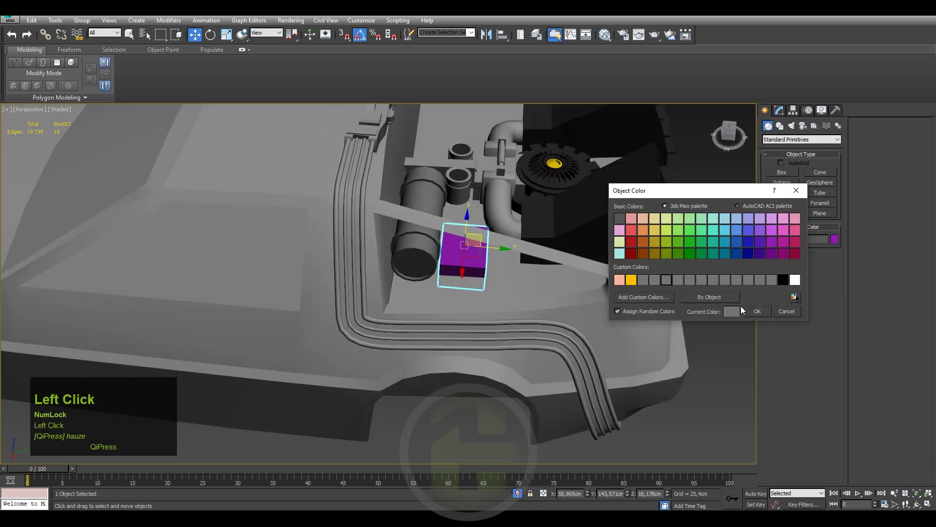
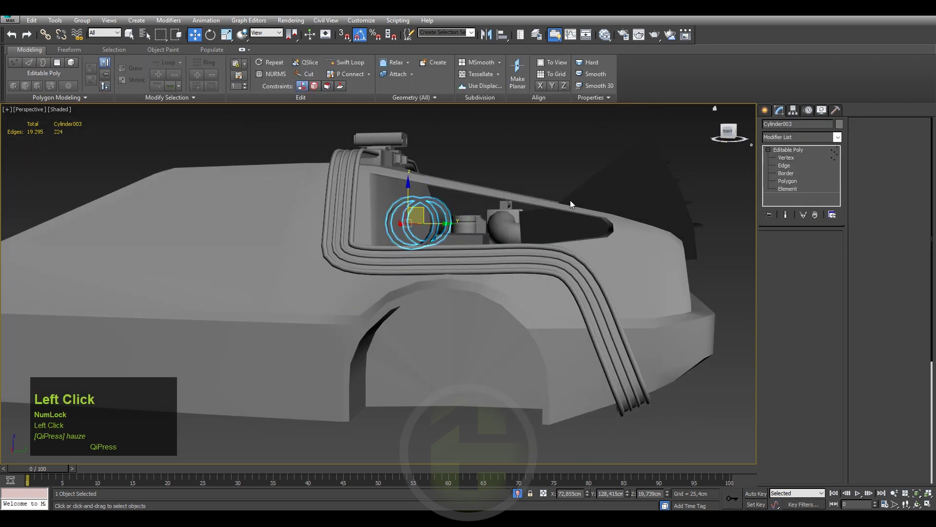
# Select the large cylinder and begin picking vertices on its lower edge in Vertex mode.
pyautogui.scroll(3)
pyautogui.middleClick(465, 240)
pyautogui.click(593, 221)
pyautogui.middleClick(568, 236)
pyautogui.press('alt+x')
pyautogui.click(563, 295)
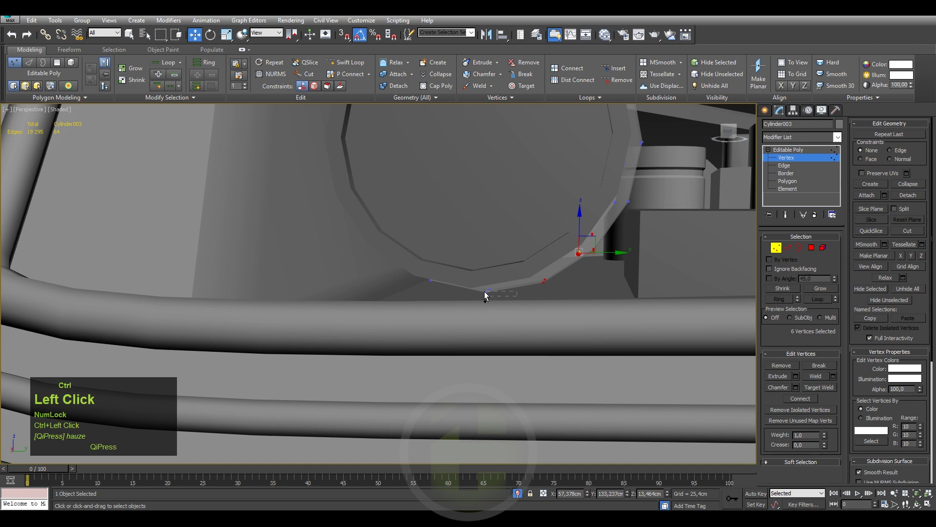
pyautogui.click(456, 301)
pyautogui.press('alt+x')
# In wireframe, region-select the cylinder's lower ring of vertices and extend the selection around it.
pyautogui.middleClick(433, 284)
pyautogui.press('F2')
pyautogui.middleClick(443, 291)
pyautogui.moveTo(413, 267); pyautogui.dragTo(464, 243)
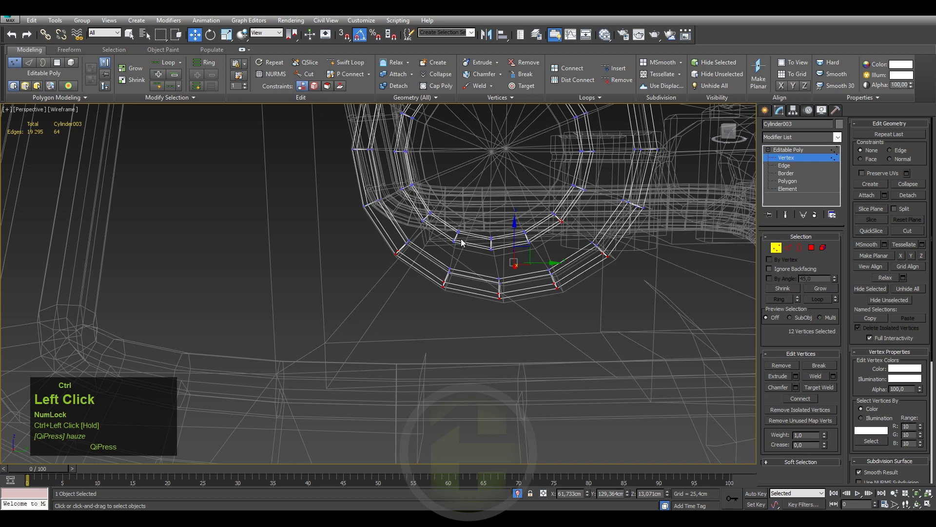
pyautogui.middleClick(465, 243)
pyautogui.moveTo(541, 255); pyautogui.dragTo(499, 271)
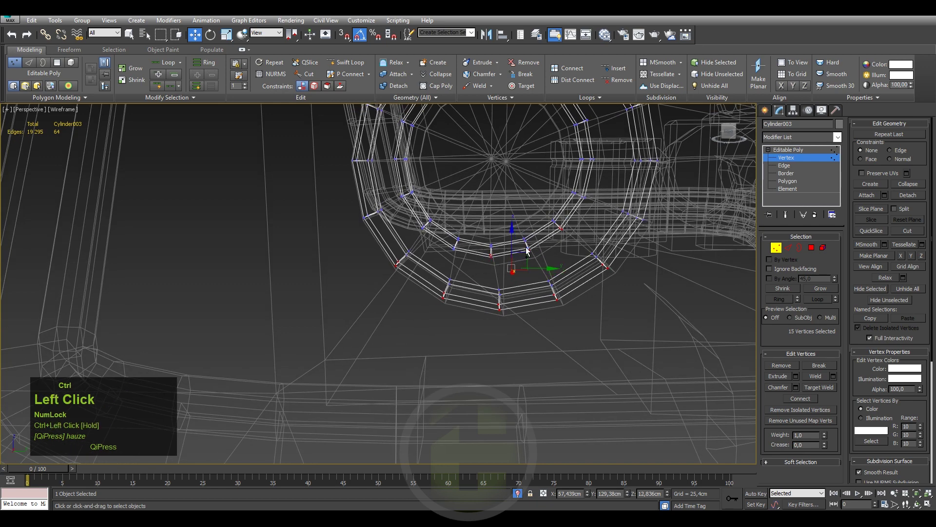
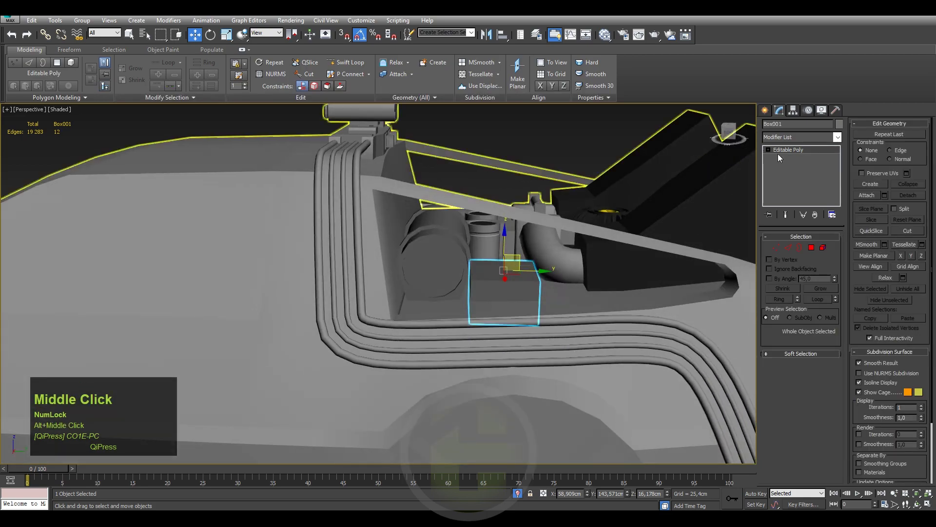
# Convert Box001 to an editable poly and enter element-level editing on it.
pyautogui.click(771, 151)
pyautogui.middleClick(550, 290)
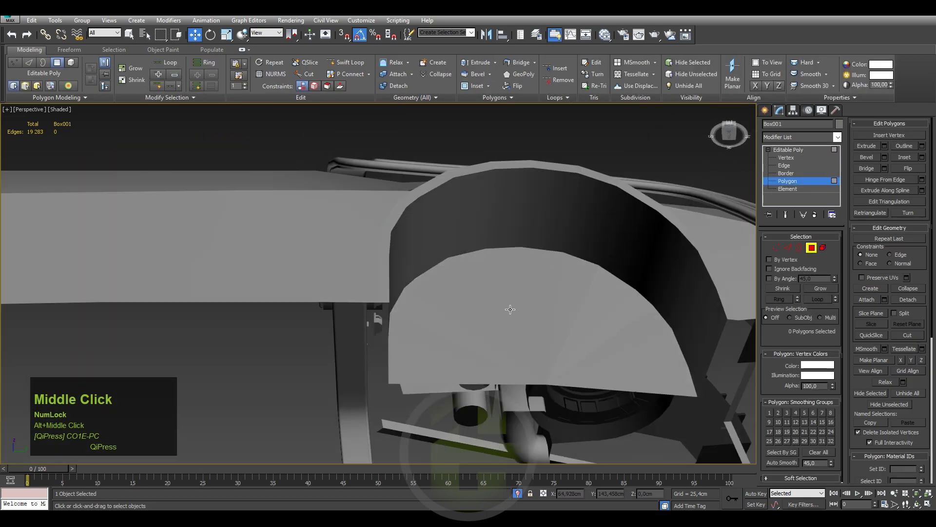
pyautogui.press('F3')
pyautogui.click(246, 32)
pyautogui.middleClick(491, 246)
pyautogui.press('Delete')
pyautogui.click(783, 188)
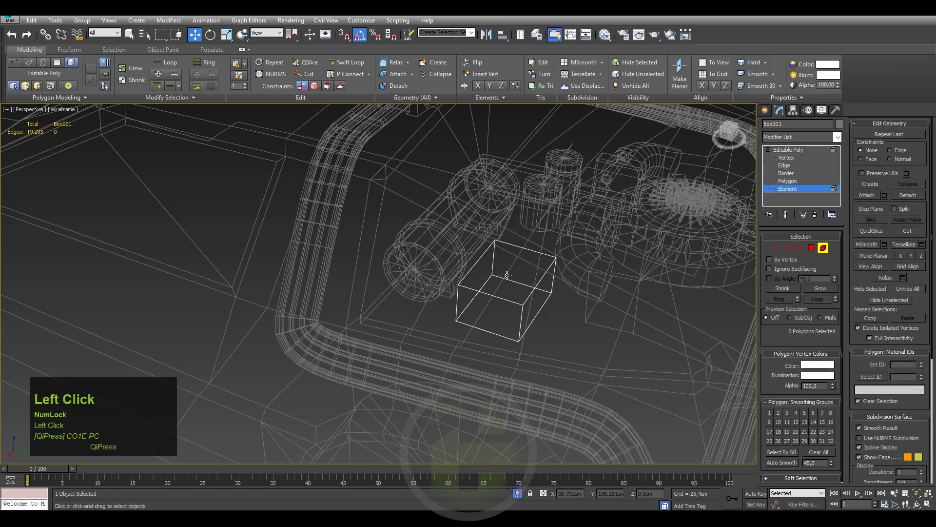
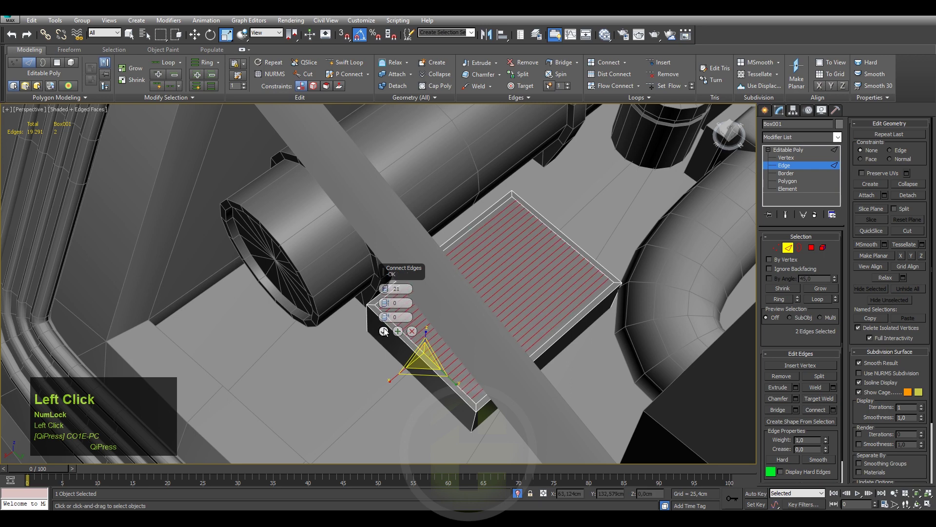
# Detach the 22 striped top polygons of the box as a new object named Object003.
pyautogui.click(387, 335)
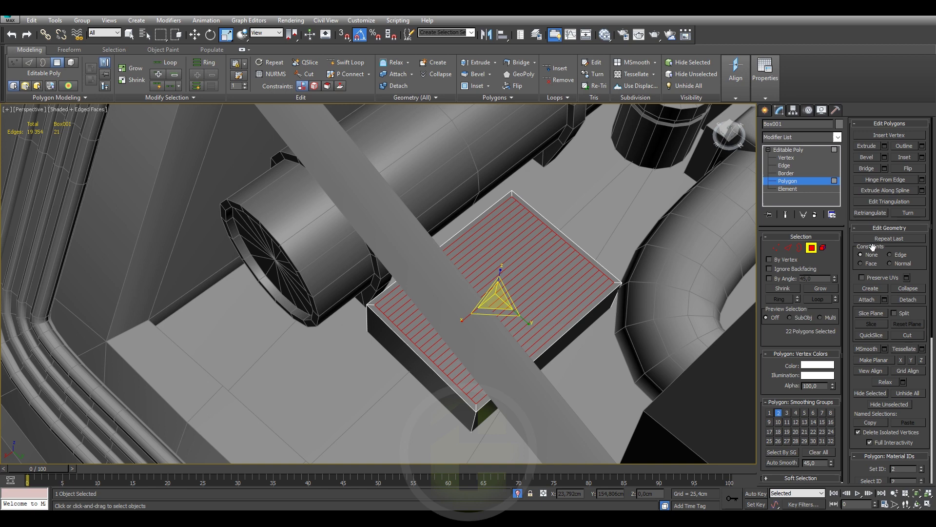
pyautogui.click(918, 300)
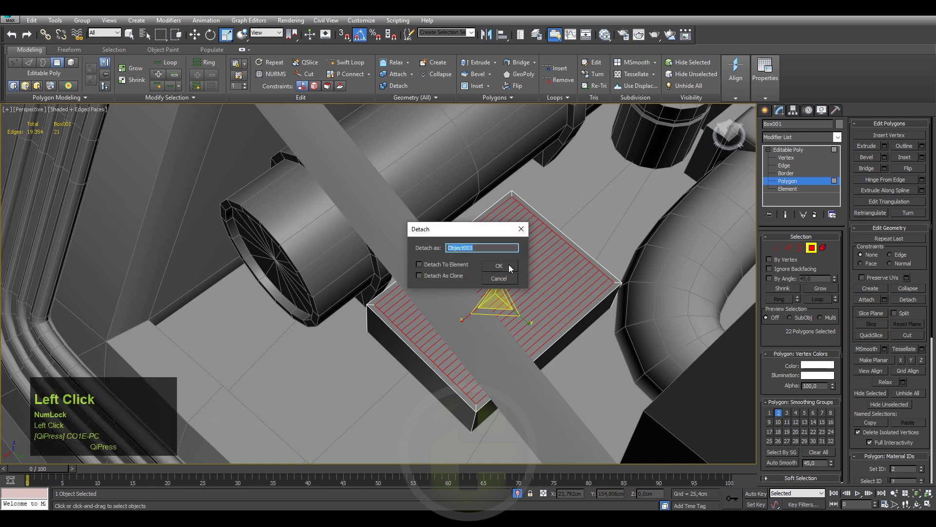
pyautogui.click(512, 268)
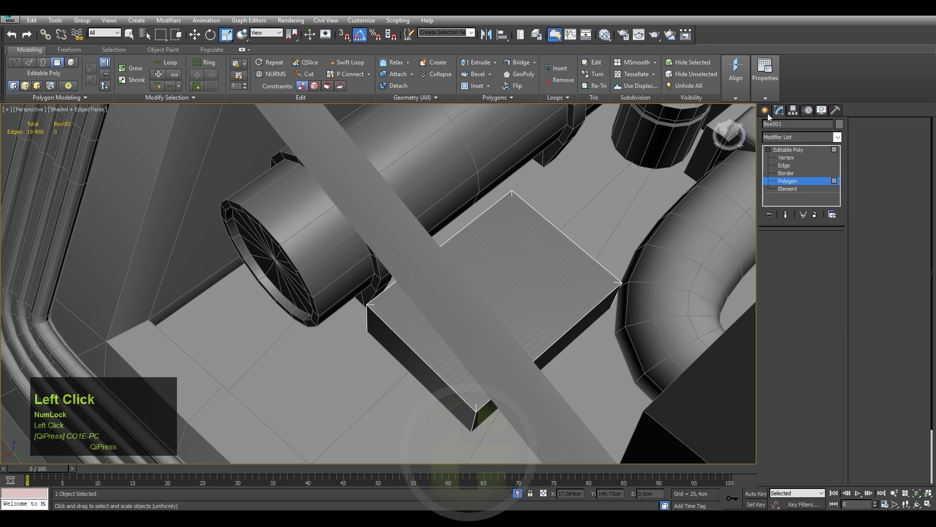
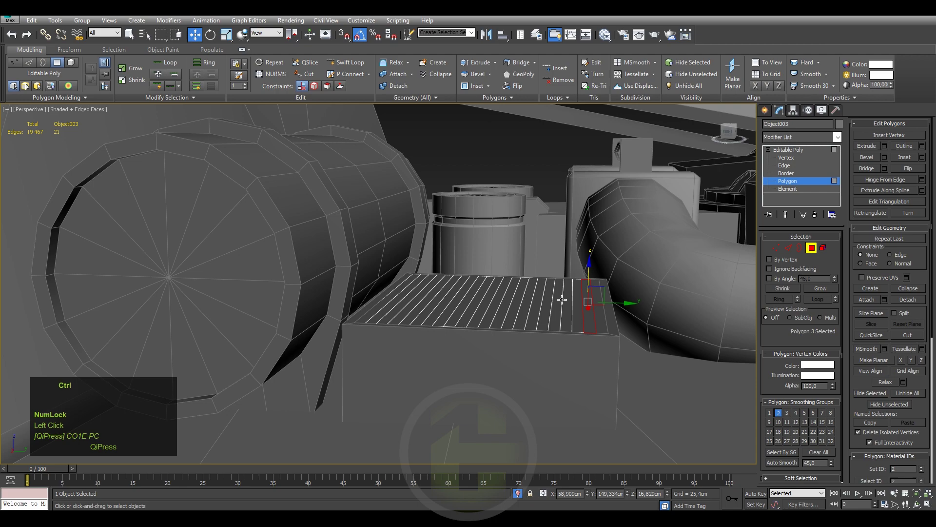
# Select alternating strips on Object003 and delete them, leaving a row of separate slats.
pyautogui.click(566, 300)
pyautogui.moveTo(524, 304); pyautogui.dragTo(589, 240)
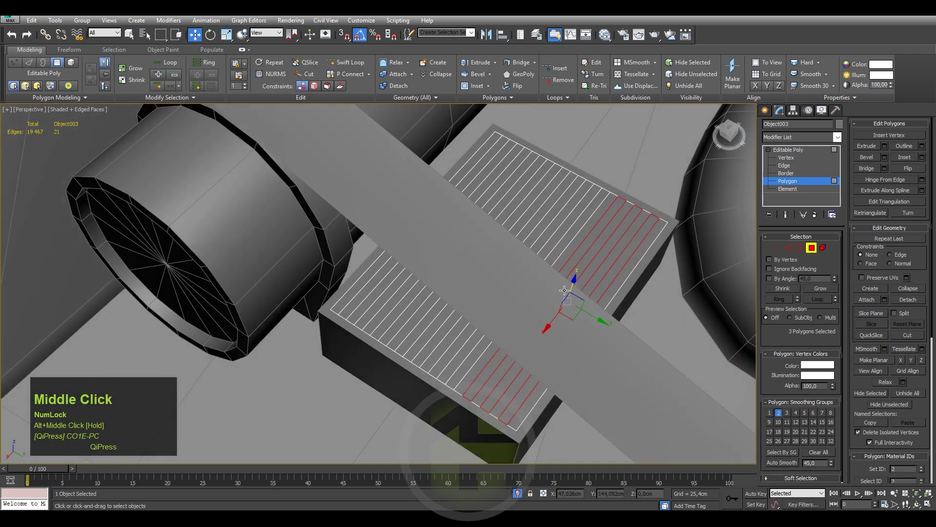
pyautogui.click(589, 241)
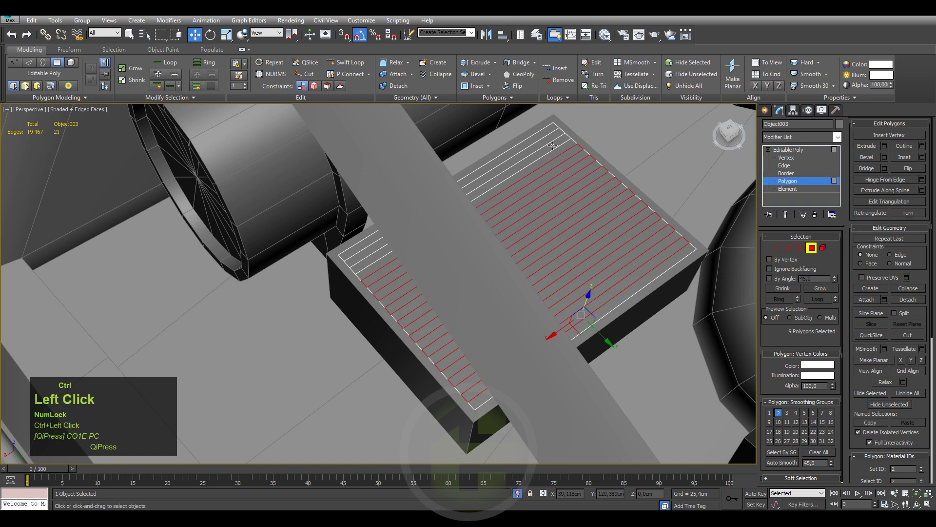
pyautogui.press('Delete')
pyautogui.moveTo(589, 246); pyautogui.dragTo(770, 114)
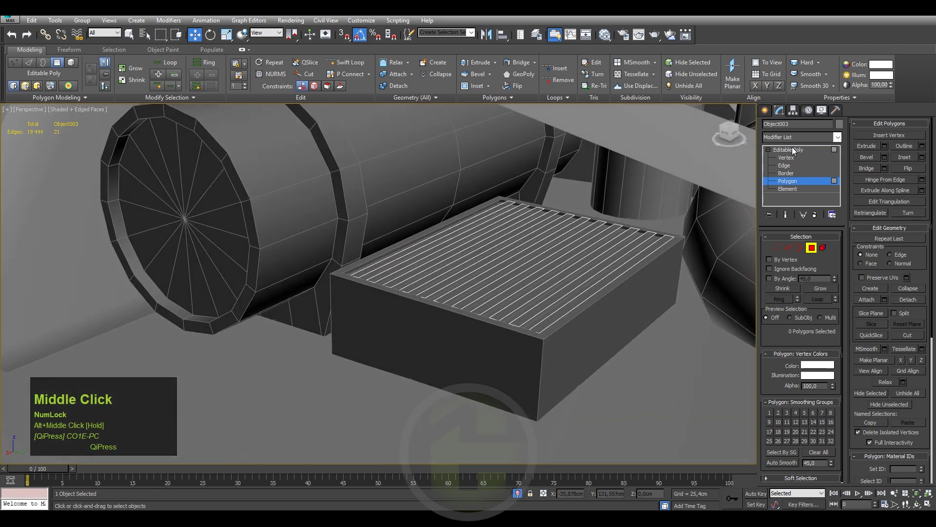
pyautogui.click(771, 115)
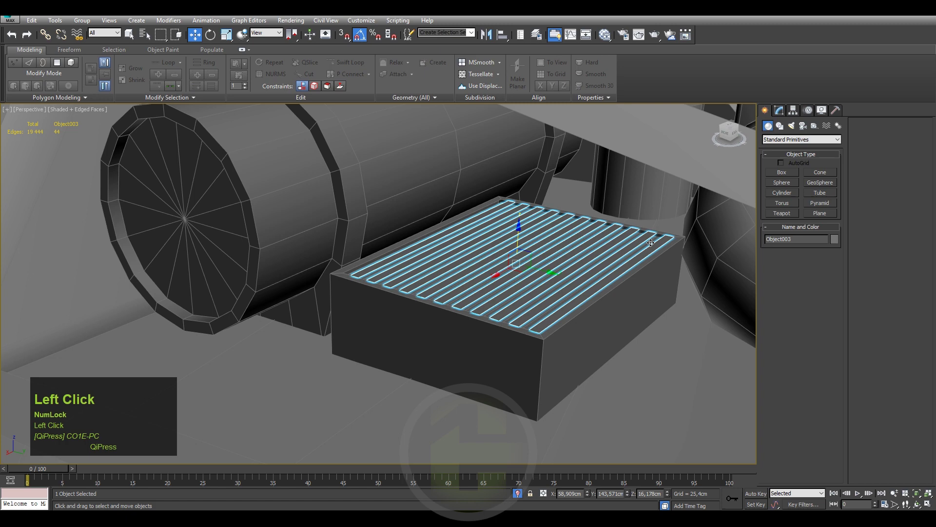
# Isolate the strip object, edit its slats, then end isolation and reselect the slat object in the full scene.
pyautogui.press('alt+q')
pyautogui.press('2')
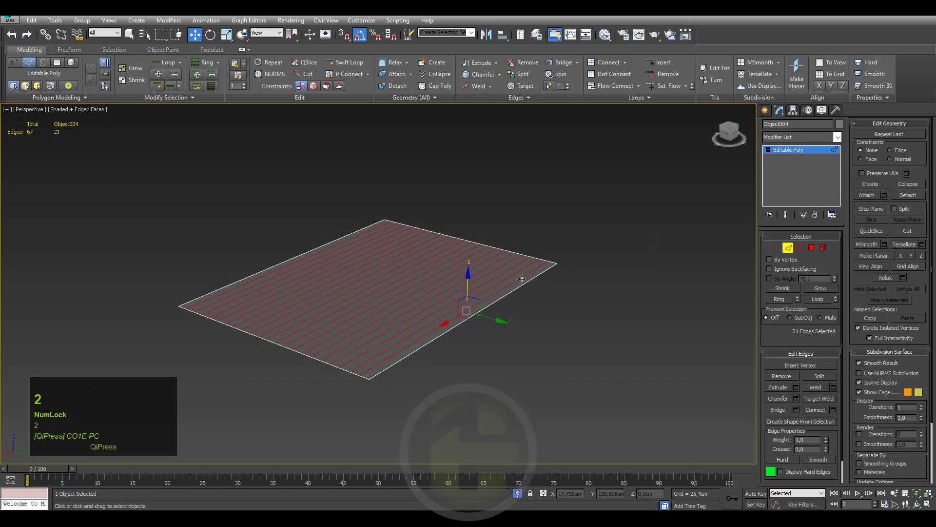
pyautogui.press('ctrl+BackSpace')
pyautogui.rightClick(521, 283)
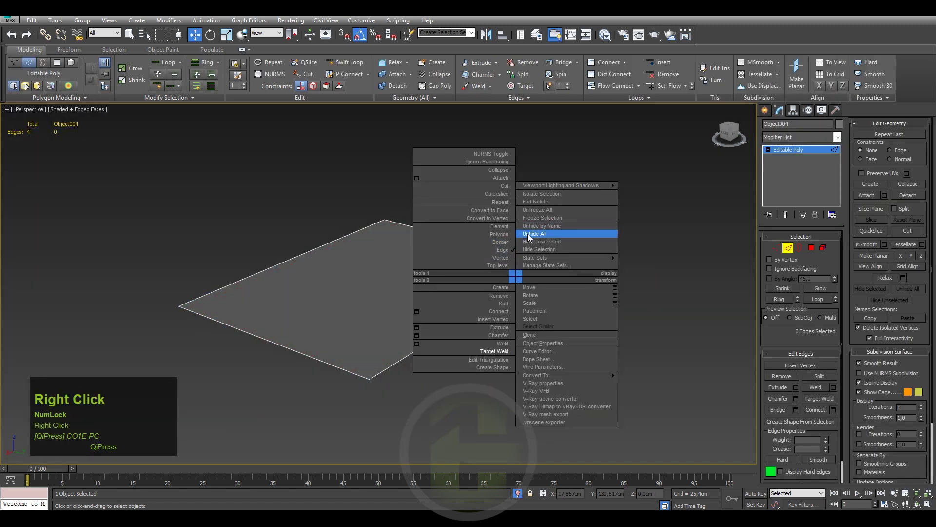
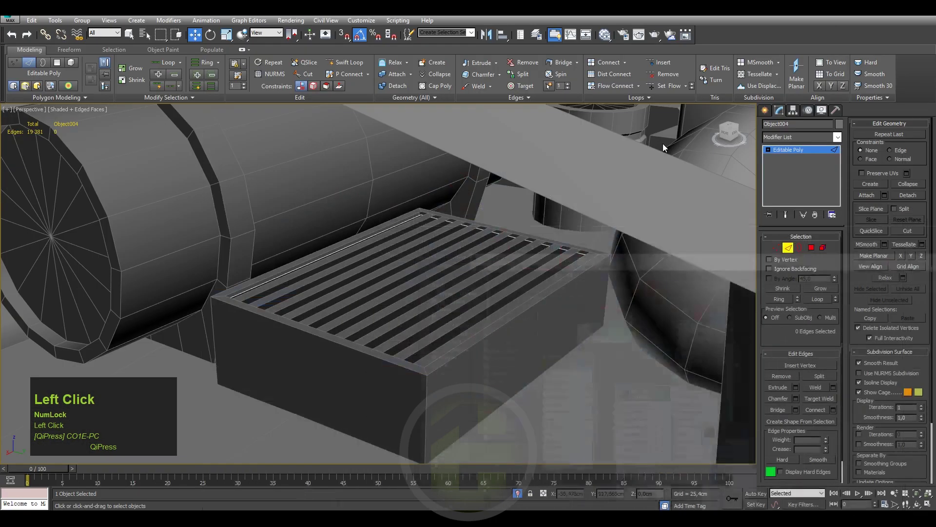
pyautogui.press('F4')
pyautogui.middleClick(515, 270)
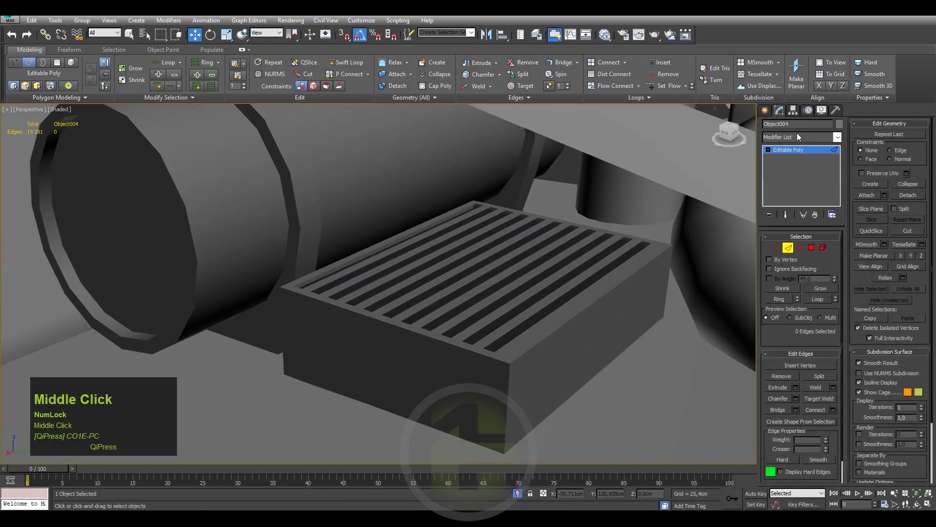
pyautogui.click(770, 117)
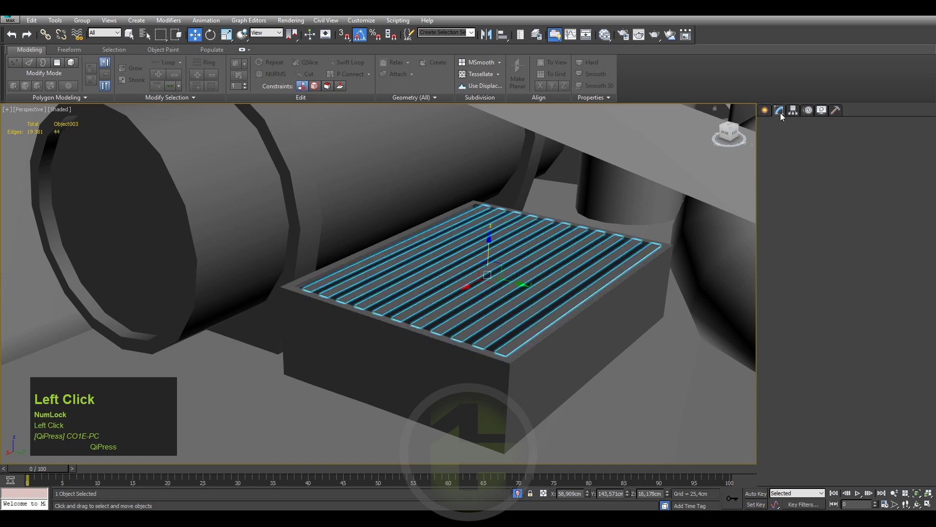
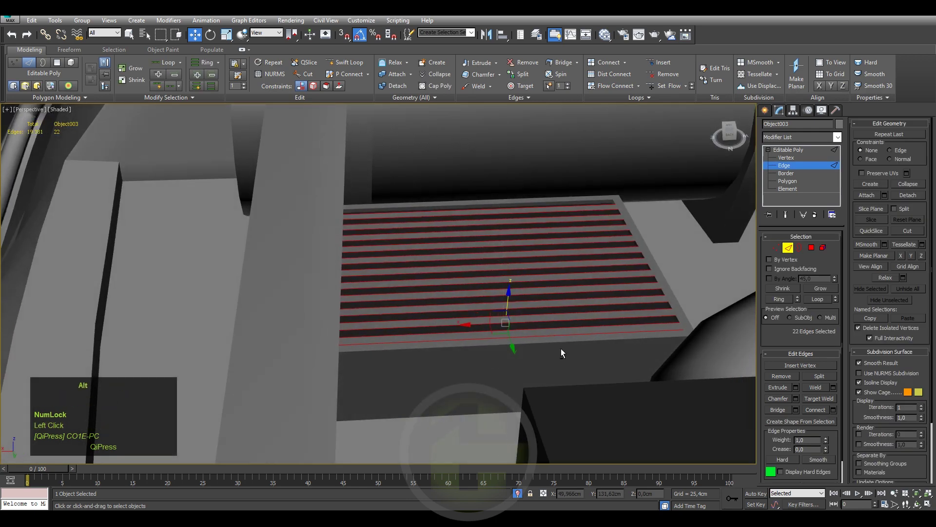
# Select the slats' open border edges and drag them down to give the slats depth.
pyautogui.click(625, 345)
pyautogui.press('w')
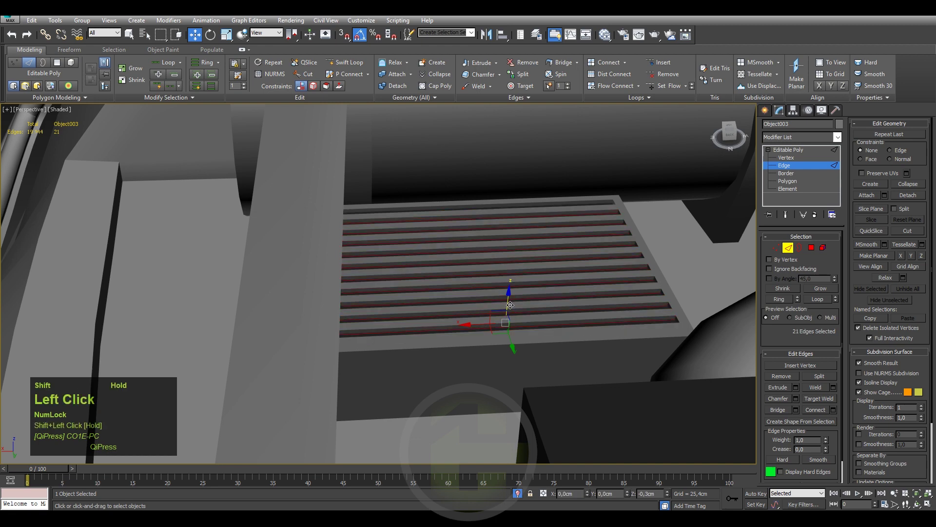
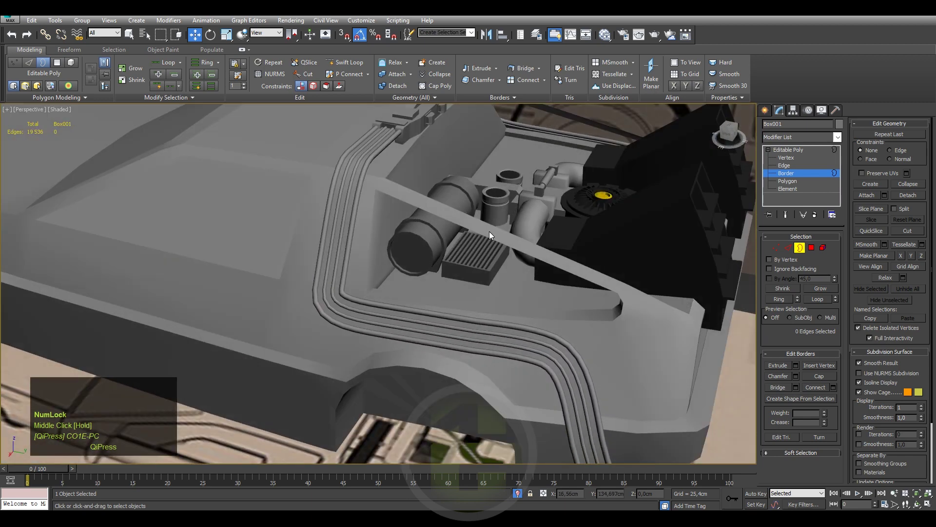
# Orbit down into the engine bay and select the finished grille block.
pyautogui.scroll(3)
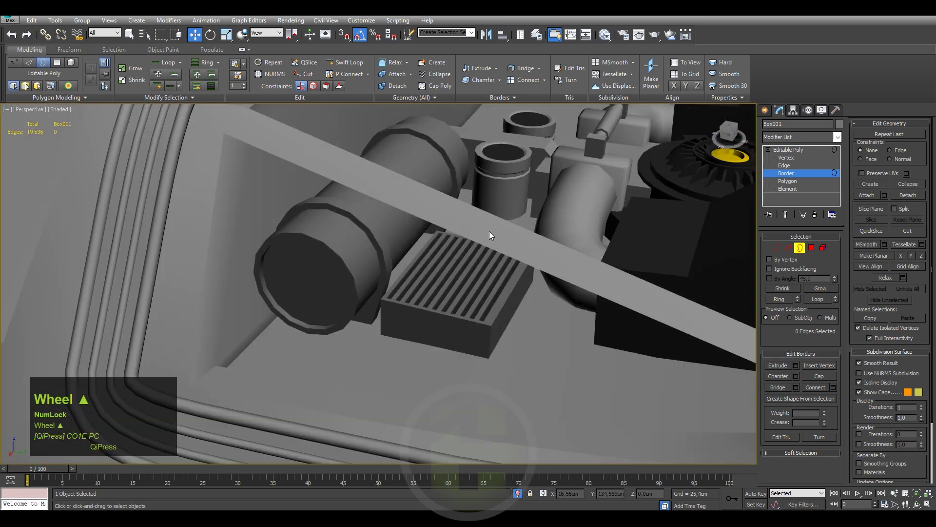
pyautogui.middleClick(467, 258)
pyautogui.scroll(-3)
pyautogui.moveTo(383, 269); pyautogui.dragTo(764, 114)
pyautogui.click(764, 114)
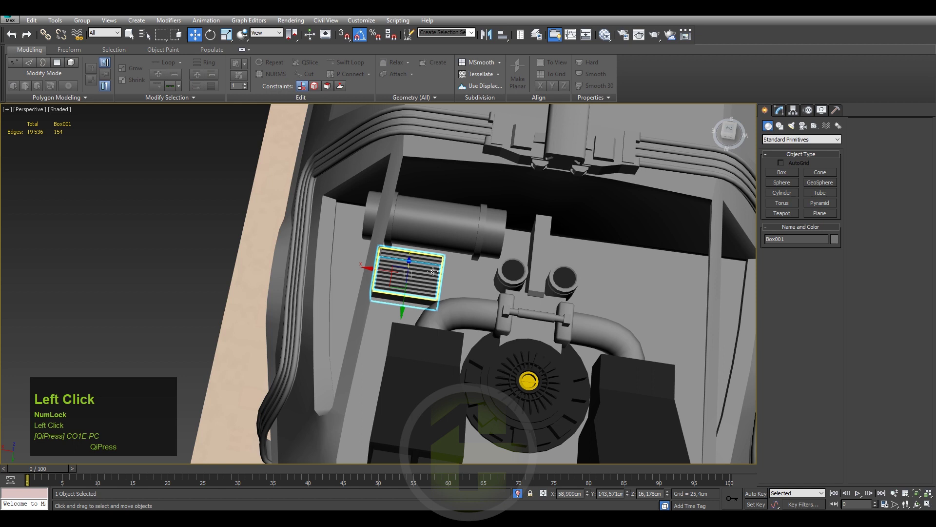
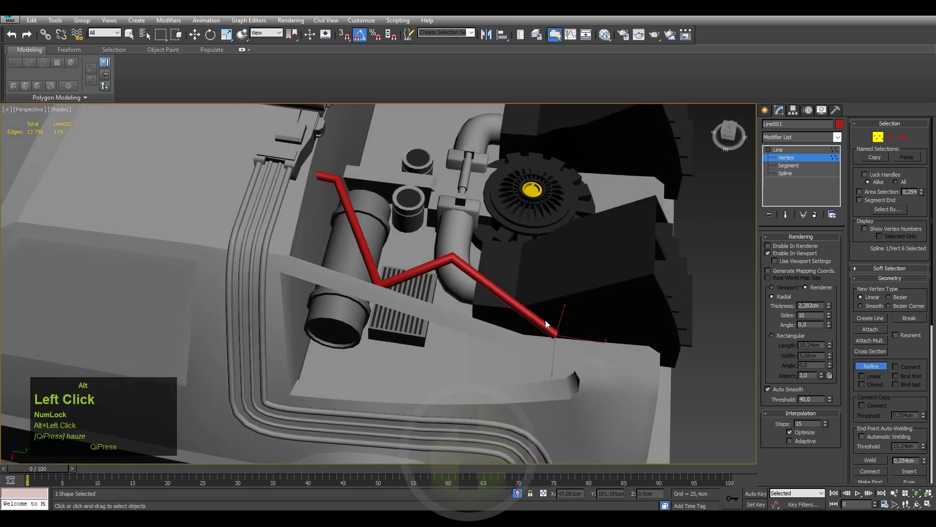
# Finish inserting points on the red tube line and select its new end vertex.
pyautogui.rightClick(587, 319)
pyautogui.click(563, 334)
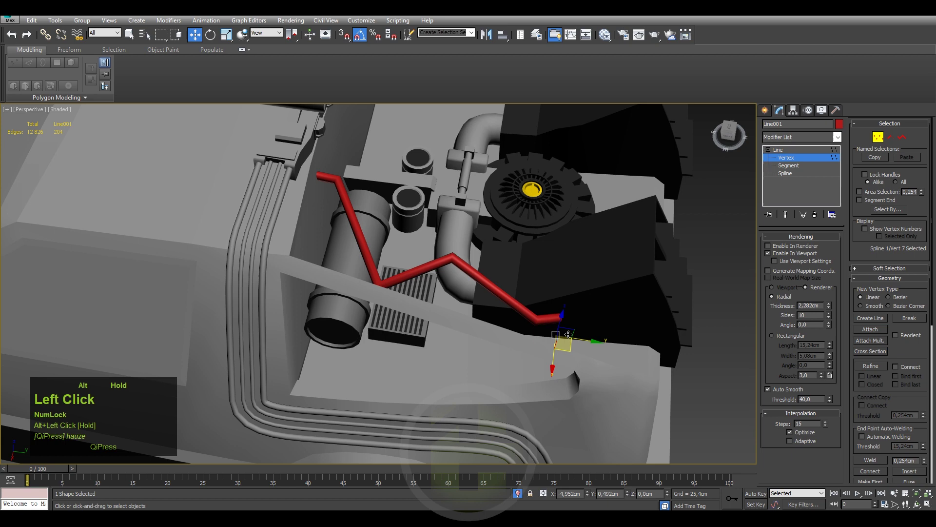
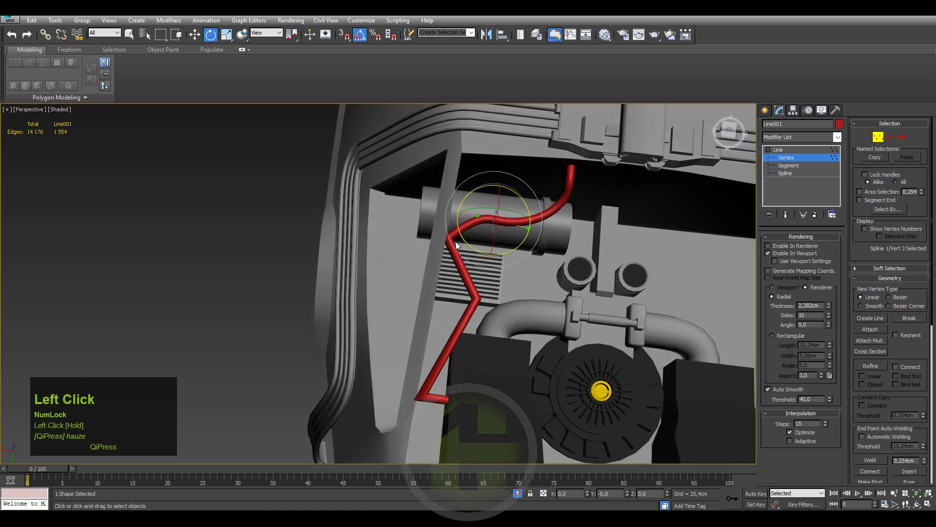
# Drag the cable's Bezier vertex to bend it where it passes the grille.
pyautogui.rightClick(449, 236)
pyautogui.moveTo(425, 168); pyautogui.dragTo(493, 288)
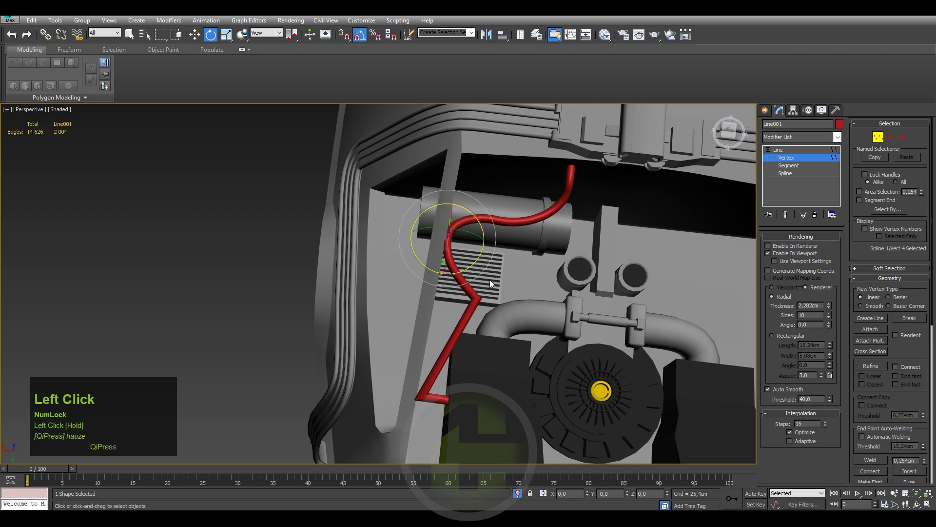
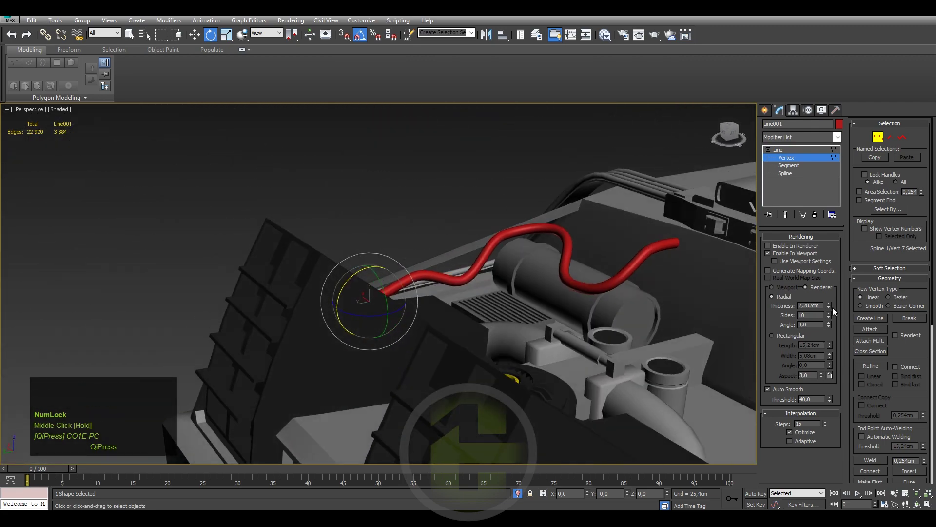
# Reduce the red cable's thickness to about 1.4 cm with 8 sides and 4 interpolation steps, checking it with edged faces.
pyautogui.moveTo(832, 309); pyautogui.dragTo(506, 291)
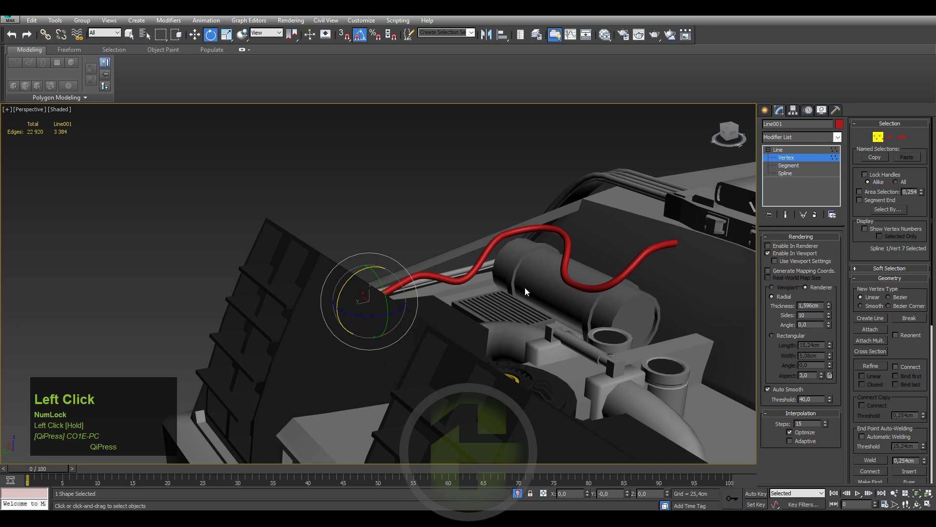
pyautogui.moveTo(515, 291); pyautogui.dragTo(830, 429)
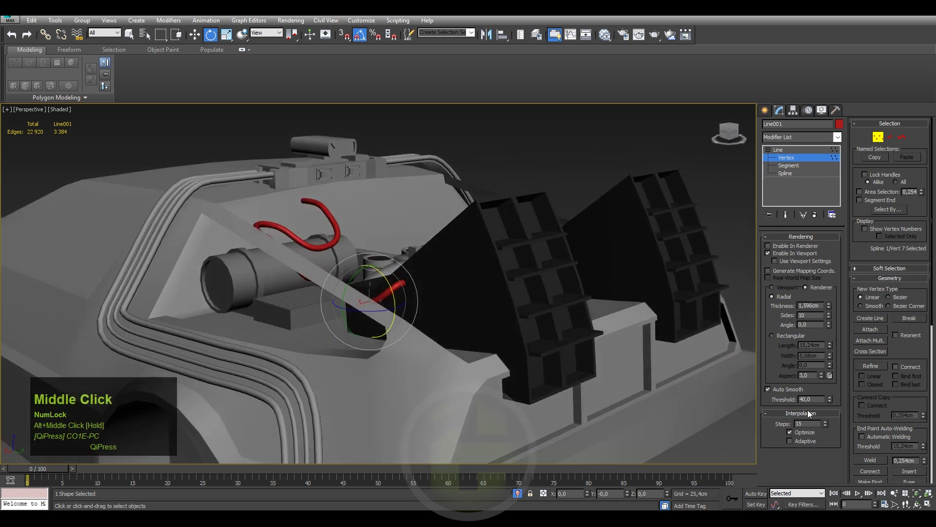
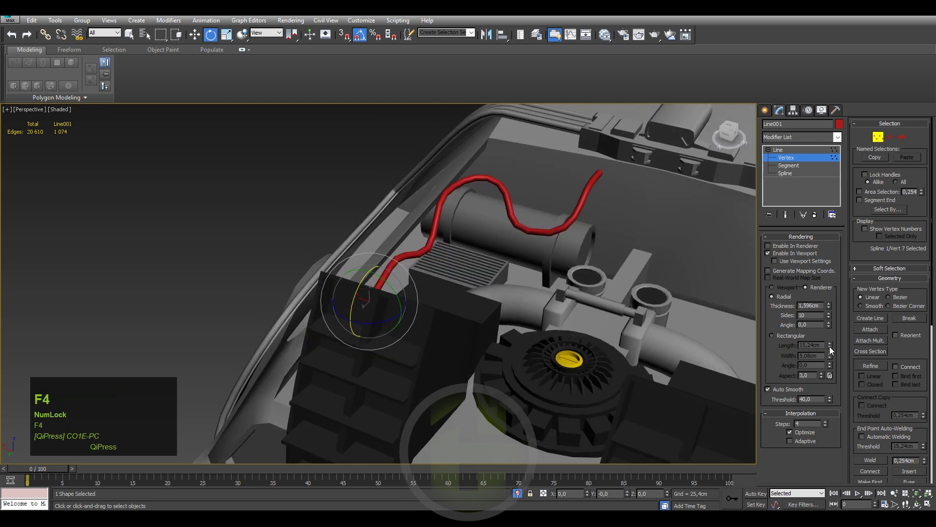
pyautogui.click(831, 321)
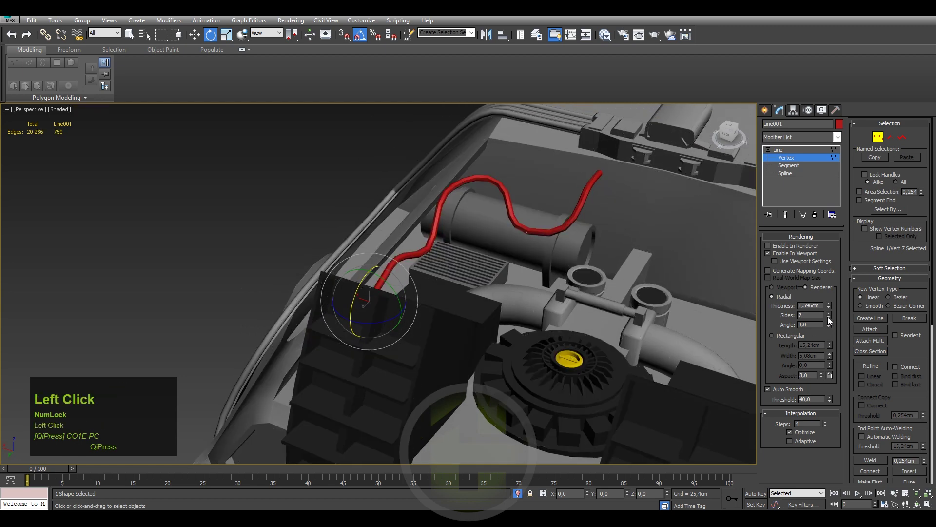
pyautogui.middleClick(591, 274)
pyautogui.press('F4')
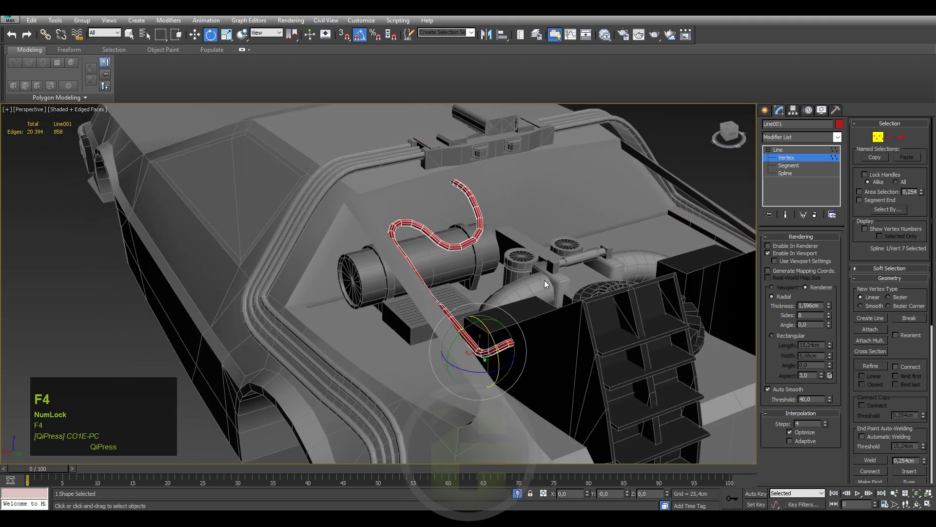
pyautogui.press('F4')
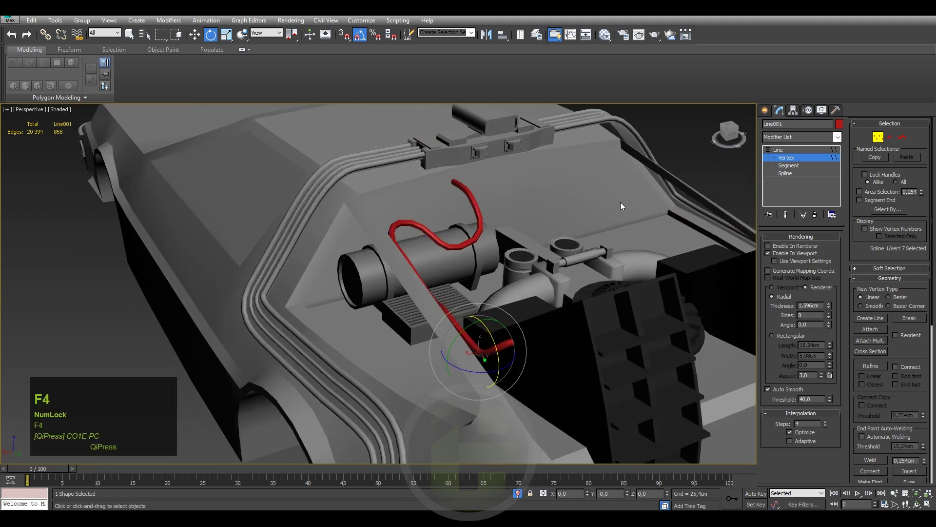
pyautogui.moveTo(552, 213); pyautogui.dragTo(437, 220)
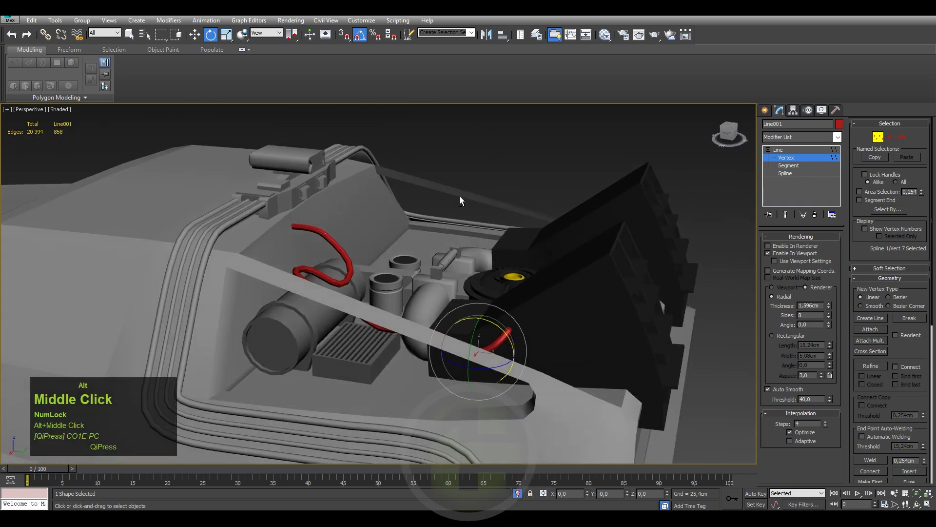
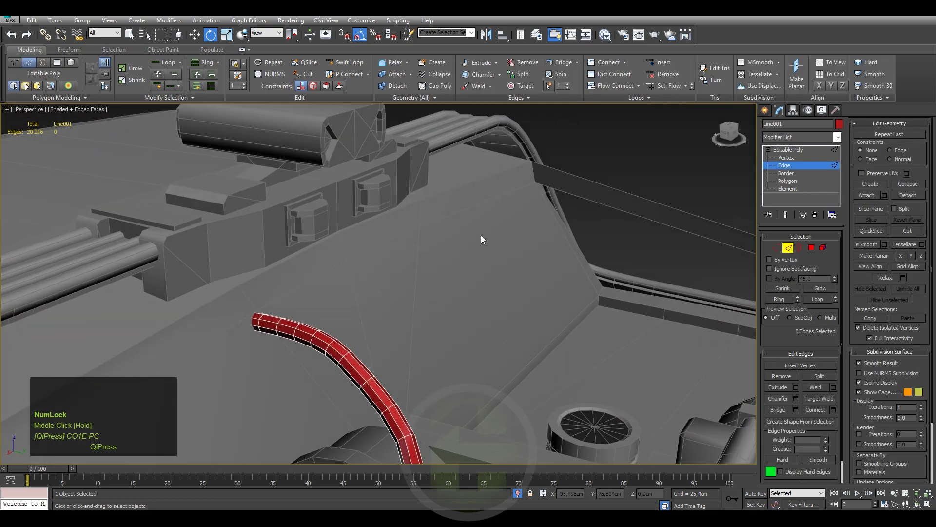
# Clean up the pipe end at polygon level, deleting the stray face near its tip.
pyautogui.click(792, 188)
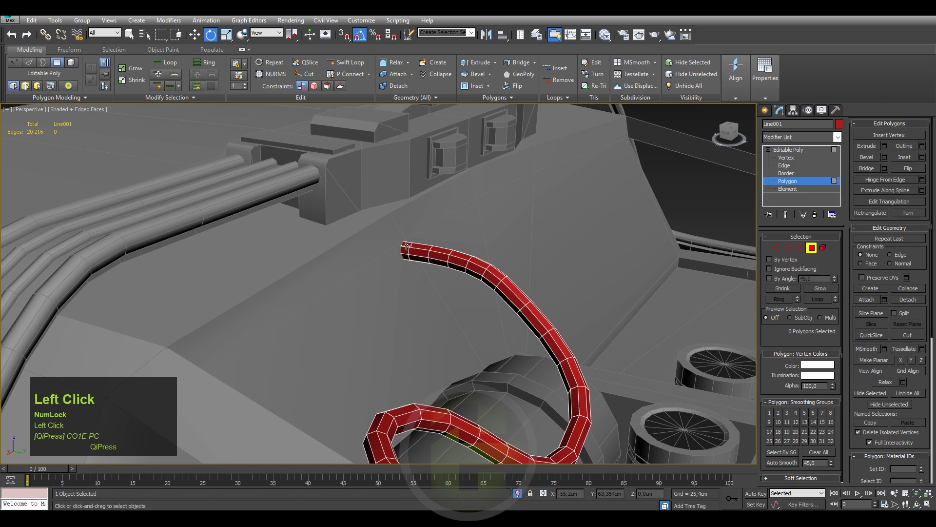
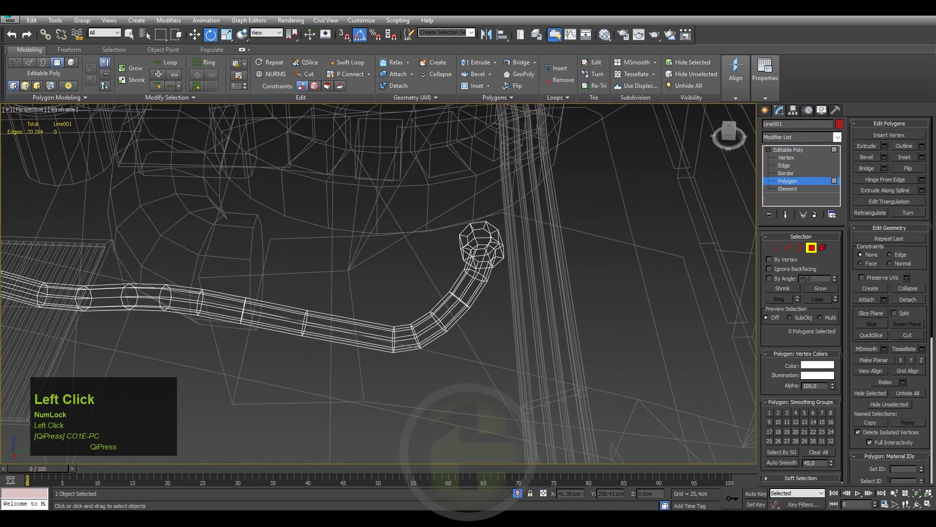
pyautogui.scroll(-3)
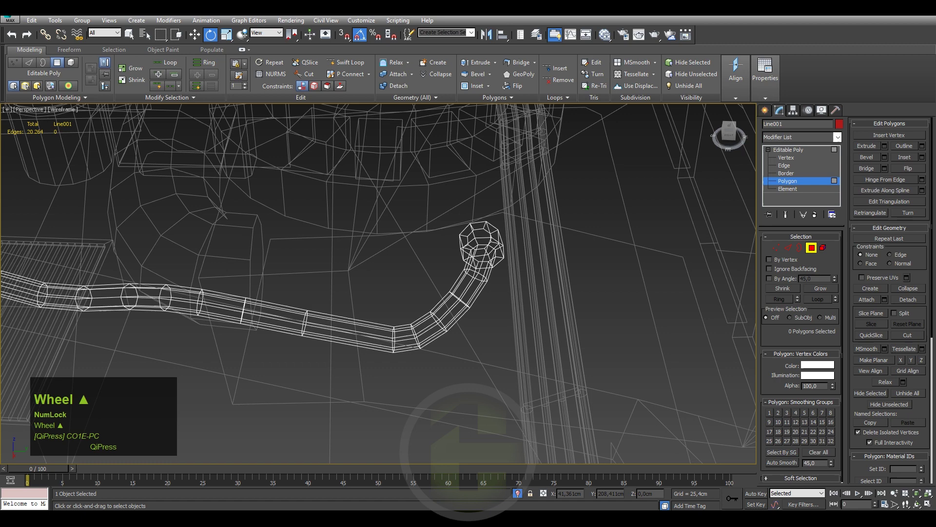
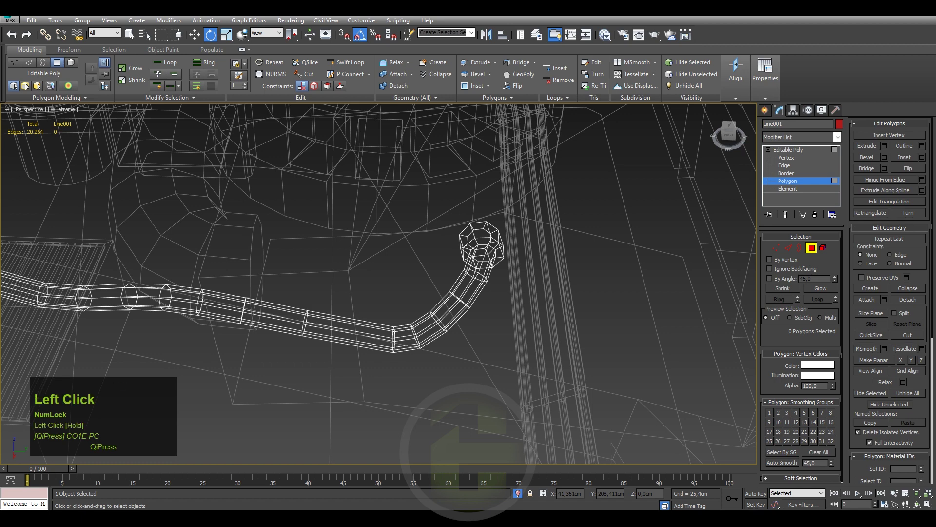
pyautogui.middleClick(541, 206)
pyautogui.click(520, 203)
pyautogui.press('Delete')
pyautogui.scroll(-3)
pyautogui.middleClick(496, 237)
# View the engine bay shaded and select the whole red pipe as one 352-polygon element.
pyautogui.press('F3')
pyautogui.scroll(-3)
pyautogui.moveTo(427, 211); pyautogui.dragTo(611, 202)
pyautogui.press('F4')
pyautogui.middleClick(503, 201)
pyautogui.click(782, 192)
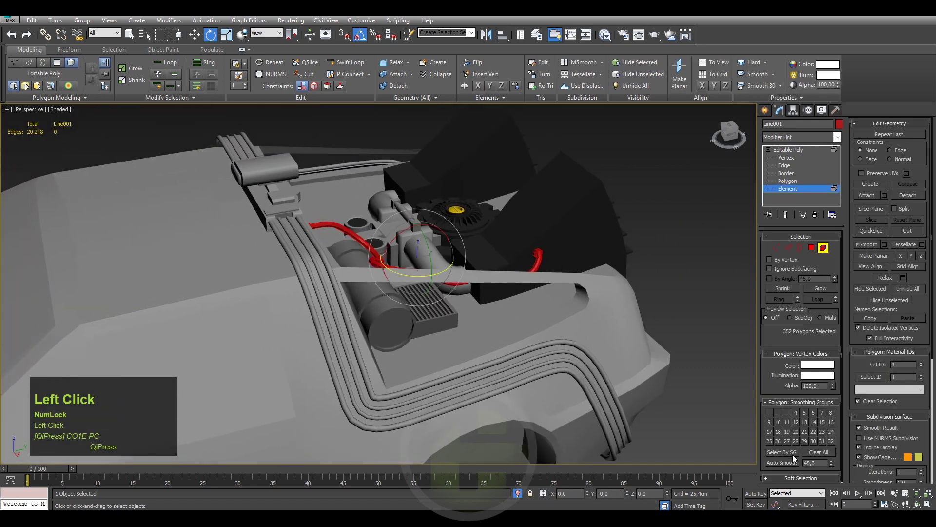
# Attach the red pipe to the car body Plane001 so Symmetry mirrors it to the other side.
pyautogui.scroll(3)
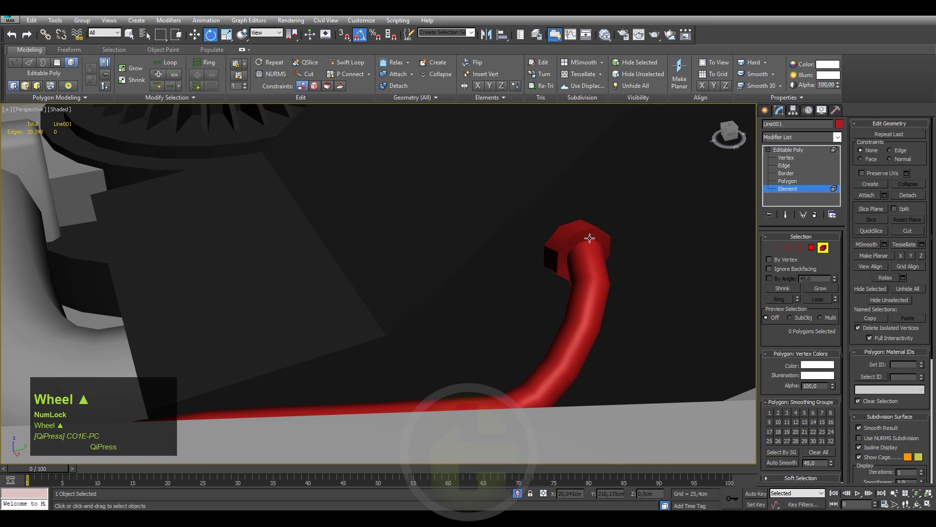
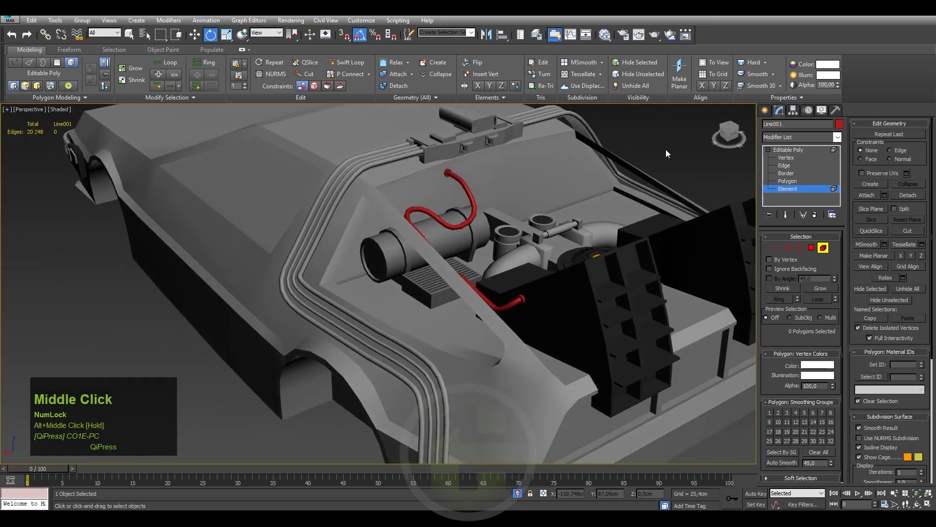
pyautogui.click(770, 114)
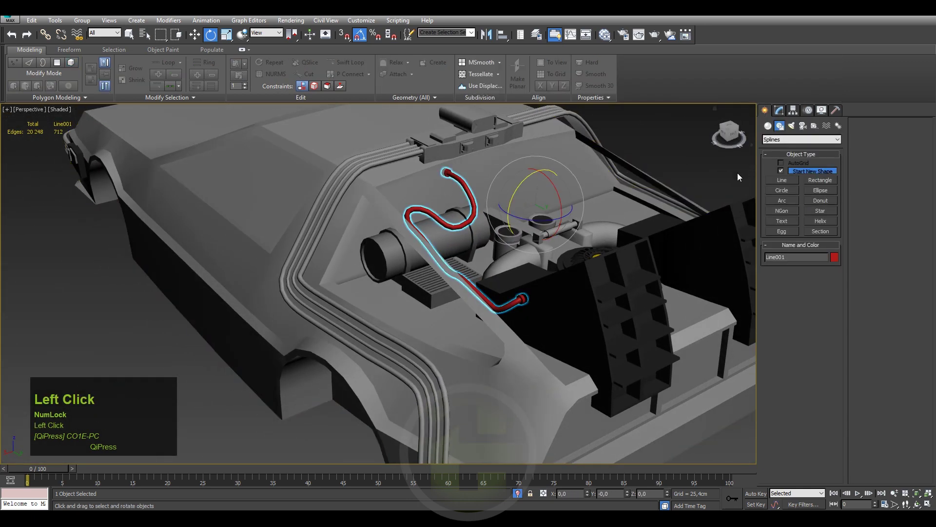
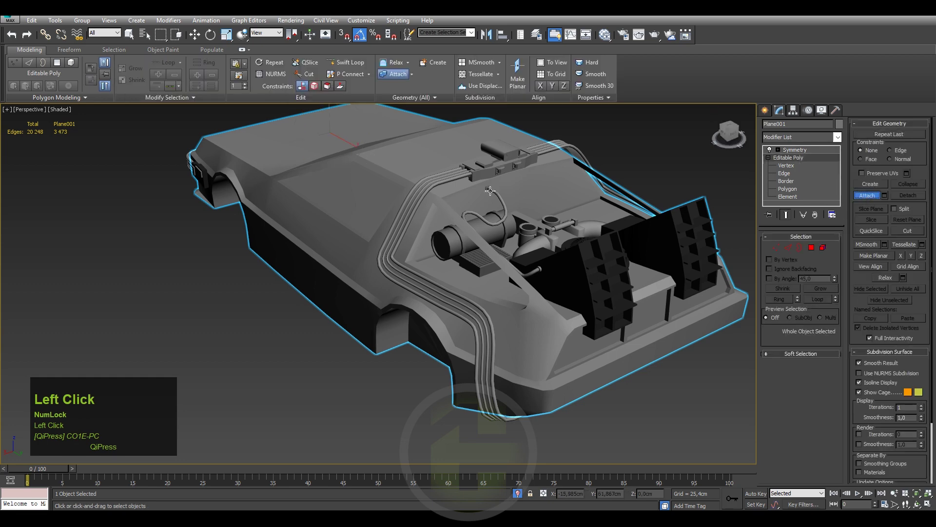
pyautogui.moveTo(541, 219); pyautogui.dragTo(618, 129)
pyautogui.click(618, 128)
pyautogui.scroll(-3)
pyautogui.moveTo(585, 209); pyautogui.dragTo(614, 212)
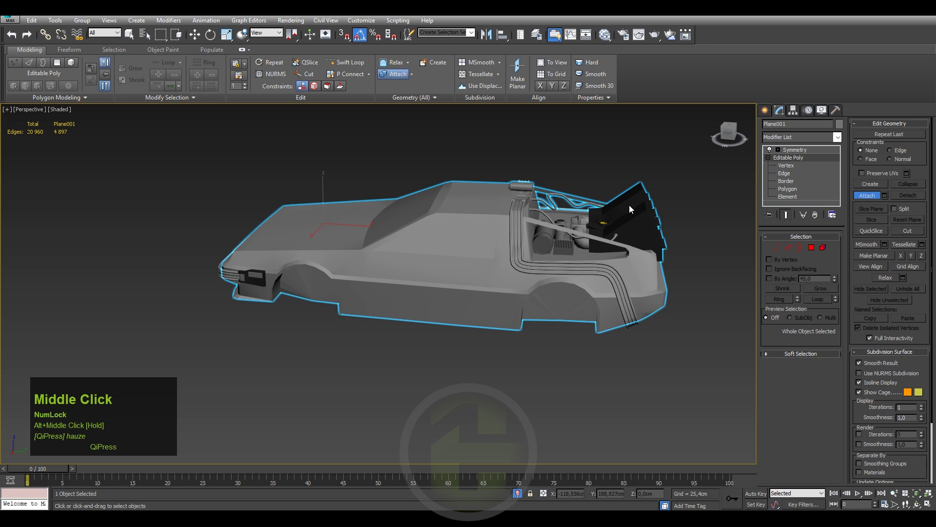
pyautogui.moveTo(588, 217); pyautogui.dragTo(548, 231)
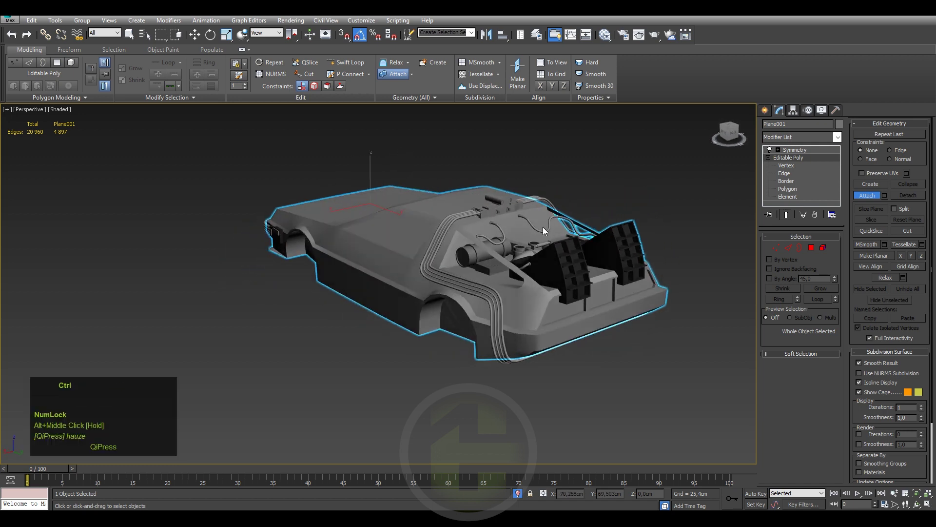
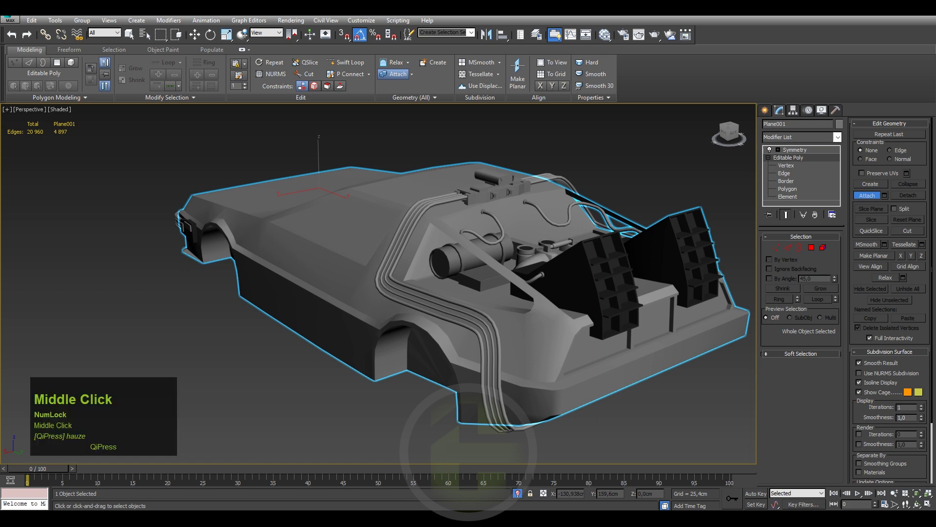
# Save the scene and zoom close into the engine bay with the car body deselected.
pyautogui.moveTo(463, 265); pyautogui.dragTo(462, 270)
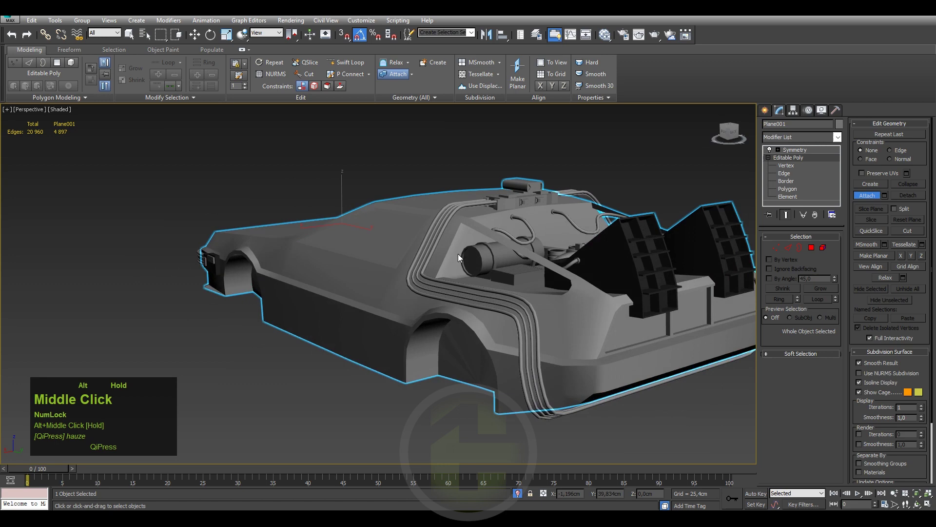
pyautogui.press('ctrl+s')
pyautogui.moveTo(460, 272); pyautogui.dragTo(766, 118)
pyautogui.click(766, 117)
pyautogui.press('F4')
pyautogui.scroll(3)
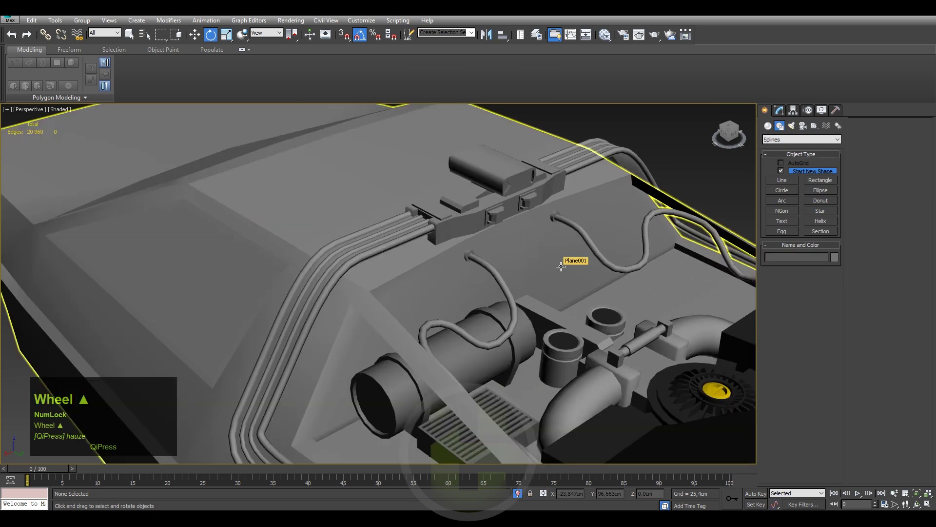
# Select the car body with edged faces and pick the engine-bay pipe and cylinder elements ready to move.
pyautogui.click(563, 265)
pyautogui.press('F4')
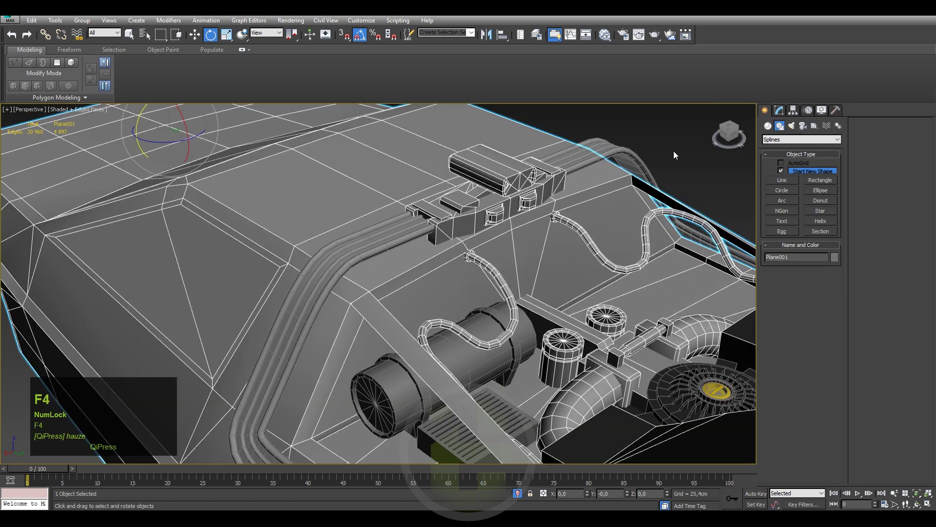
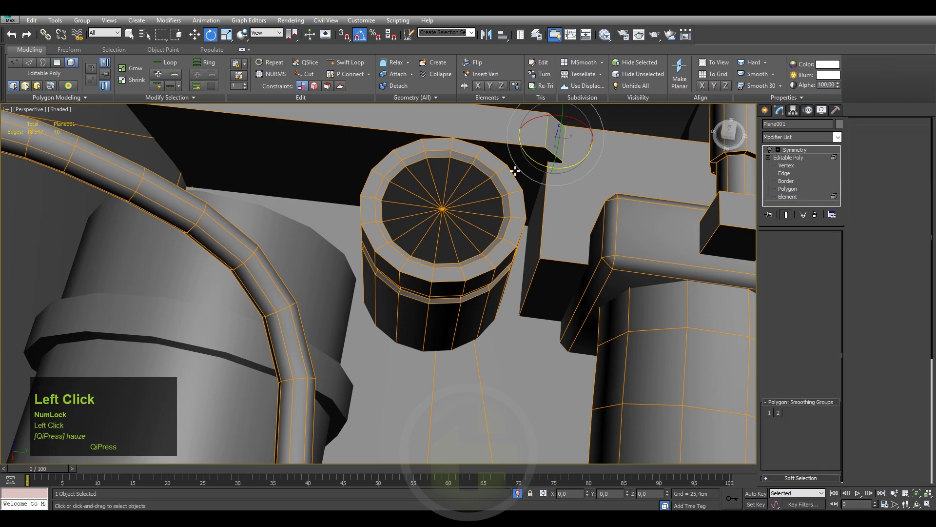
pyautogui.press('w')
pyautogui.scroll(-3)
pyautogui.middleClick(510, 197)
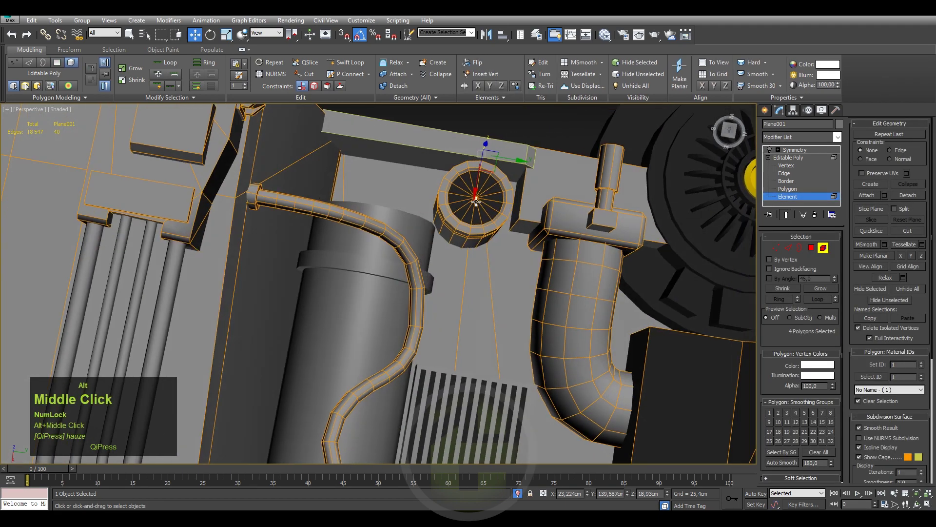
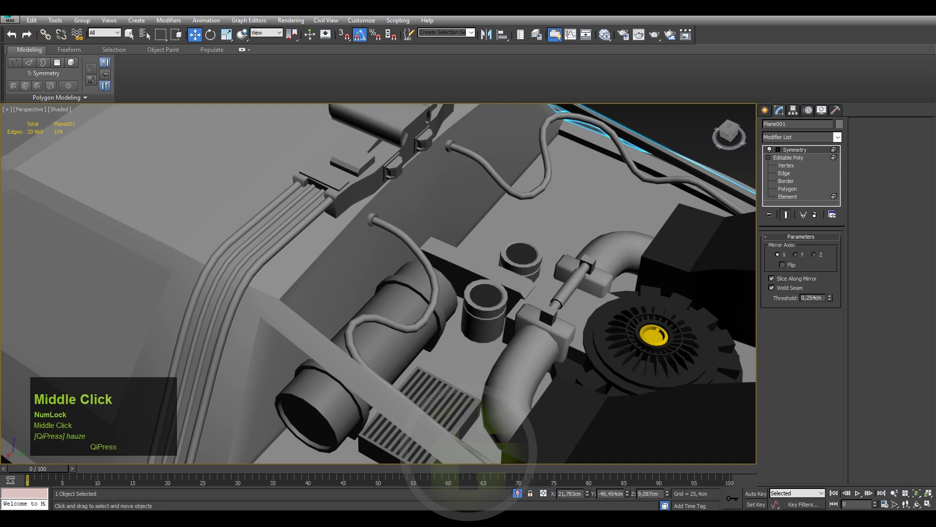
# Clone the slatted grille box as Box002 beside the two round holes in the engine bay.
pyautogui.click(767, 117)
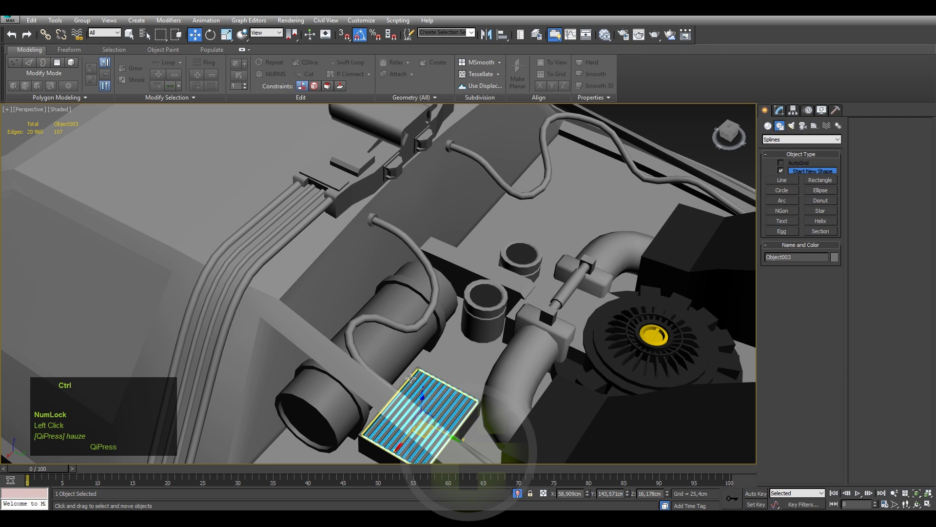
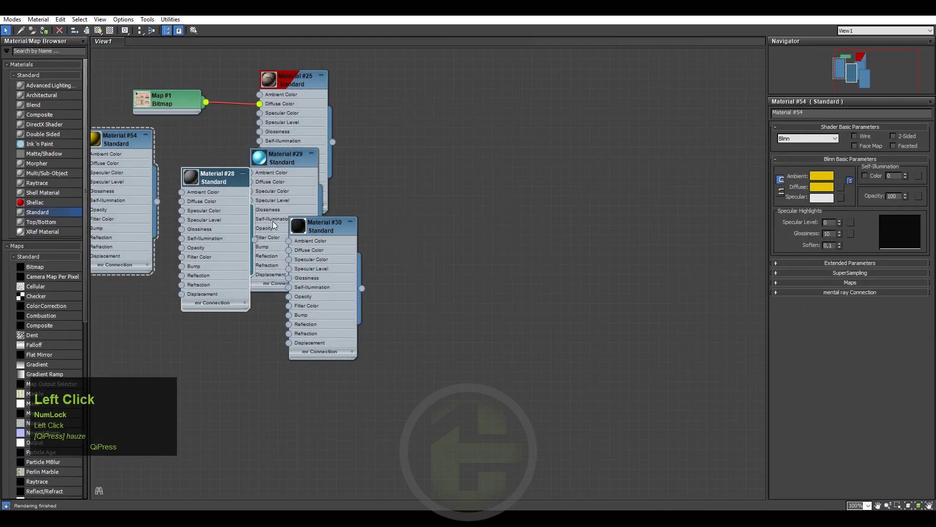
pyautogui.rightClick(211, 187)
pyautogui.click(228, 203)
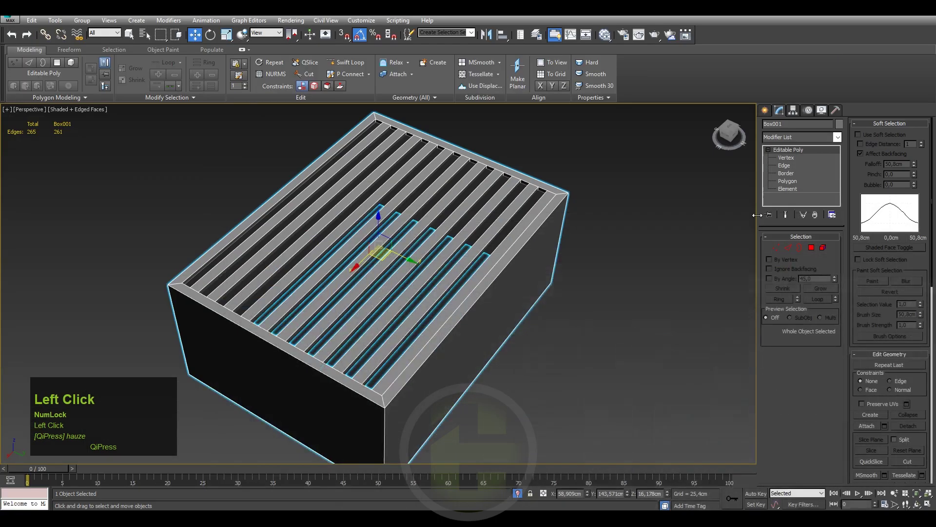
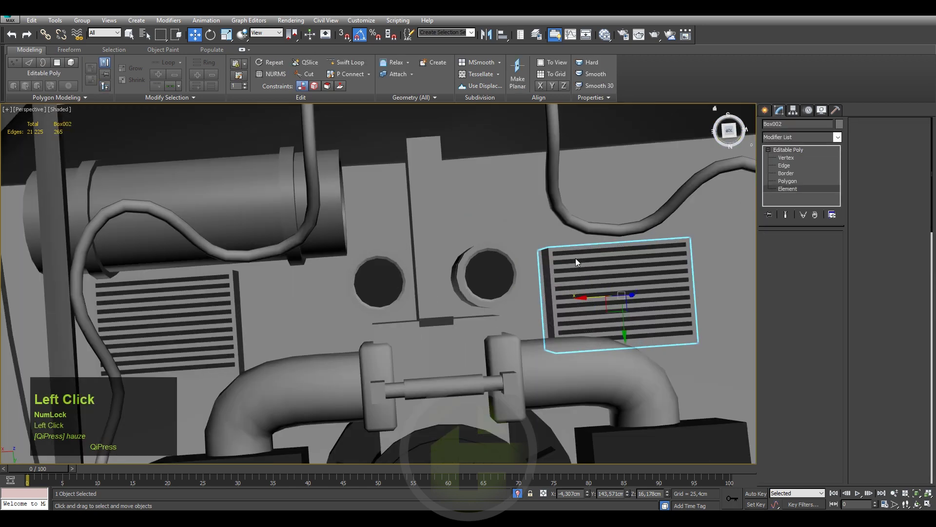
pyautogui.press('w')
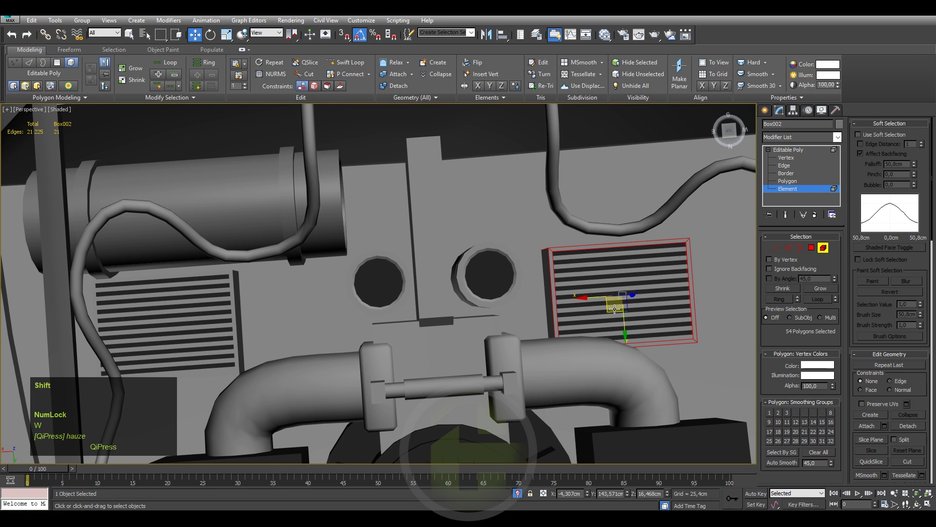
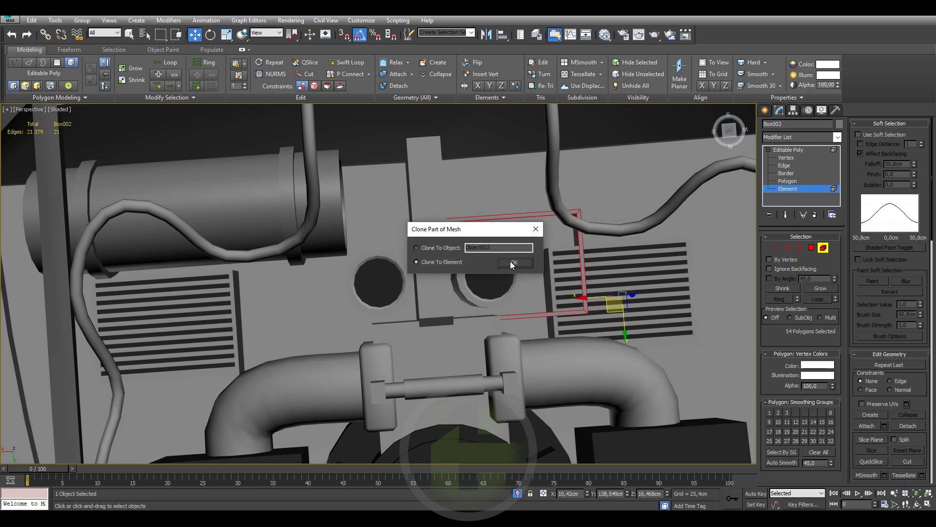
pyautogui.scroll(-3)
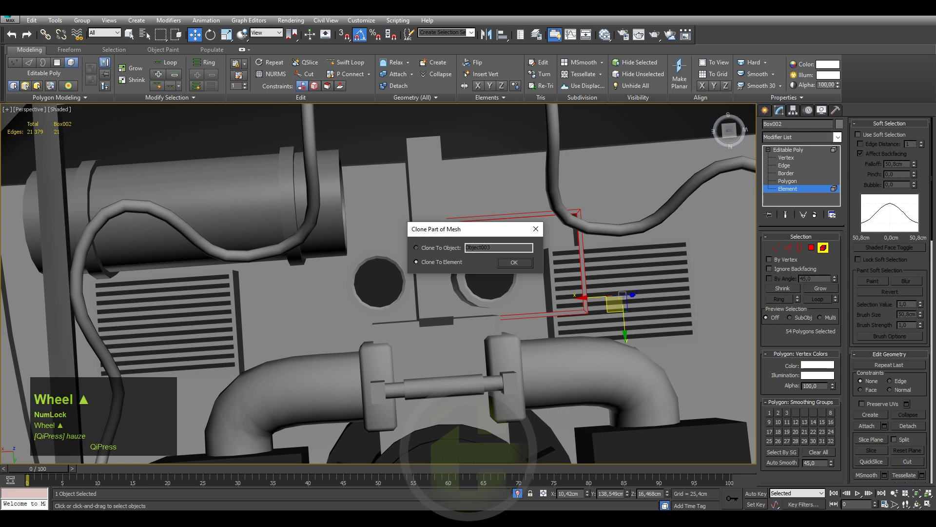
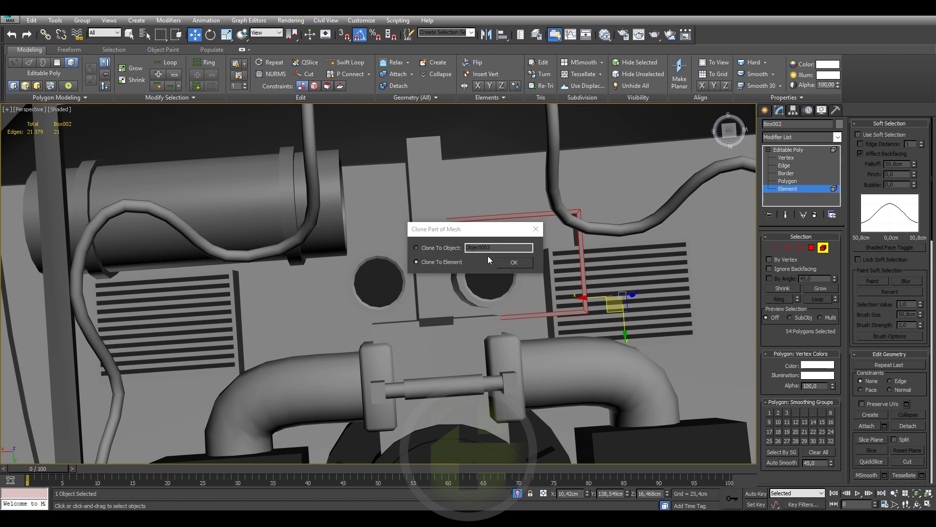
pyautogui.click(510, 266)
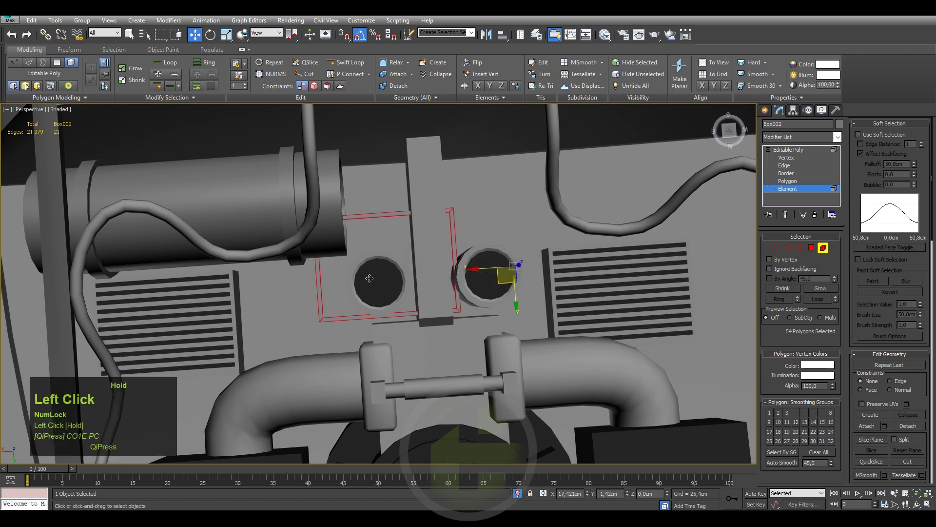
pyautogui.middleClick(370, 290)
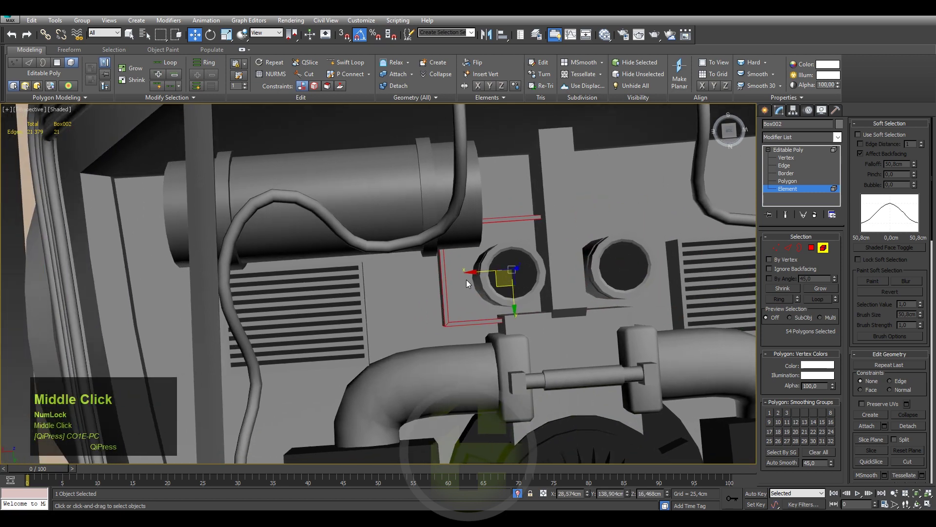
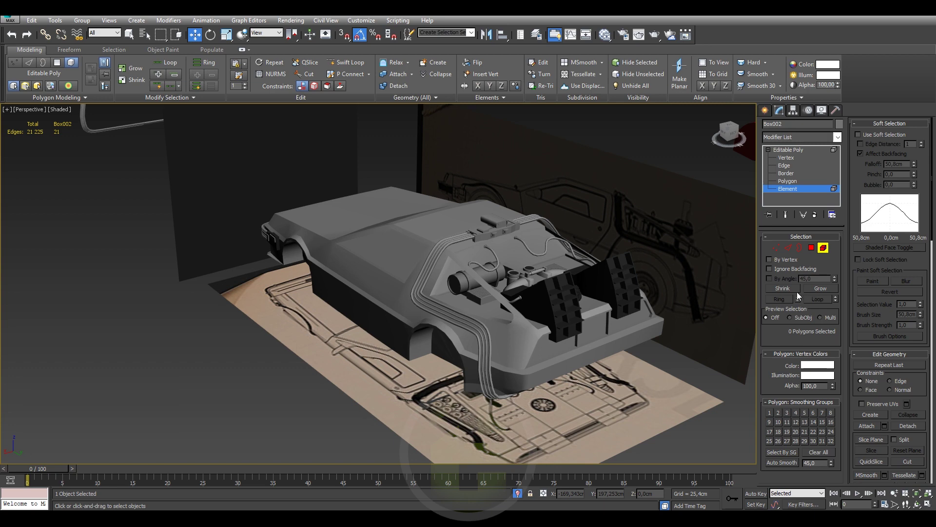
# Look down on the engine bay and select grille Box002 at Element level for cloning above it.
pyautogui.middleClick(489, 342)
pyautogui.scroll(3)
pyautogui.scroll(3)
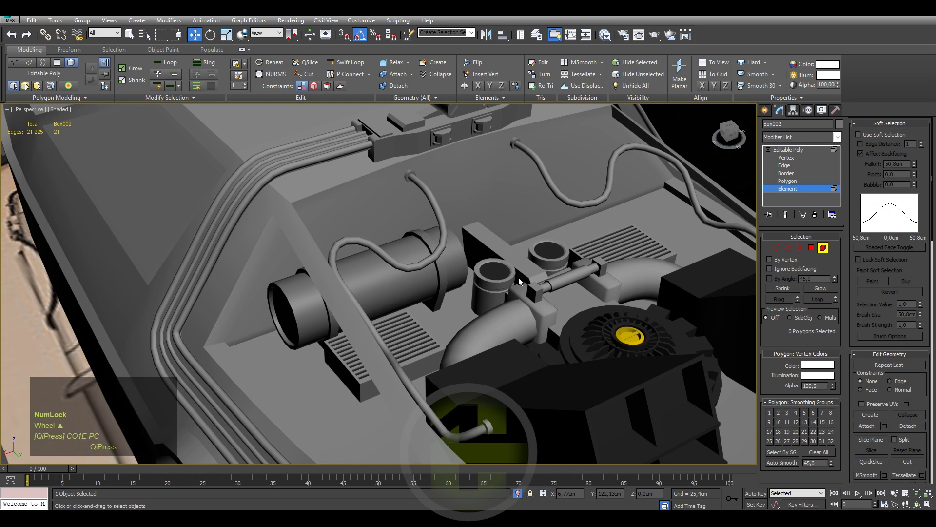
pyautogui.moveTo(521, 281); pyautogui.dragTo(767, 117)
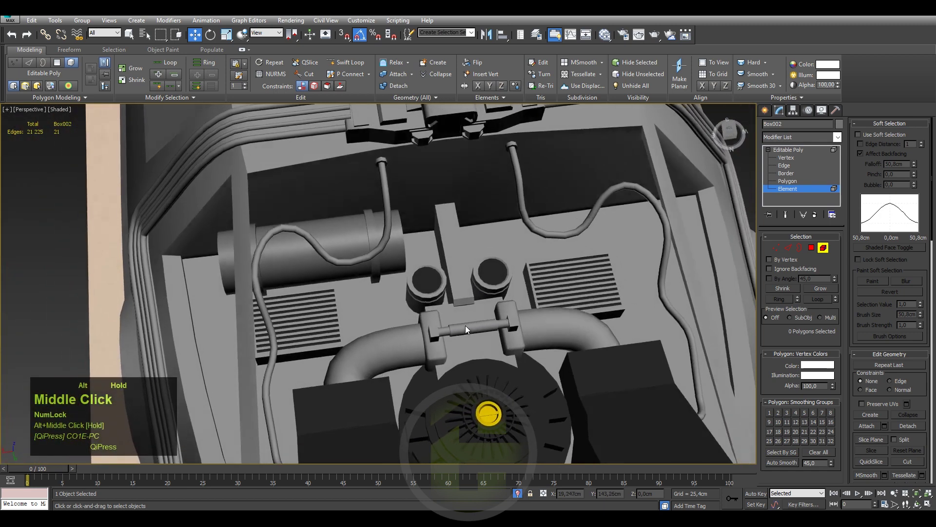
pyautogui.click(767, 117)
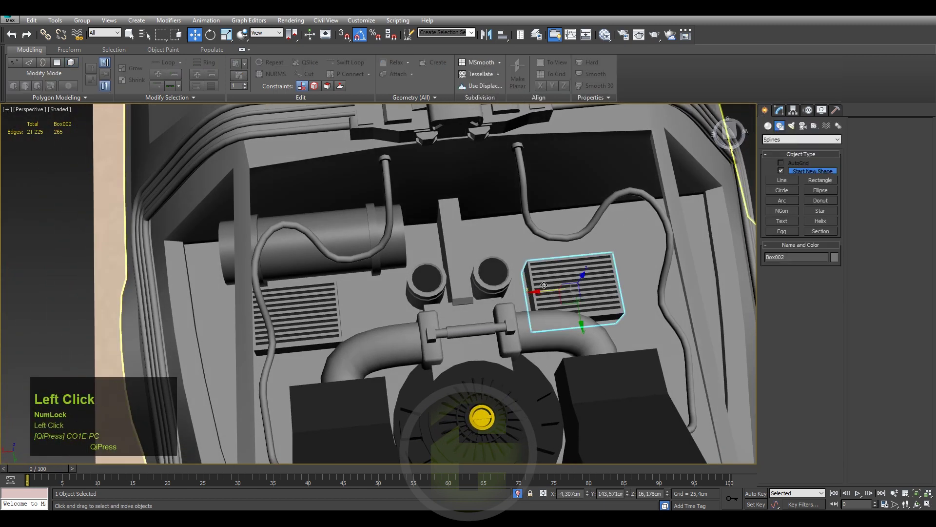
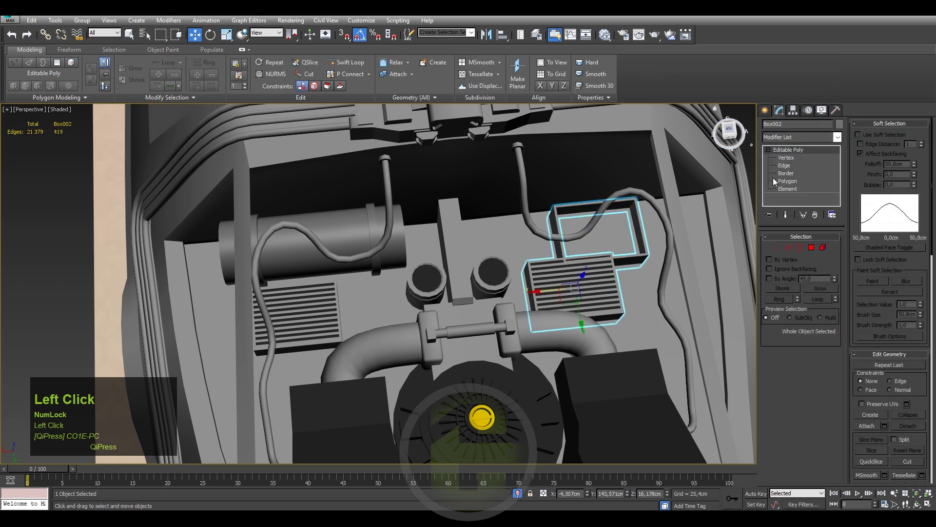
pyautogui.press('e')
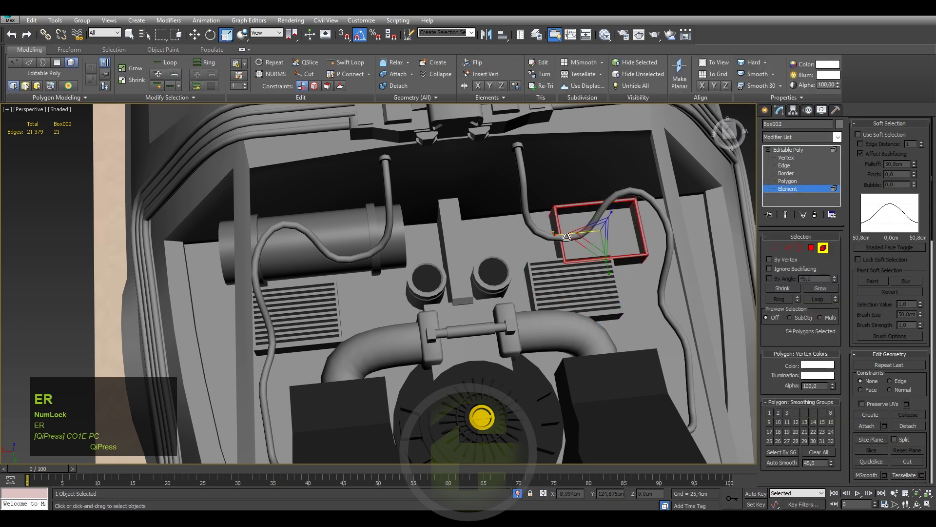
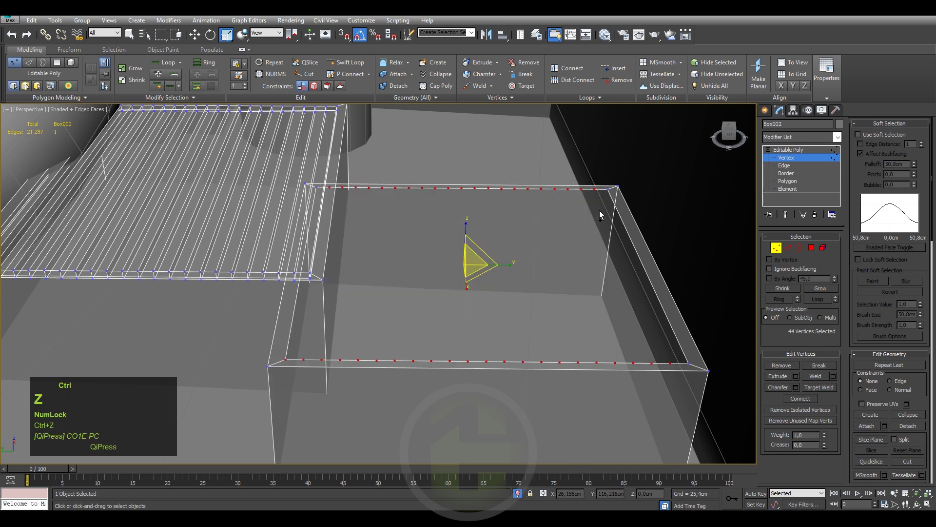
# Remove the slat vertices from the copied grille element, leaving an open box.
pyautogui.middleClick(430, 305)
pyautogui.click(411, 364)
pyautogui.middleClick(348, 329)
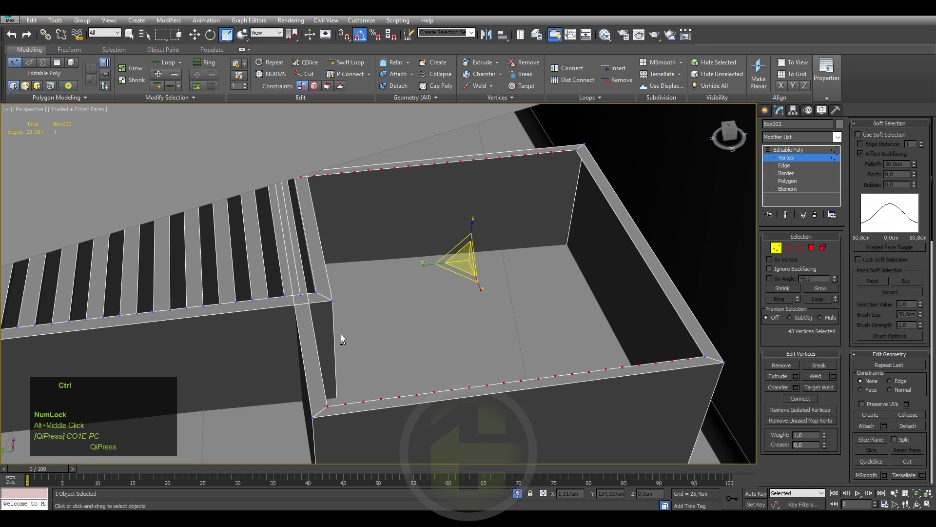
pyautogui.click(336, 401)
pyautogui.press('ctrl+BackSpace')
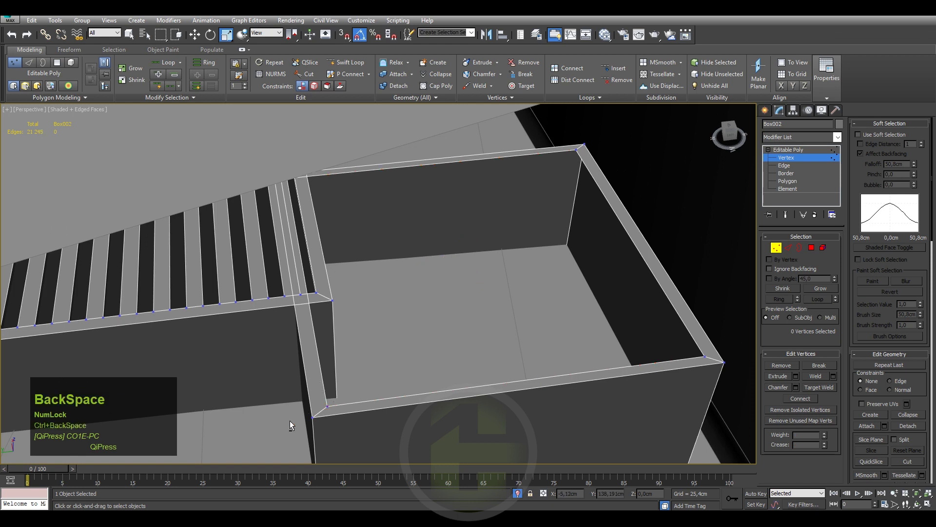
# Bridge the opposite top edges to cap the box with a flat top face.
pyautogui.press('2')
pyautogui.click(390, 169)
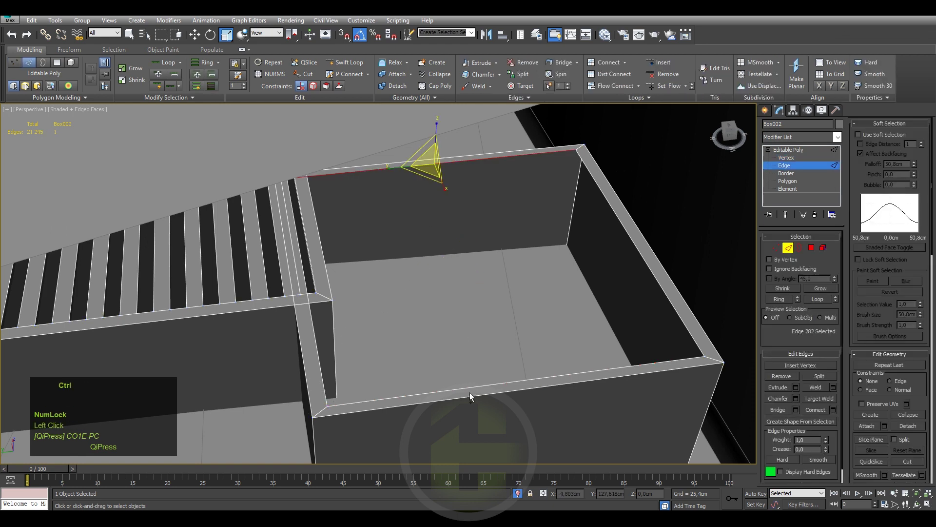
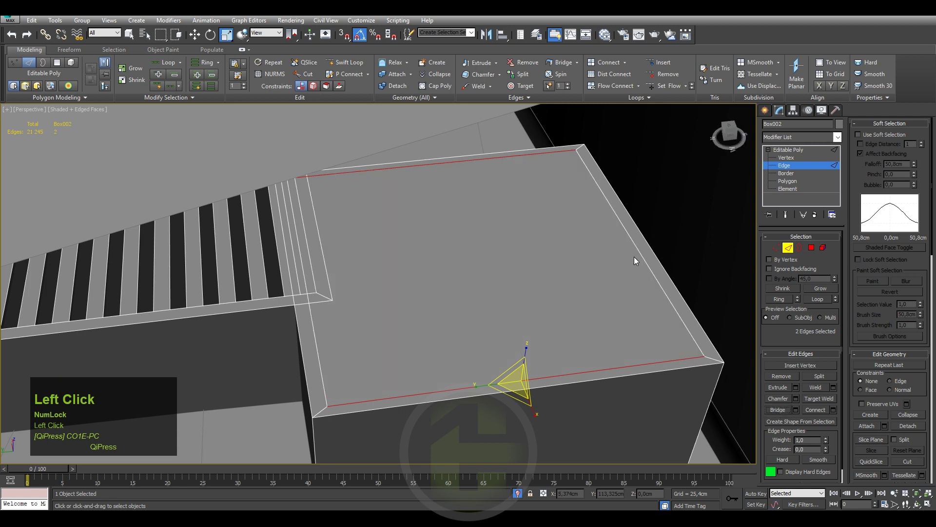
pyautogui.click(312, 319)
pyautogui.press('ctrl+BackSpace')
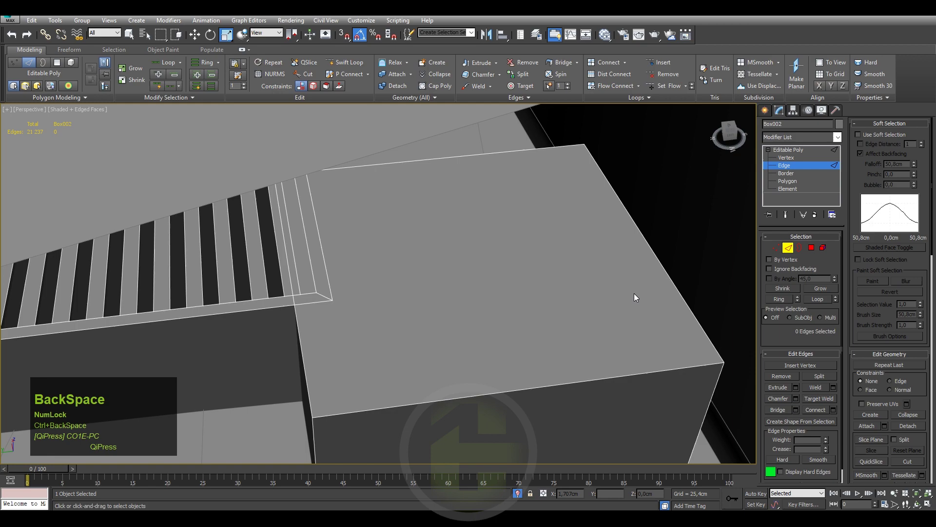
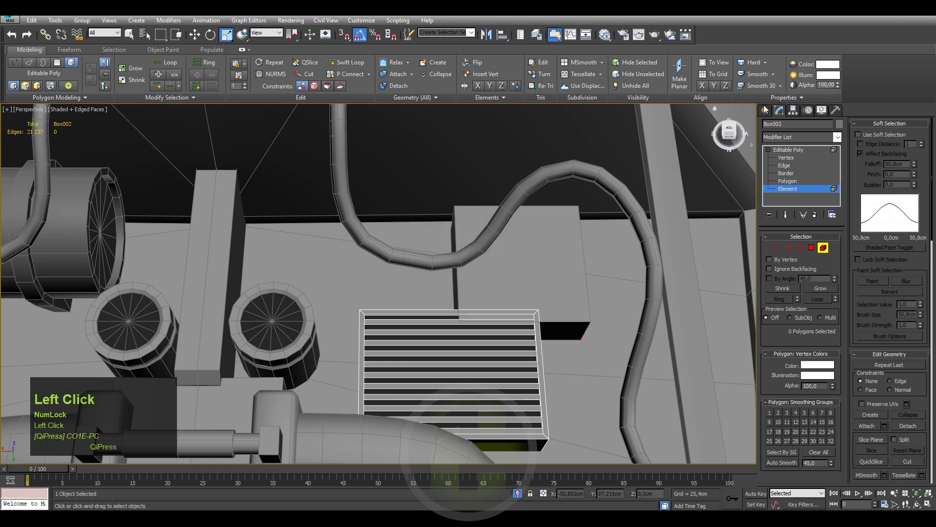
# Detach the 54-polygon grille frame element from Box002 as its own object, Object004.
pyautogui.scroll(3)
pyautogui.scroll(-3)
pyautogui.press('alt+q')
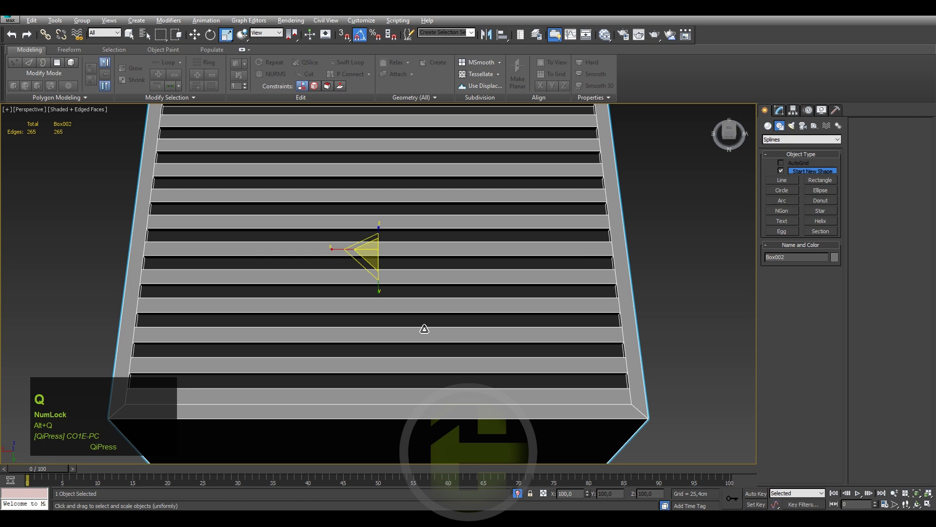
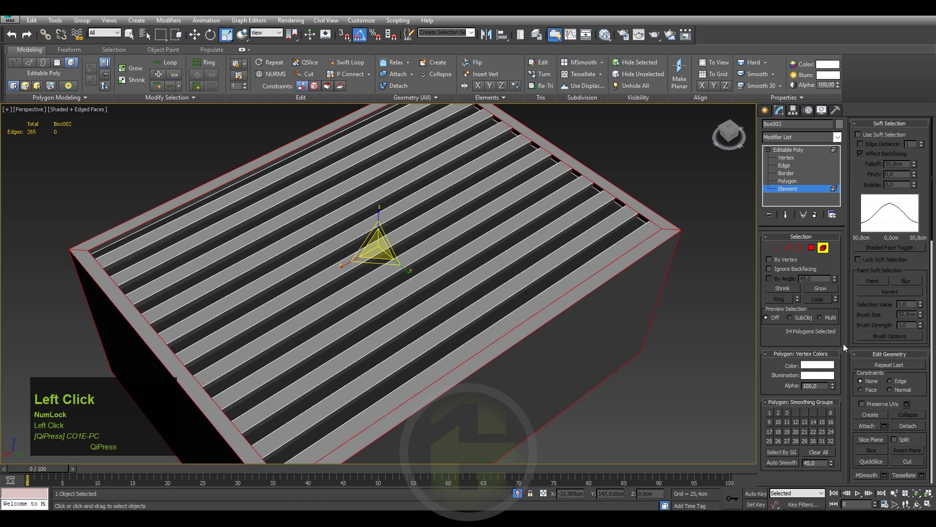
pyautogui.click(907, 429)
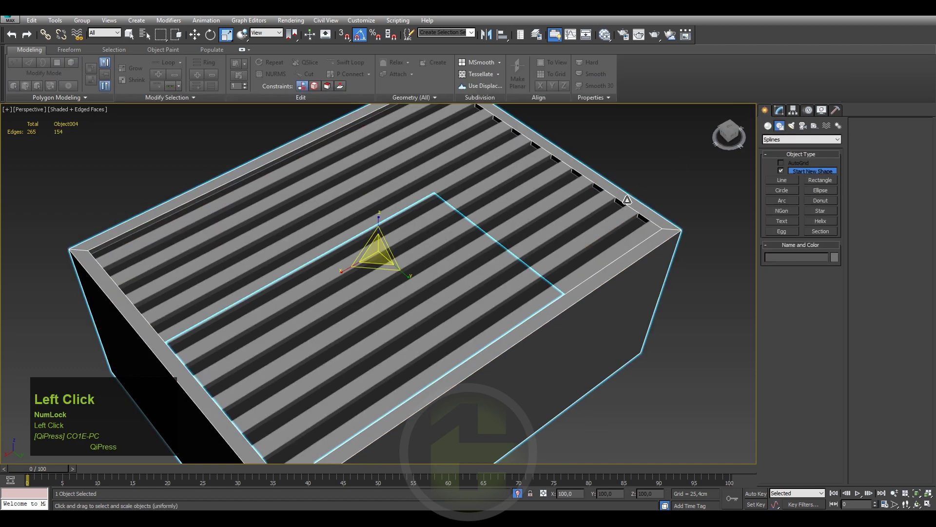
# Isolate Object004 and remove the extra rim vertices along its back and front edges.
pyautogui.press('alt+q')
pyautogui.press('1')
pyautogui.moveTo(546, 204); pyautogui.dragTo(773, 156)
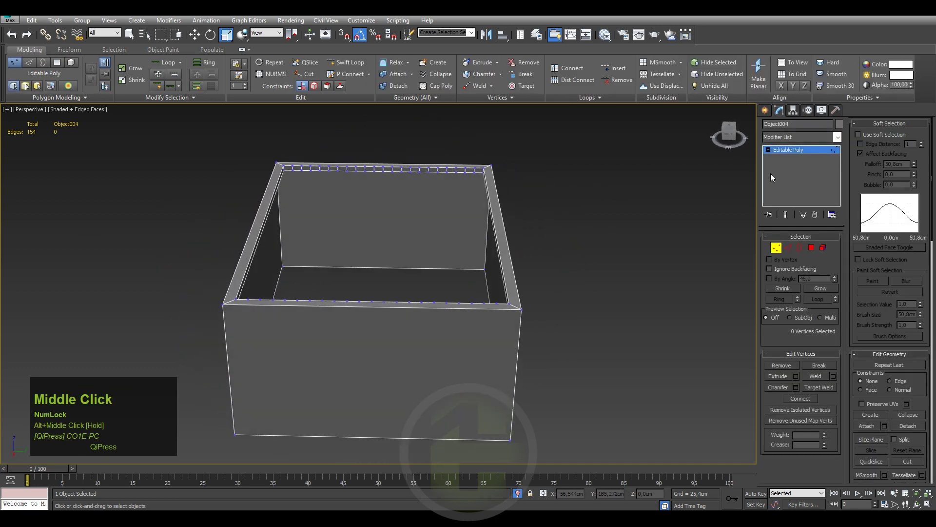
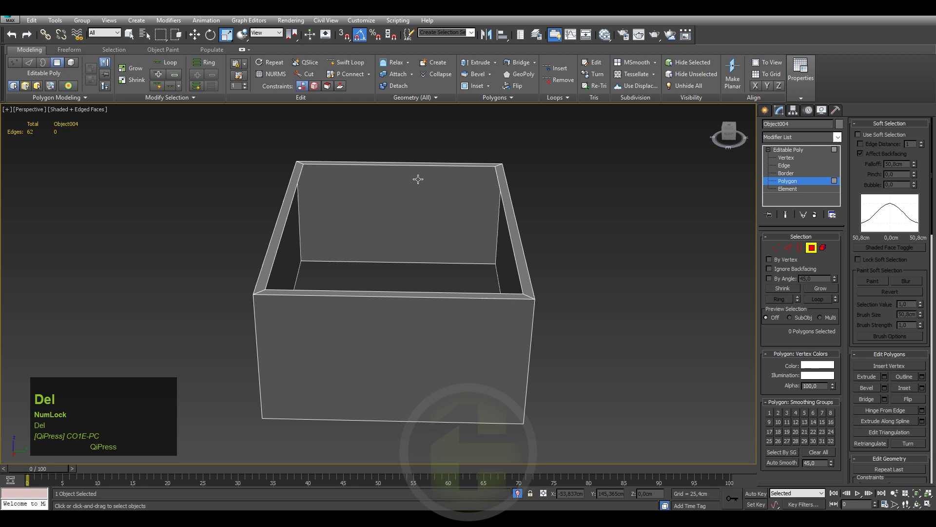
pyautogui.press('1')
pyautogui.moveTo(312, 162); pyautogui.dragTo(493, 185)
pyautogui.press('ctrl+BackSpace')
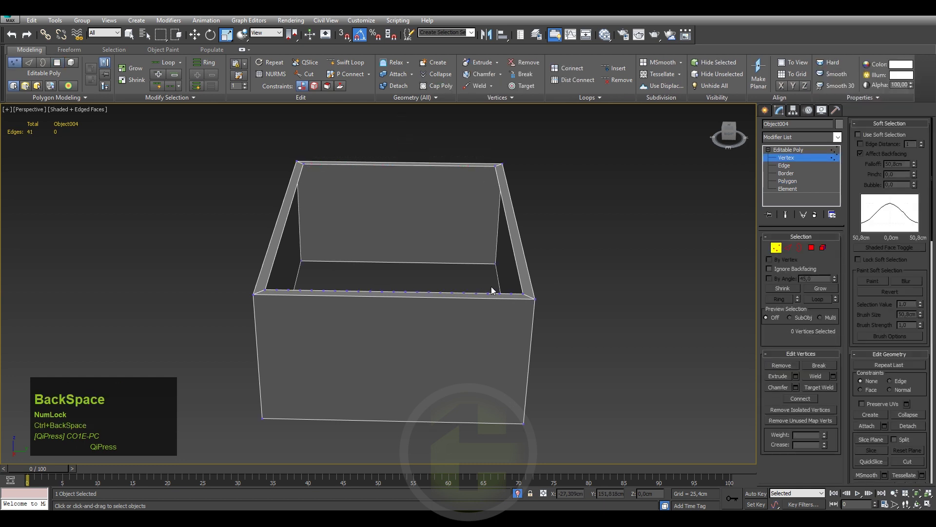
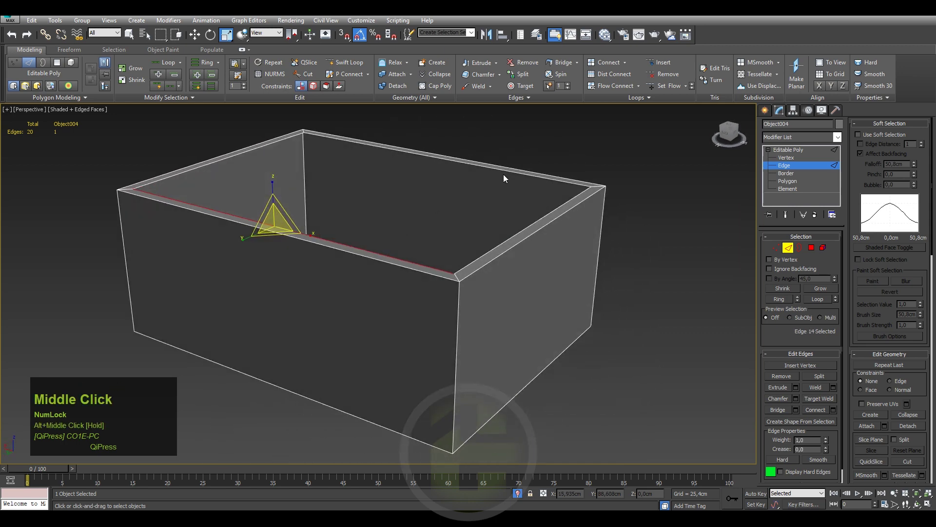
# Raise the frame's inner top edge loop into a rim around the grille and exit isolation.
pyautogui.click(505, 172)
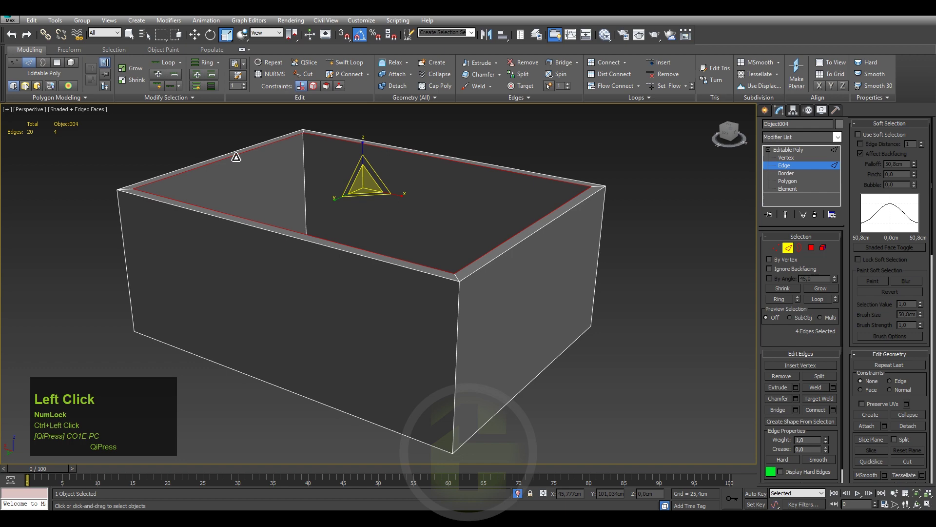
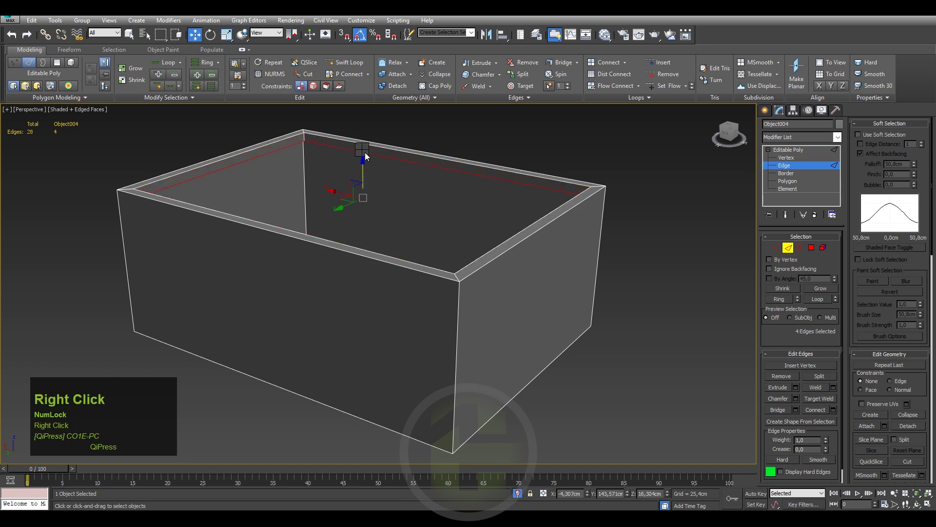
pyautogui.click(385, 111)
pyautogui.moveTo(373, 148); pyautogui.dragTo(766, 115)
pyautogui.click(766, 116)
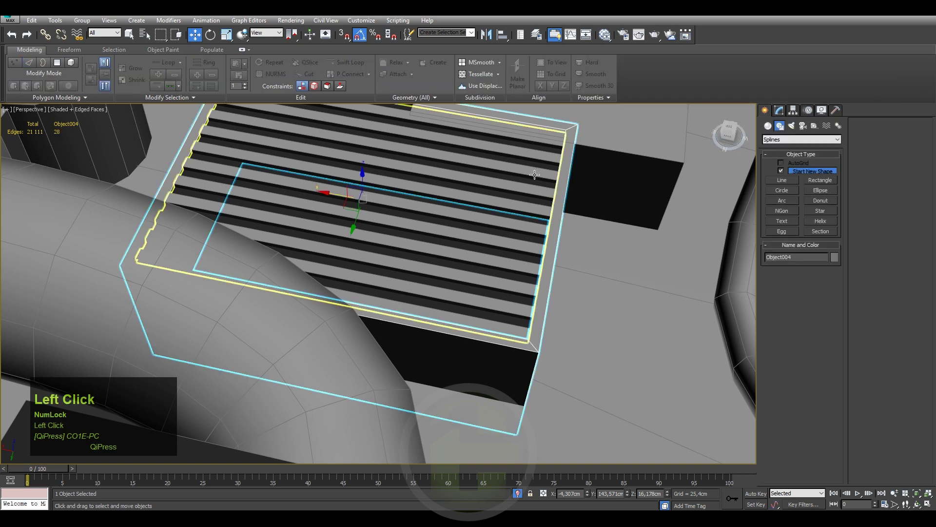
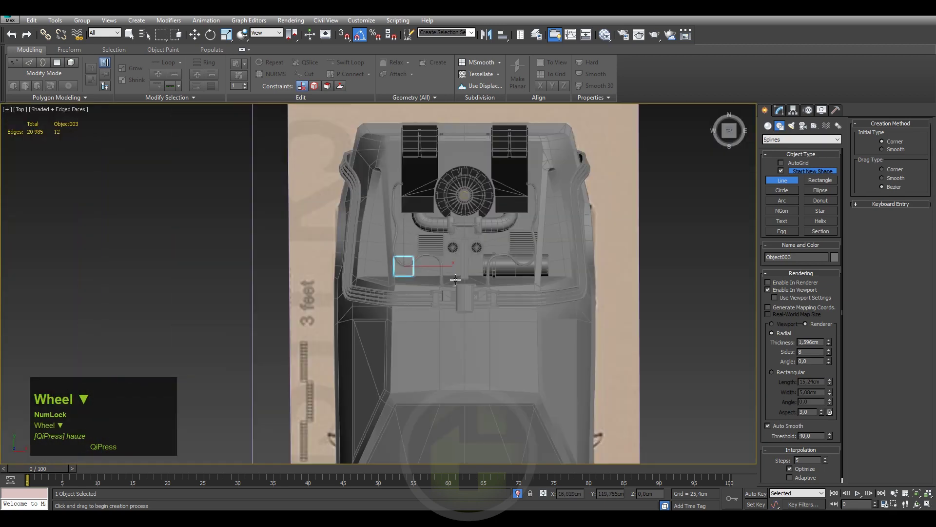
# Draw a new line for the pipe in Top view from the vent block down into the engine bay.
pyautogui.scroll(3)
pyautogui.middleClick(464, 287)
pyautogui.scroll(-3)
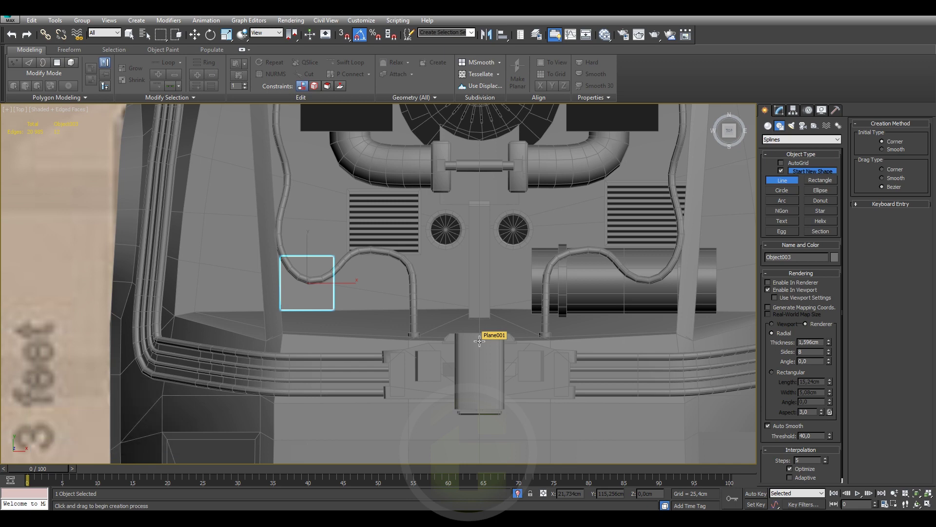
pyautogui.rightClick(409, 264)
pyautogui.click(782, 118)
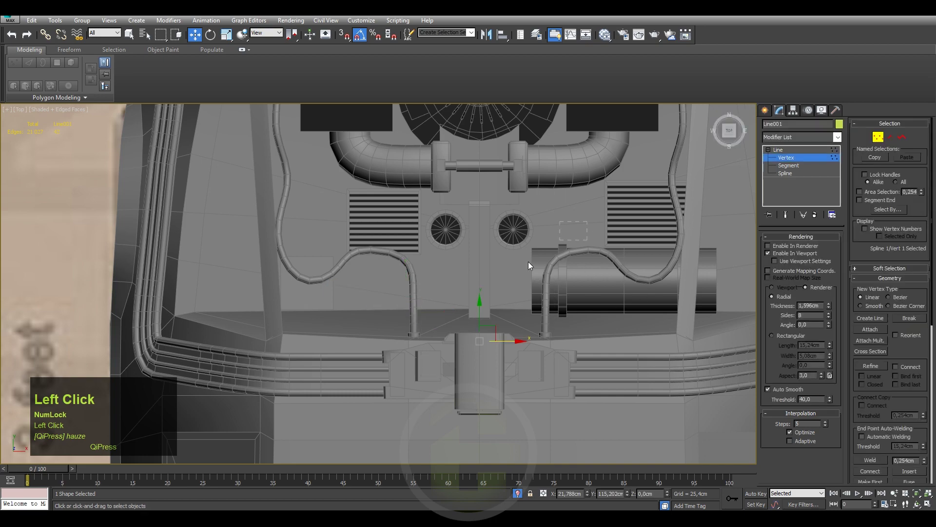
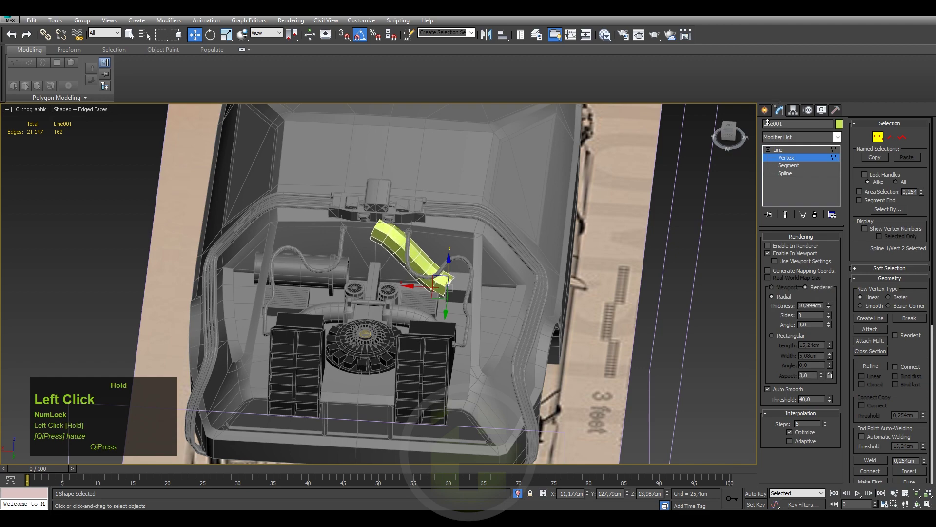
# Select the new pipe's starting vertex to shape its curve down from the block.
pyautogui.scroll(3)
pyautogui.middleClick(465, 251)
pyautogui.middleClick(494, 244)
pyautogui.click(390, 182)
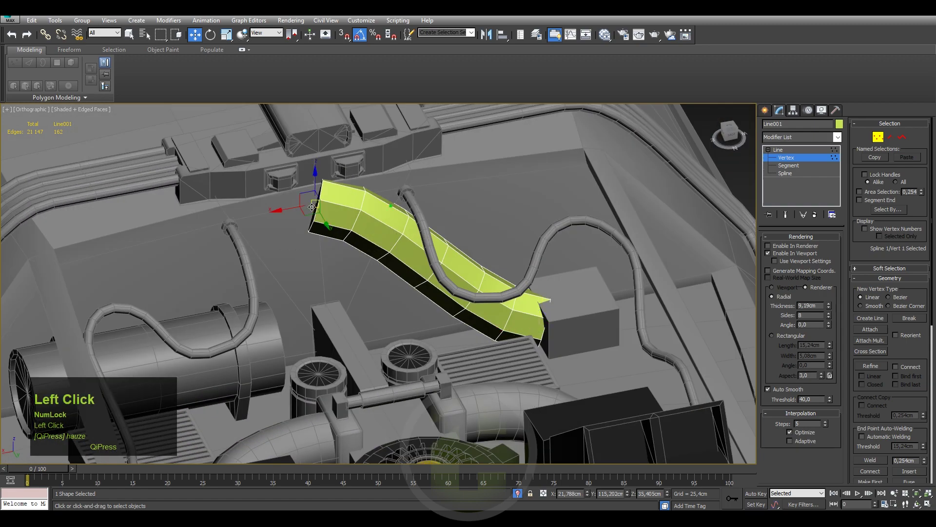
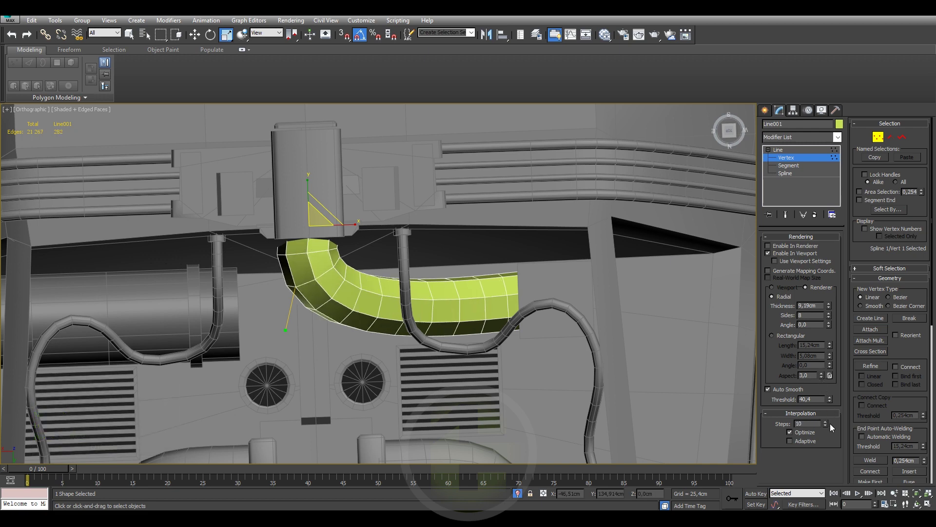
# Lower Line001's interpolation steps to 4 and start refining extra vertices onto the pipe.
pyautogui.click(830, 430)
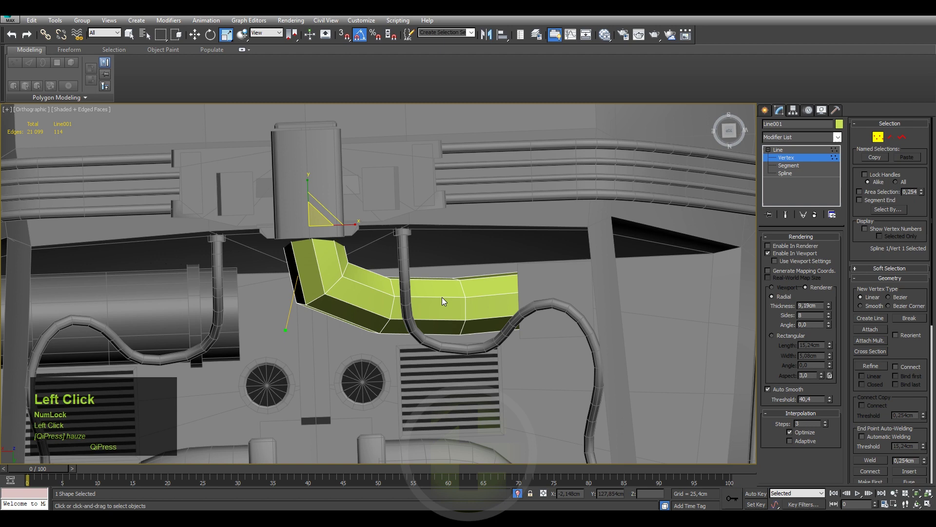
pyautogui.rightClick(457, 301)
pyautogui.click(909, 357)
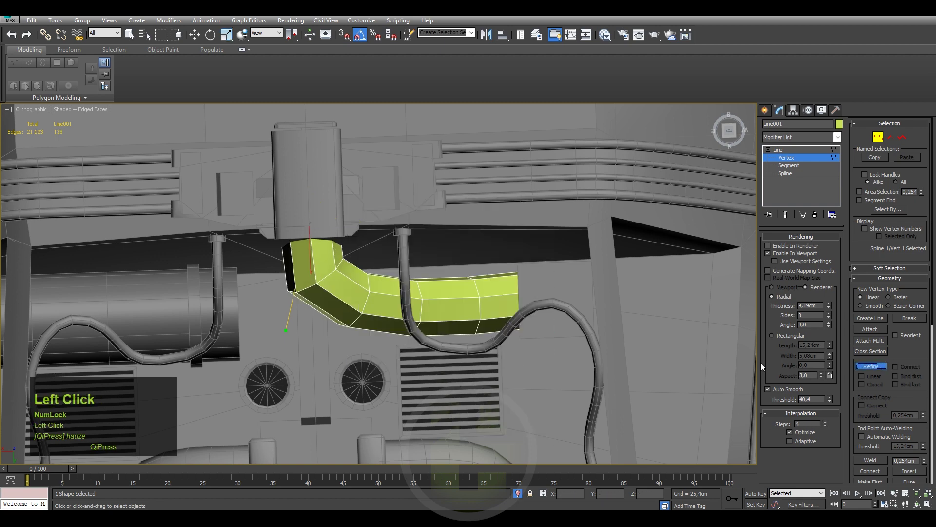
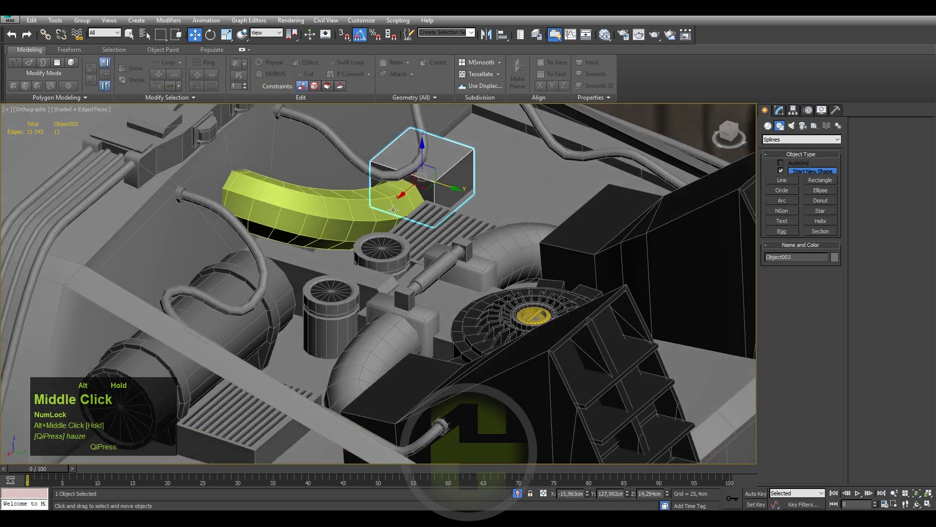
# In Perspective wireframe, convert the end block to Editable Poly and select its face at the pipe end.
pyautogui.scroll(-3)
pyautogui.press('p')
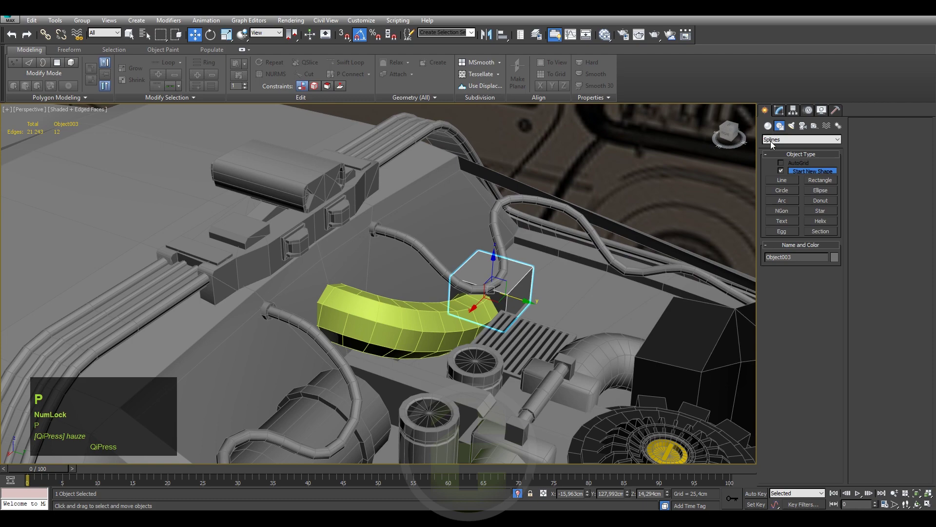
pyautogui.click(780, 114)
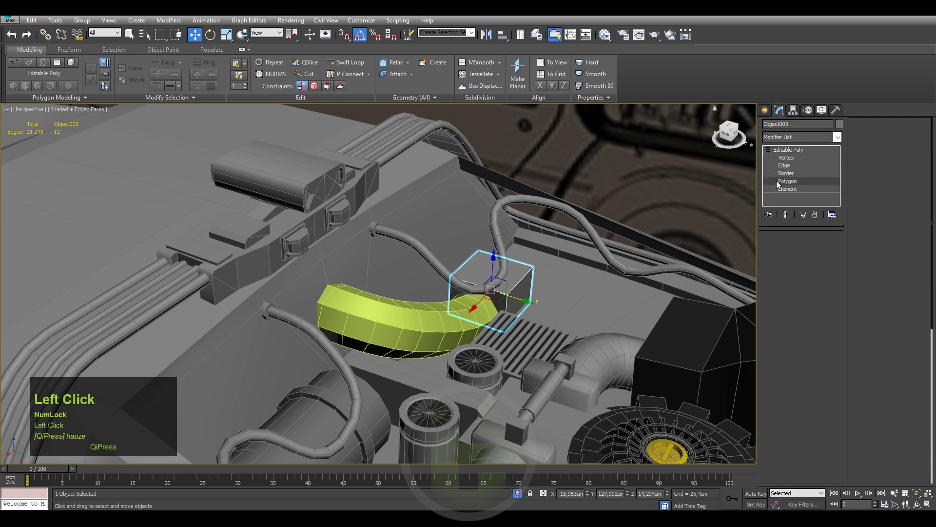
pyautogui.middleClick(525, 261)
pyautogui.press('F3')
pyautogui.click(488, 318)
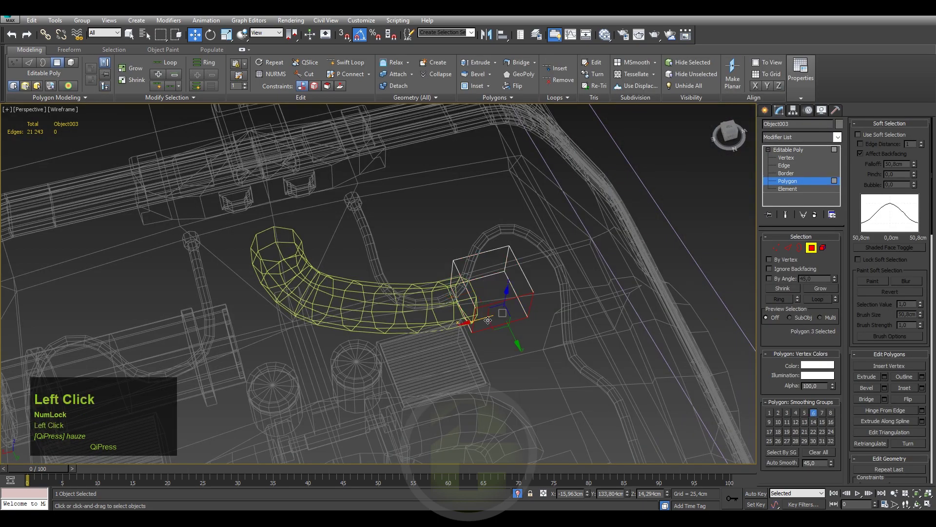
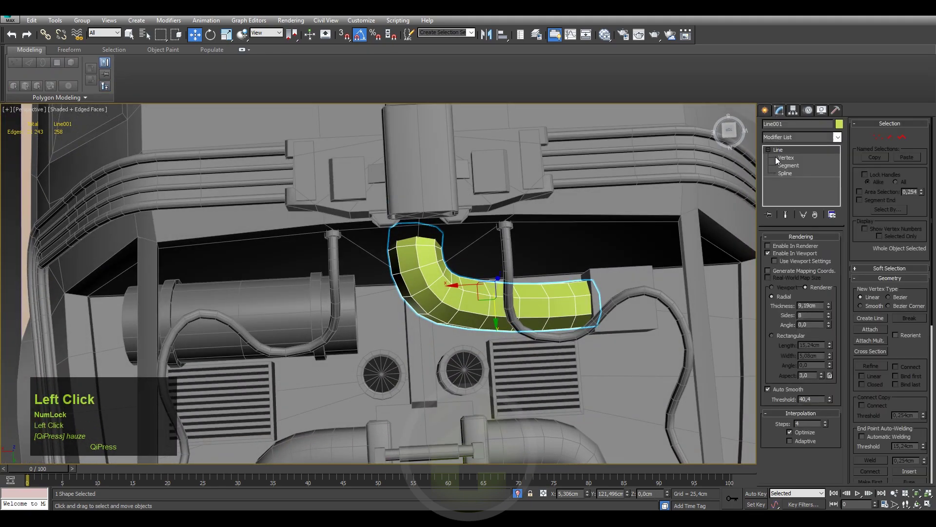
# Back in Line001 vertex editing, select the pipe's upper end point to pull it toward the block.
pyautogui.middleClick(515, 278)
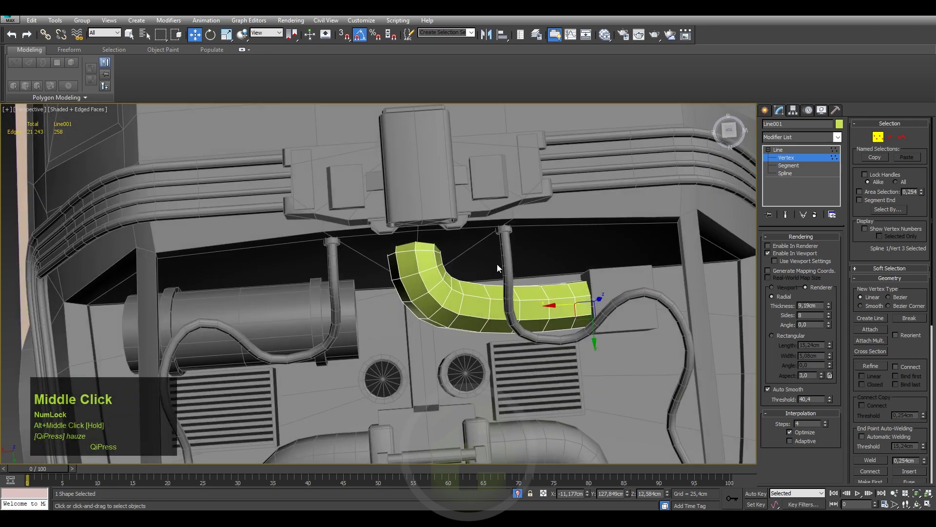
pyautogui.press('F3')
pyautogui.scroll(3)
pyautogui.click(449, 220)
pyautogui.middleClick(385, 253)
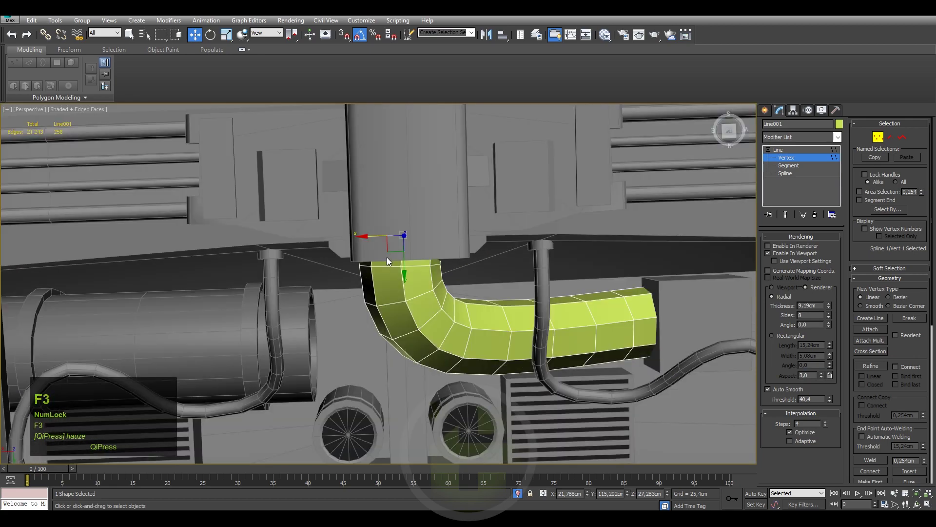
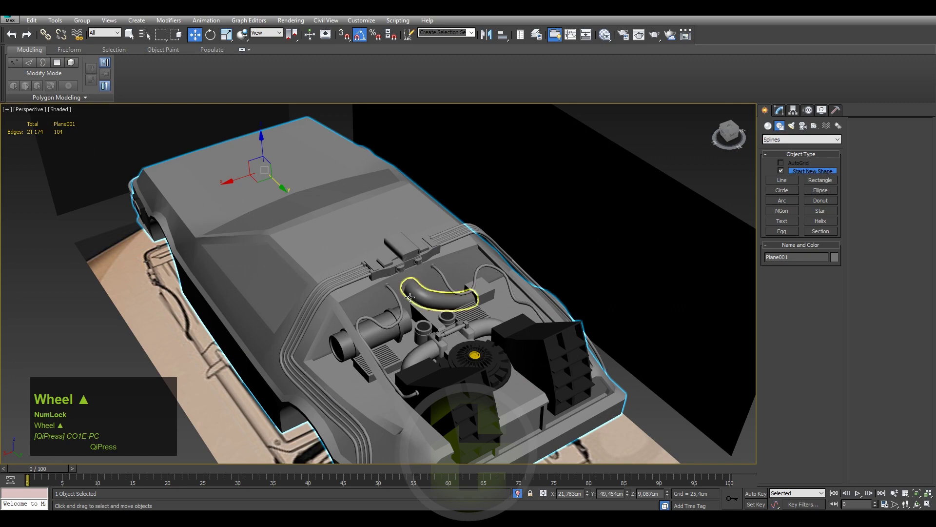
# Orbit around the engine bay pipes and select the car's body outline objects.
pyautogui.middleClick(474, 307)
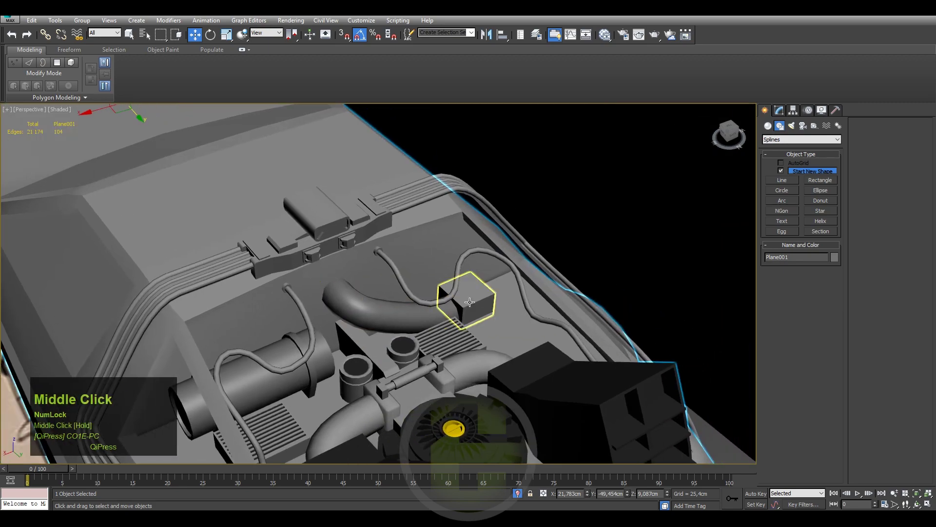
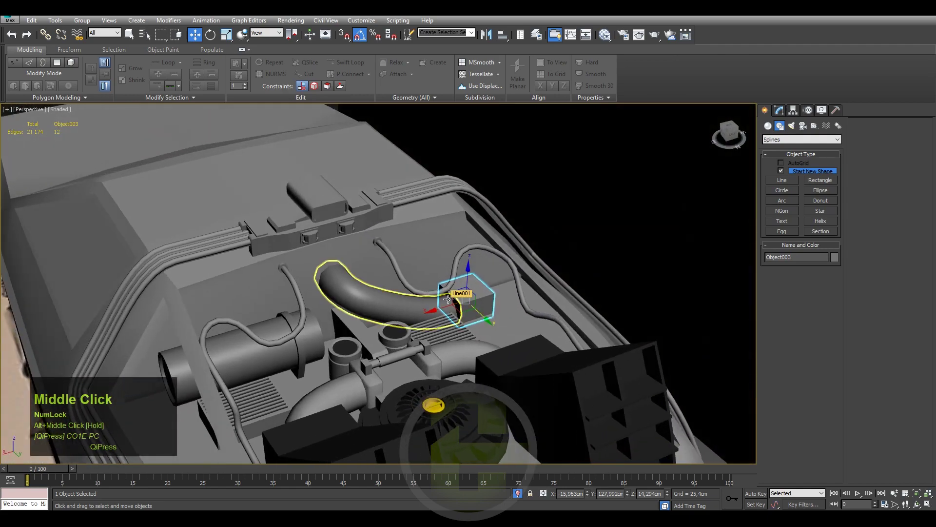
pyautogui.moveTo(492, 296); pyautogui.dragTo(454, 304)
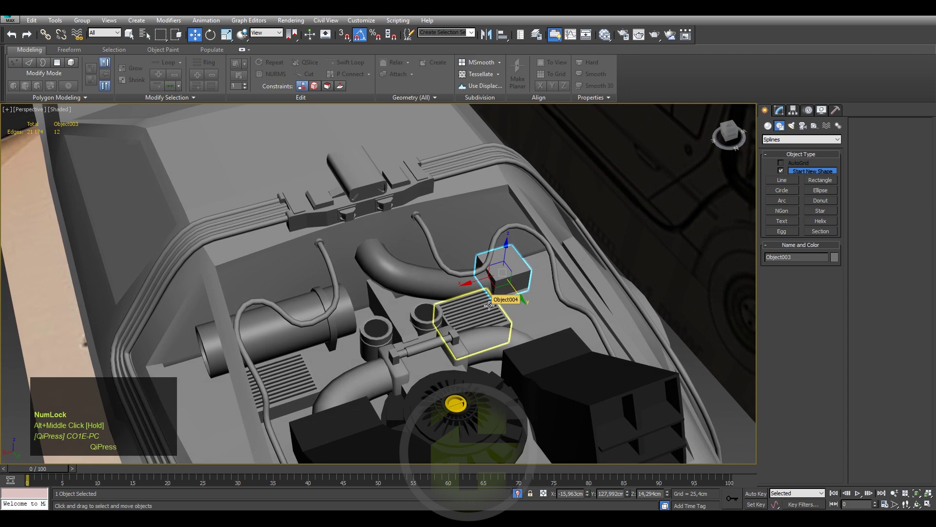
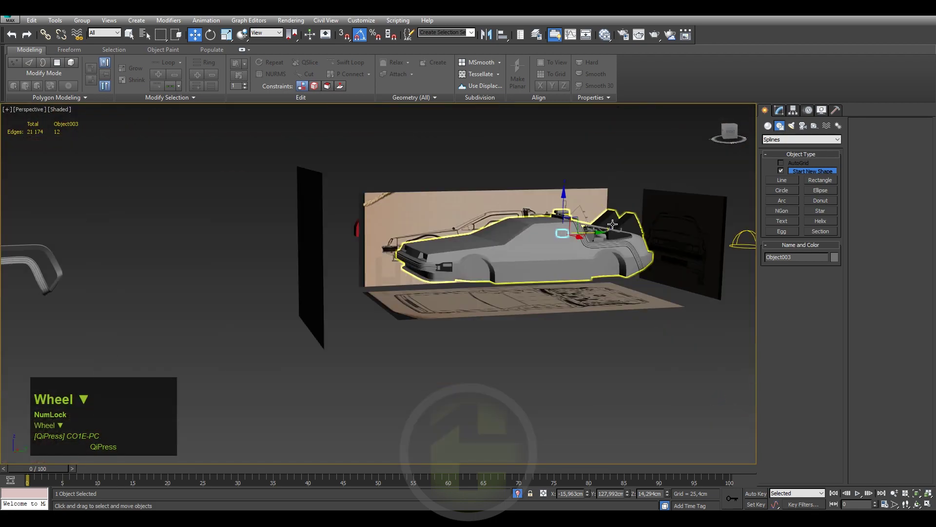
pyautogui.click(648, 171)
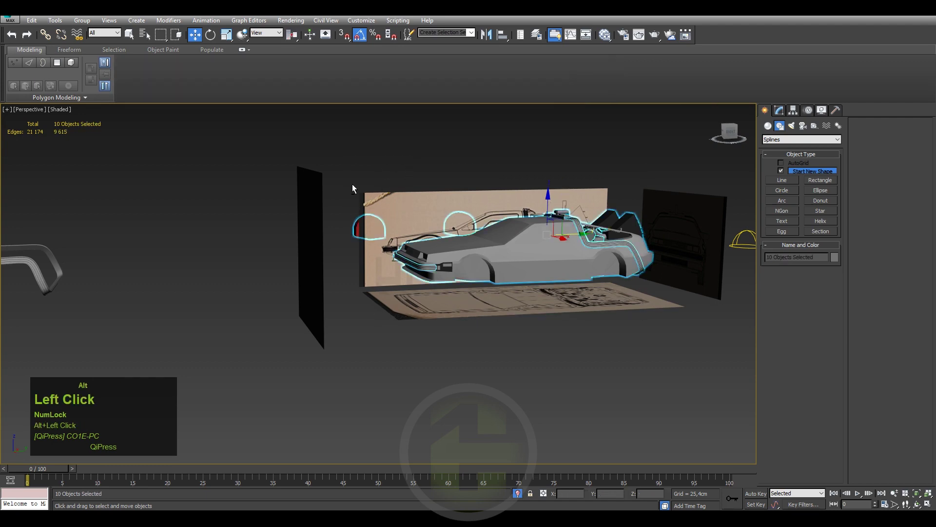
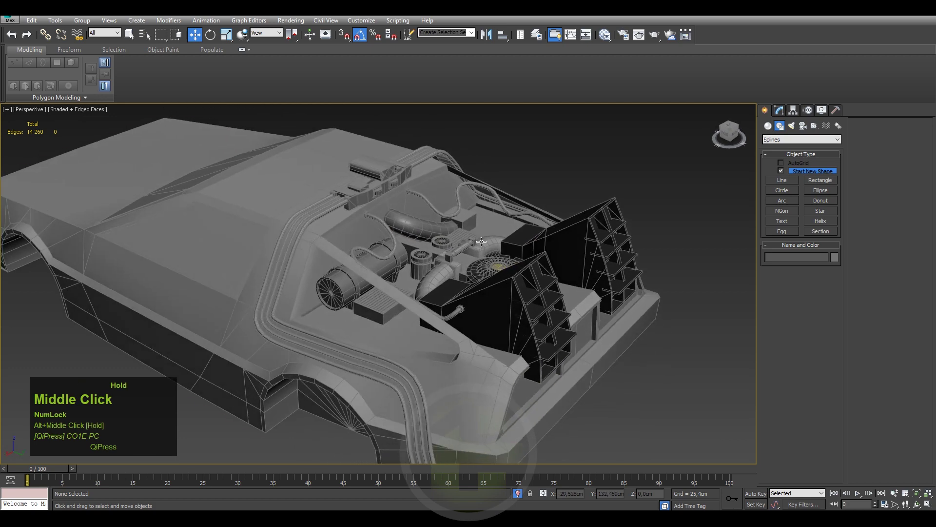
# Start a new renderable Line002 cable from the engine block out toward the car's side.
pyautogui.press('ctrl+s')
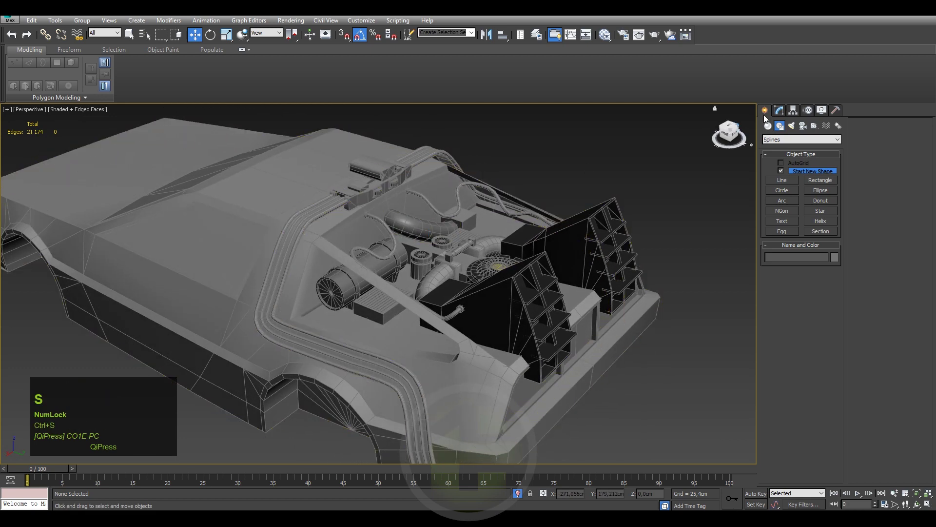
pyautogui.click(780, 115)
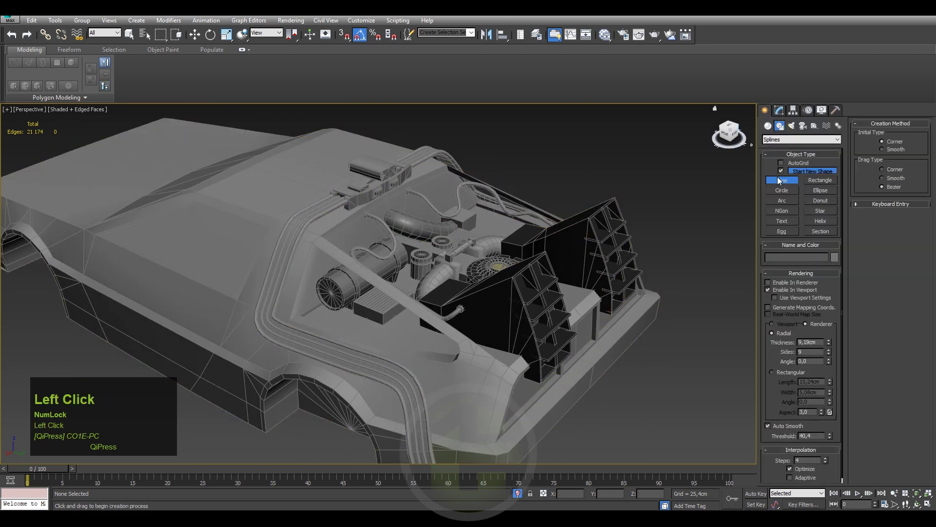
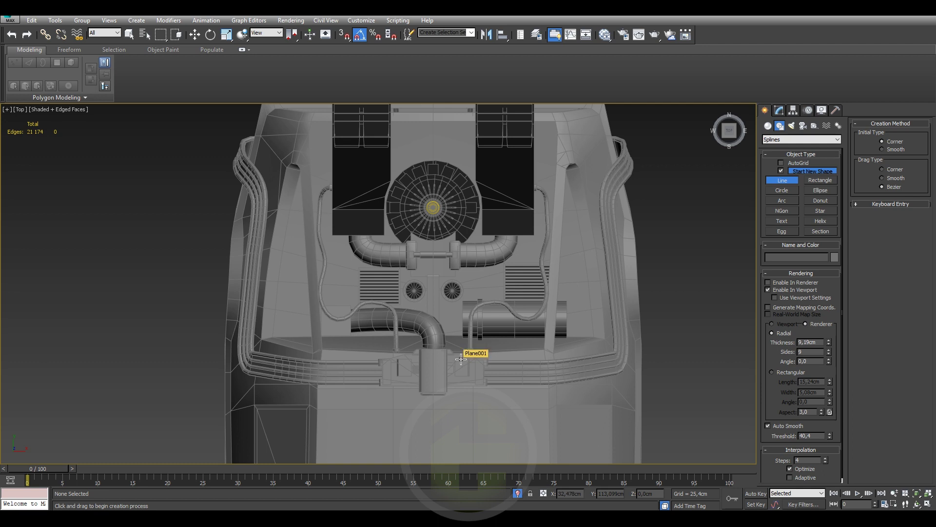
pyautogui.click(462, 355)
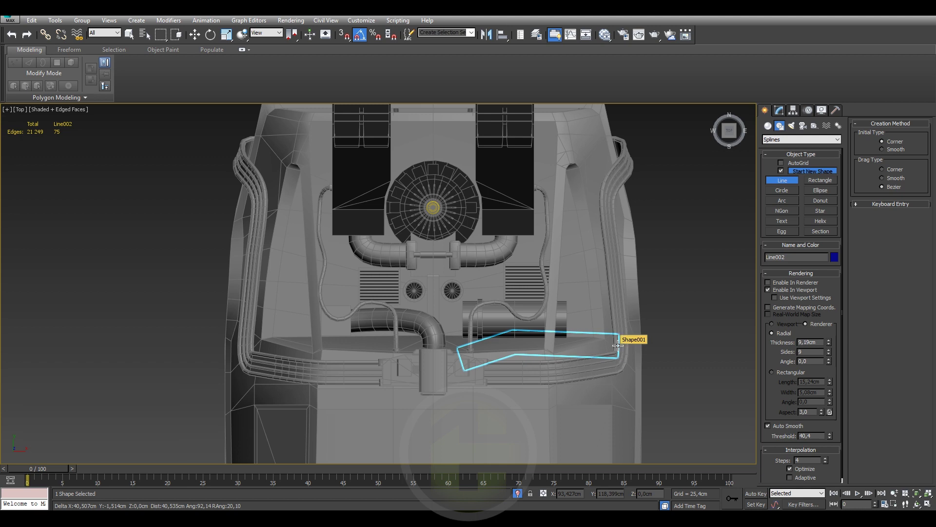
pyautogui.click(620, 334)
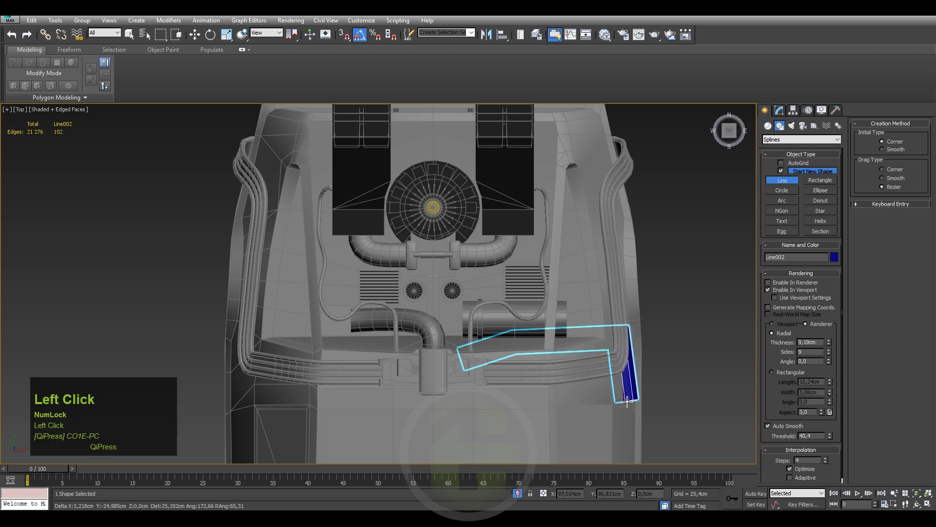
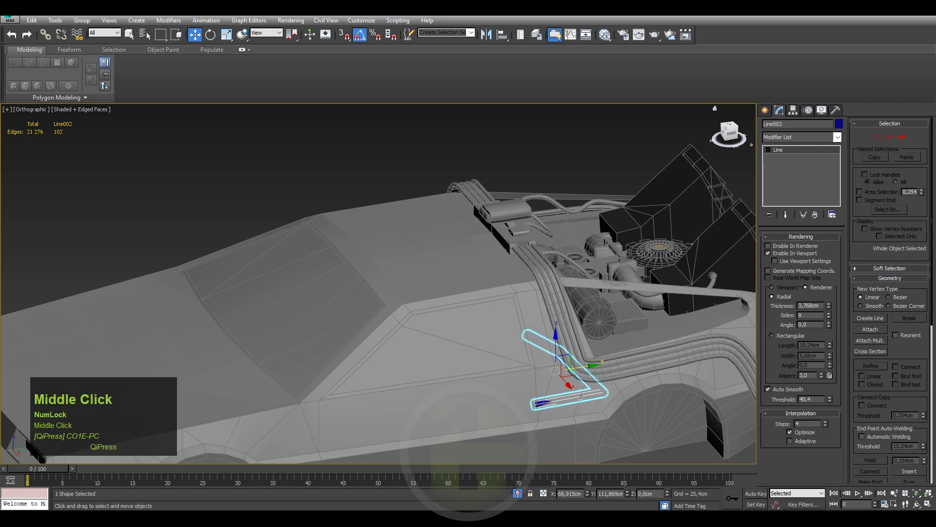
# Refine Line002 with extra vertices so the cable follows the sill toward the intake.
pyautogui.scroll(3)
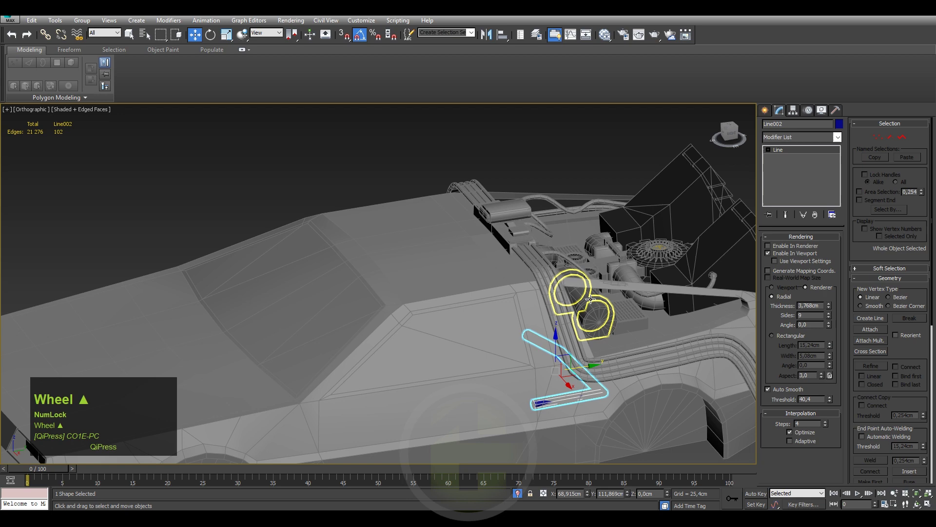
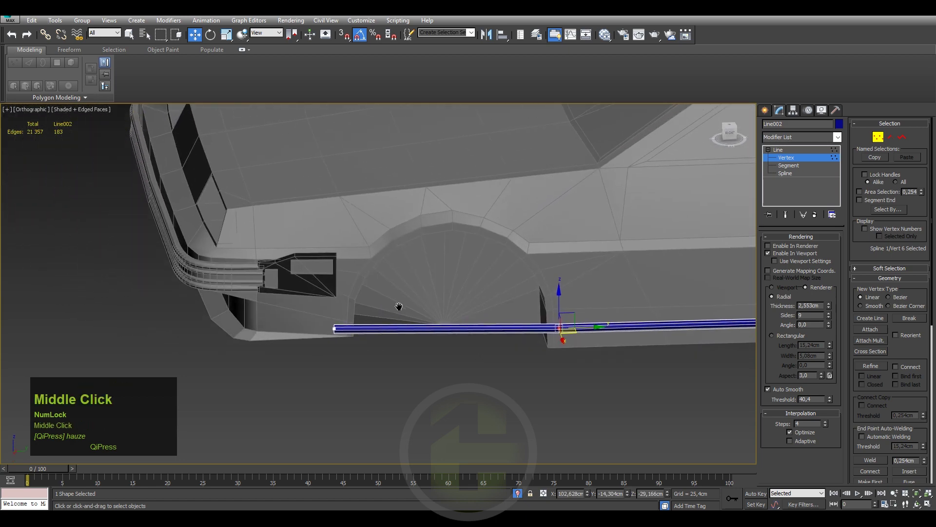
pyautogui.click(875, 369)
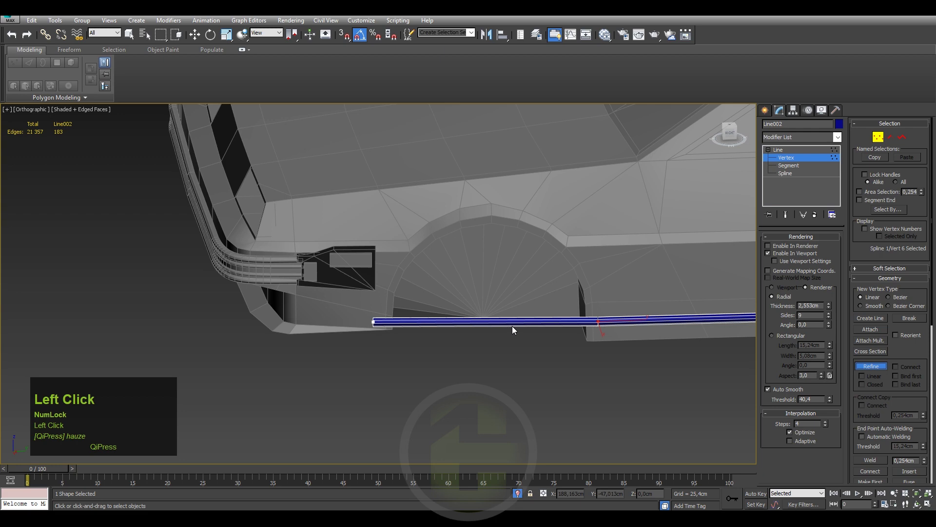
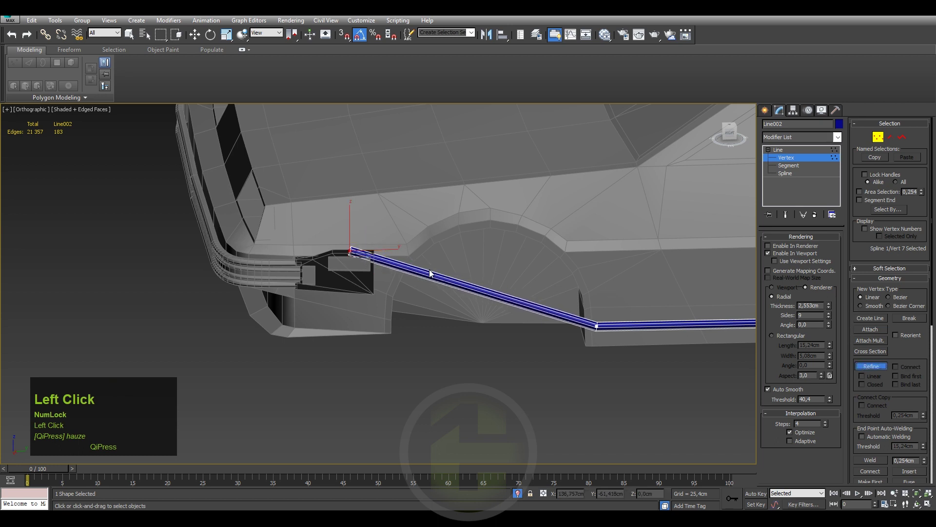
# Undo the last refine and adjust cable vertices near the car's end, viewing it from behind.
pyautogui.rightClick(375, 240)
pyautogui.press('ctrl+z')
pyautogui.rightClick(357, 252)
pyautogui.click(328, 185)
pyautogui.press('e')
pyautogui.click(366, 217)
pyautogui.moveTo(329, 222); pyautogui.dragTo(382, 228)
pyautogui.press('w')
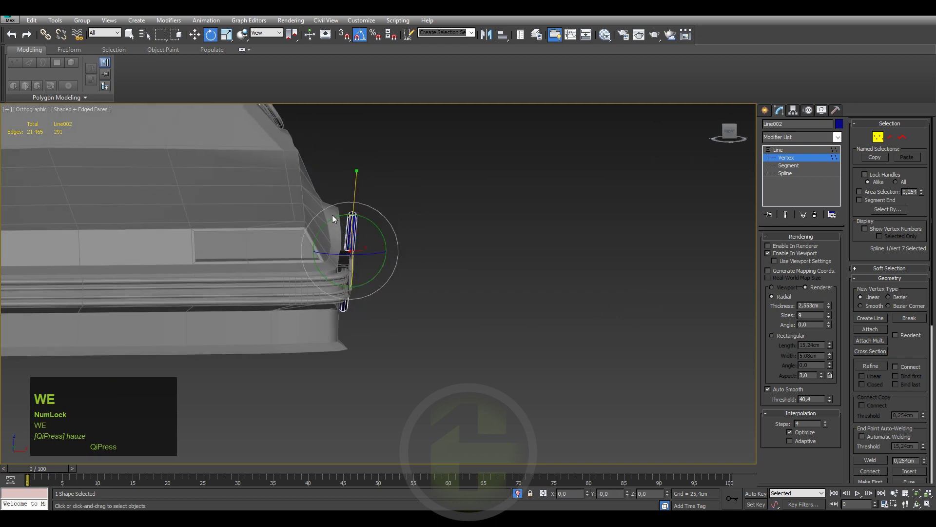
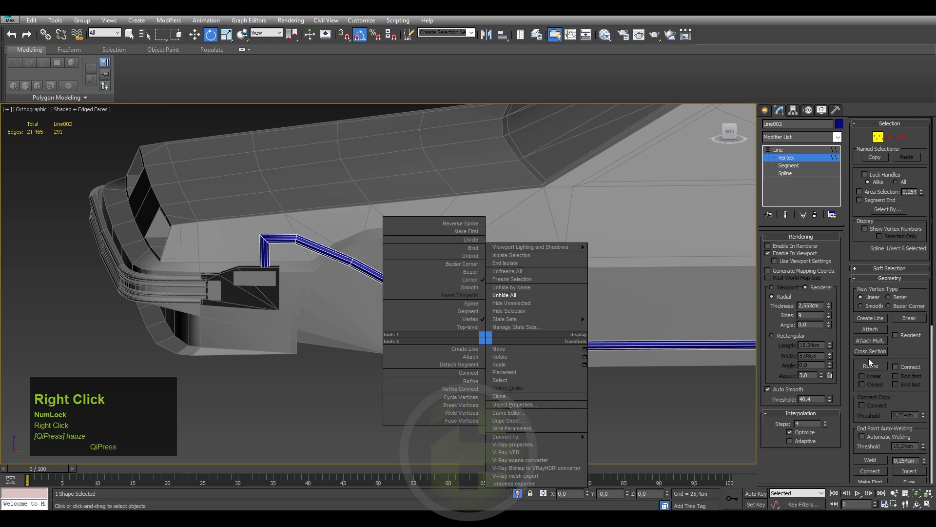
# Refine a vertex near the wheel arch, make it Bezier and pull it up so the cable arches over the arch.
pyautogui.click(872, 368)
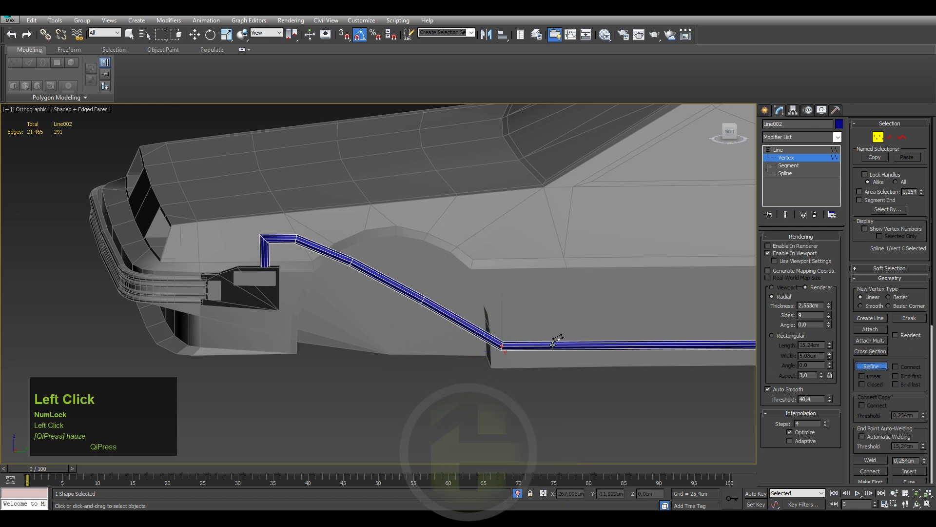
pyautogui.rightClick(511, 320)
pyautogui.click(515, 334)
pyautogui.rightClick(497, 342)
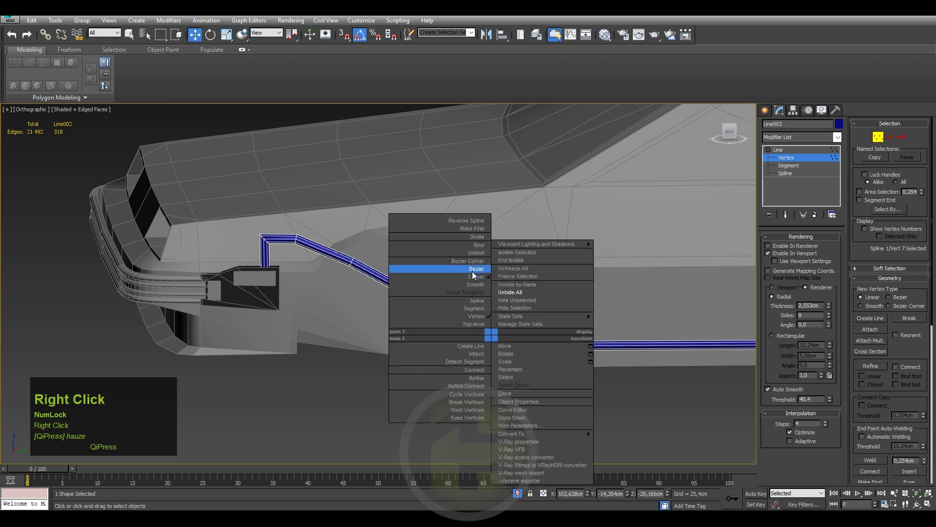
pyautogui.click(473, 272)
pyautogui.press('e')
pyautogui.moveTo(477, 323); pyautogui.dragTo(513, 320)
pyautogui.press('w')
pyautogui.click(501, 322)
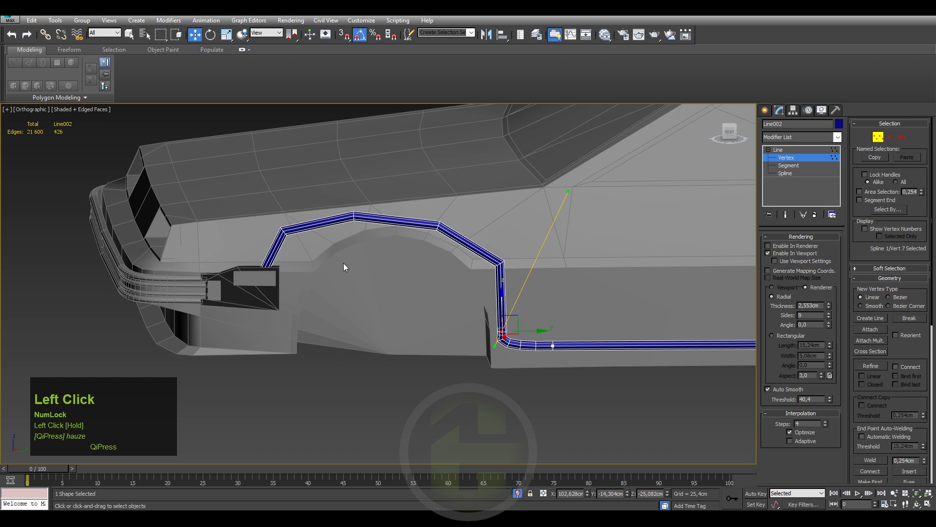
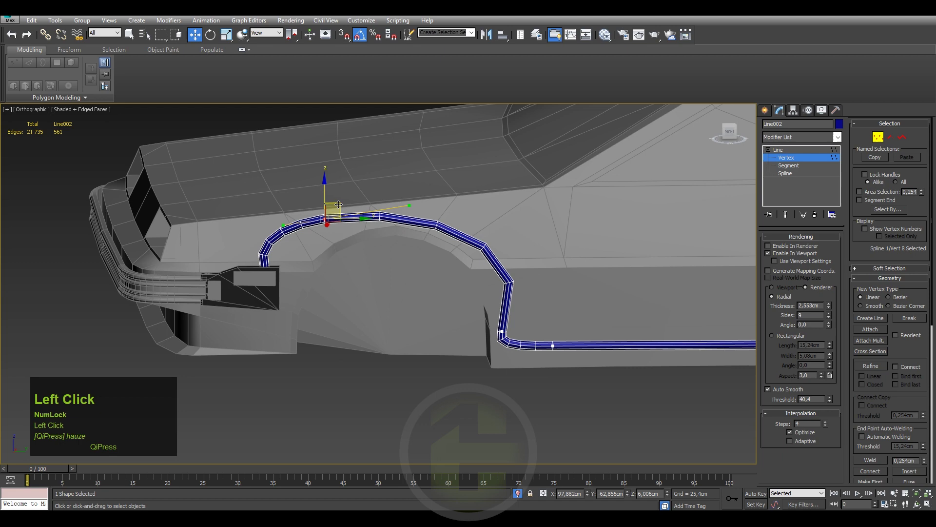
pyautogui.press('e')
pyautogui.moveTo(319, 210); pyautogui.dragTo(352, 244)
pyautogui.middleClick(352, 245)
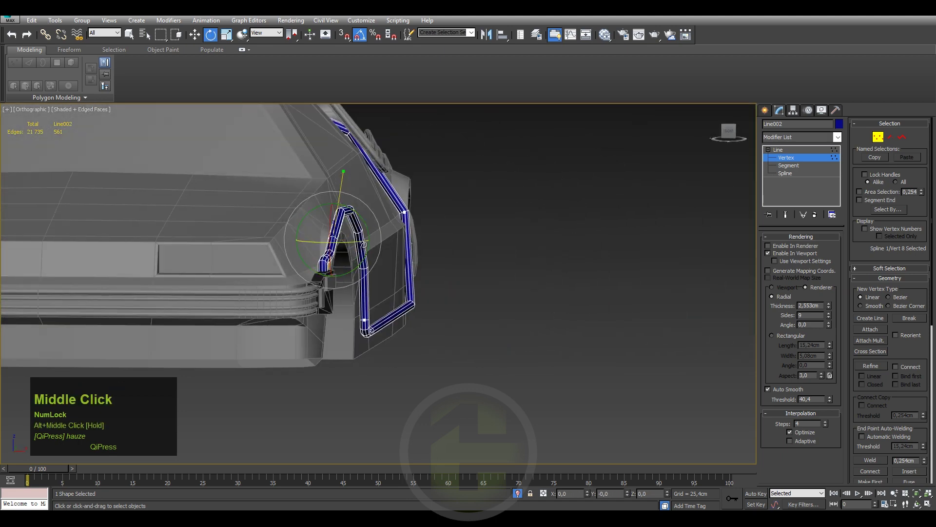
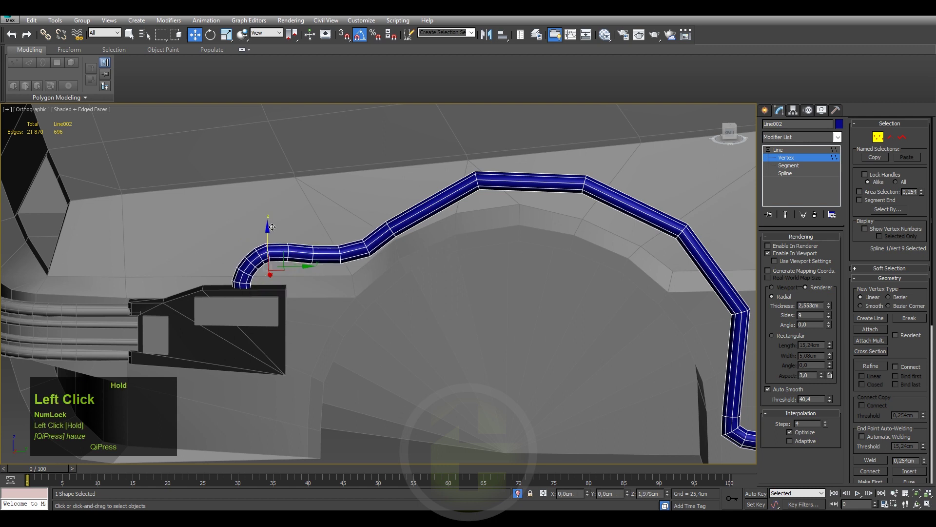
# Set the wheel-arch cable points to Smooth and reshape the bend and the curve near the intake.
pyautogui.press('e')
pyautogui.moveTo(248, 217); pyautogui.dragTo(271, 258)
pyautogui.rightClick(271, 258)
pyautogui.click(249, 198)
pyautogui.rightClick(264, 254)
pyautogui.moveTo(238, 186); pyautogui.dragTo(392, 218)
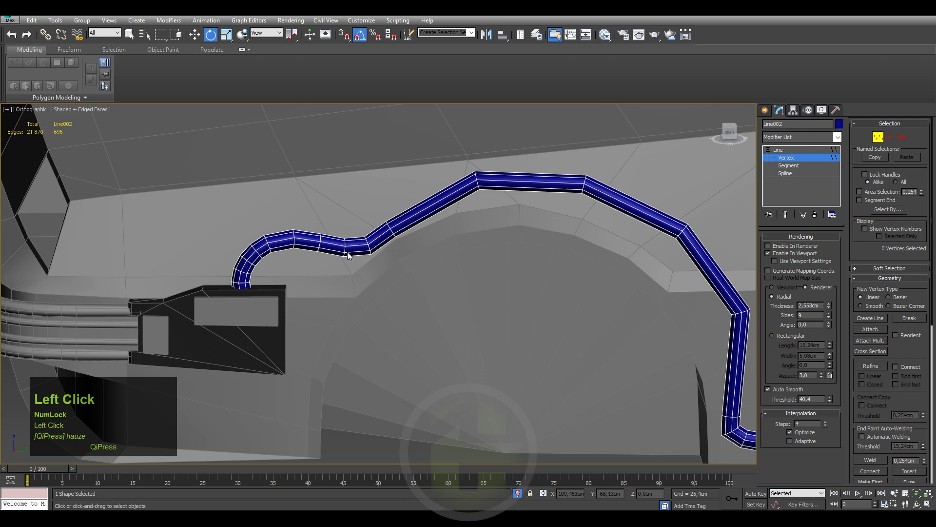
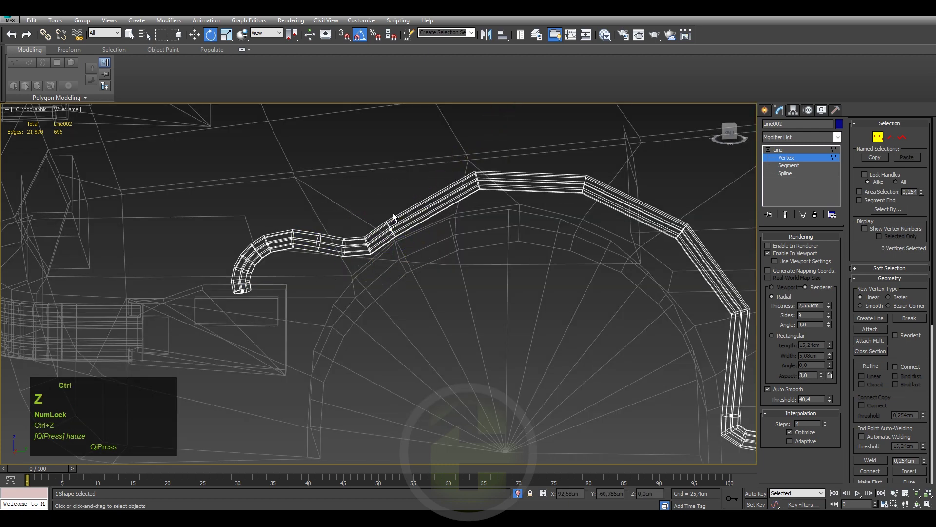
# Select and reposition Line002's bend vertices at the wheel arch so it runs along the sill.
pyautogui.click(398, 209)
pyautogui.rightClick(391, 239)
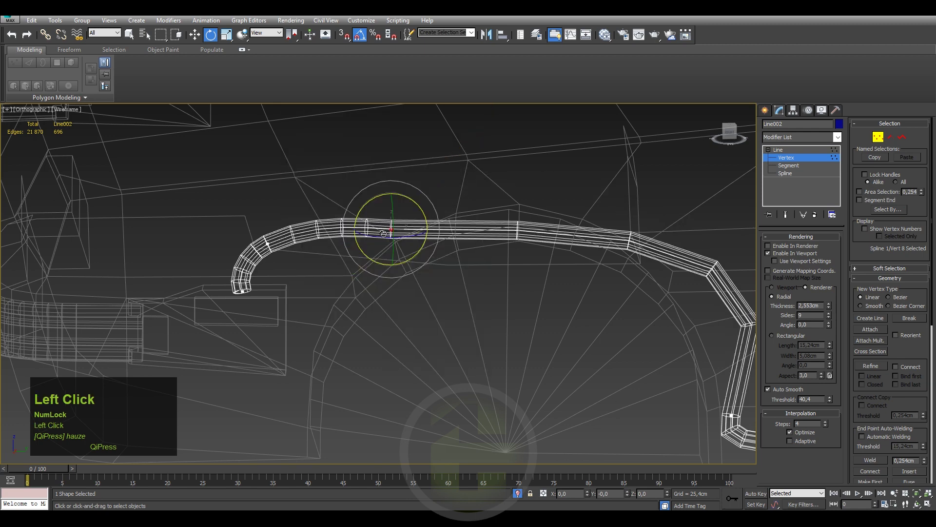
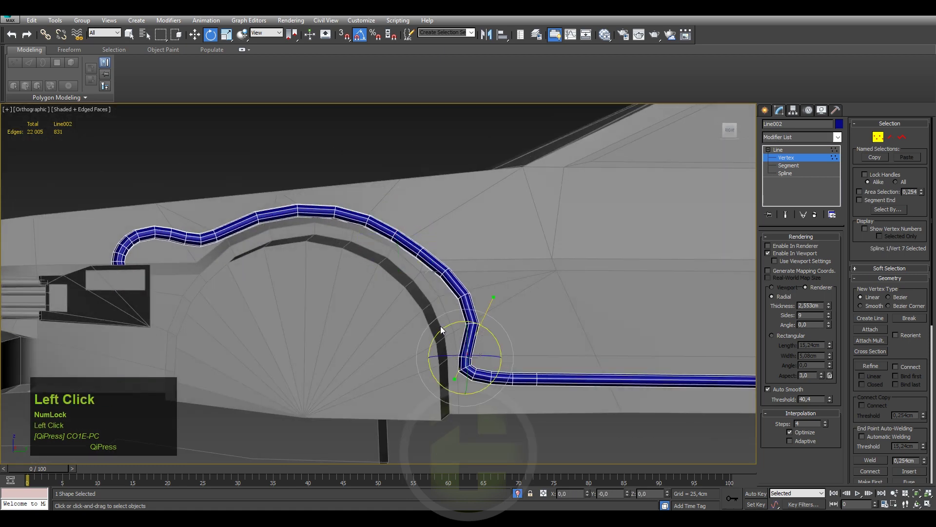
pyautogui.click(478, 344)
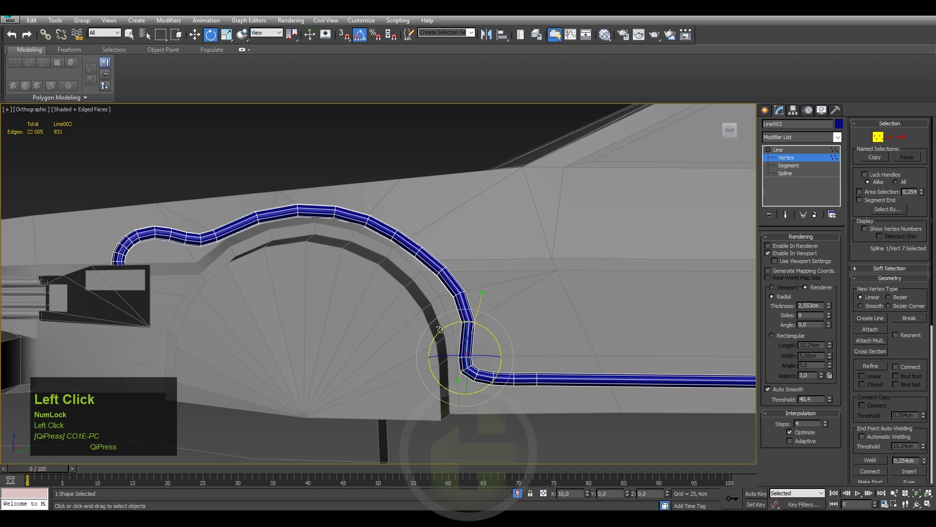
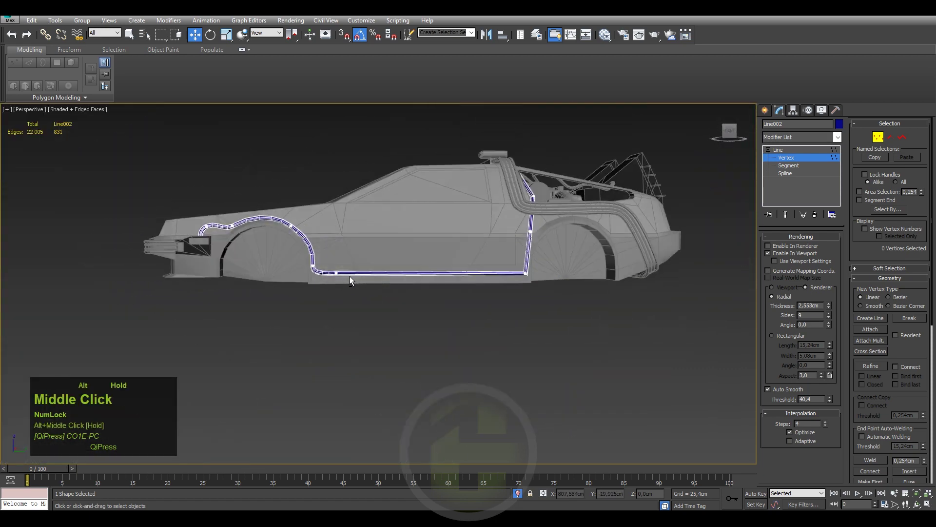
# Refine extra vertices on Line002 near the front arch and set them to Smooth.
pyautogui.scroll(3)
pyautogui.middleClick(326, 263)
pyautogui.scroll(-3)
pyautogui.click(874, 370)
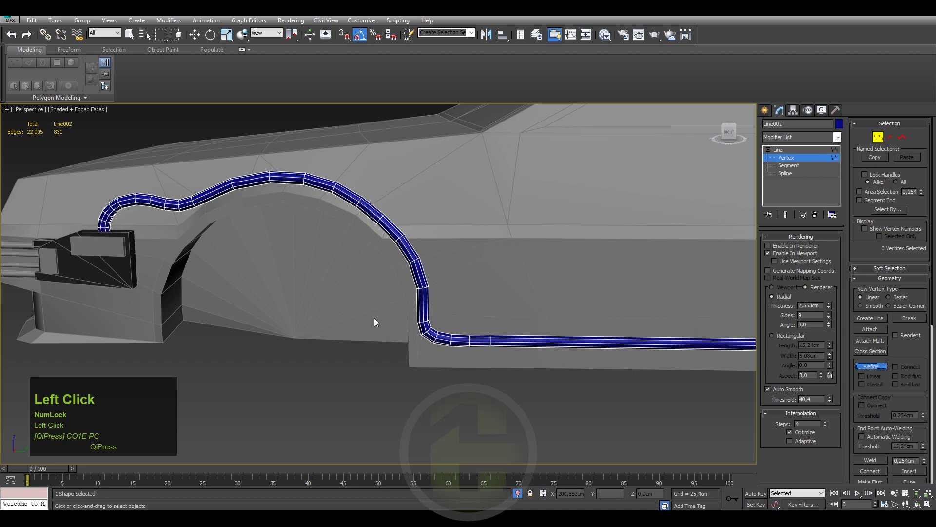
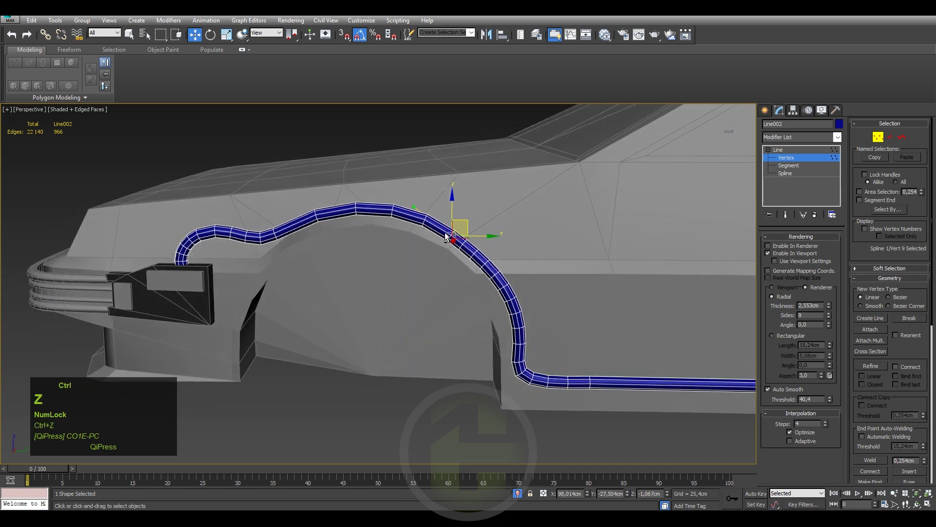
pyautogui.middleClick(420, 250)
pyautogui.middleClick(439, 261)
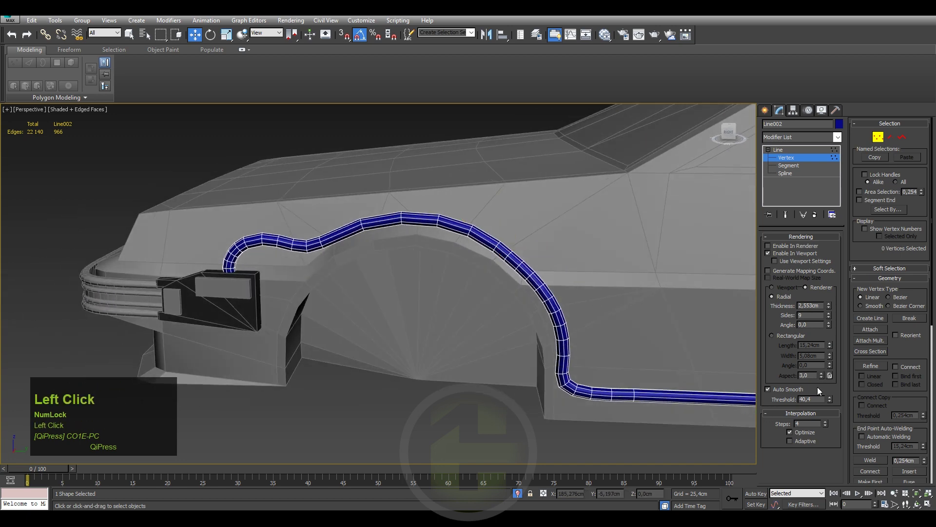
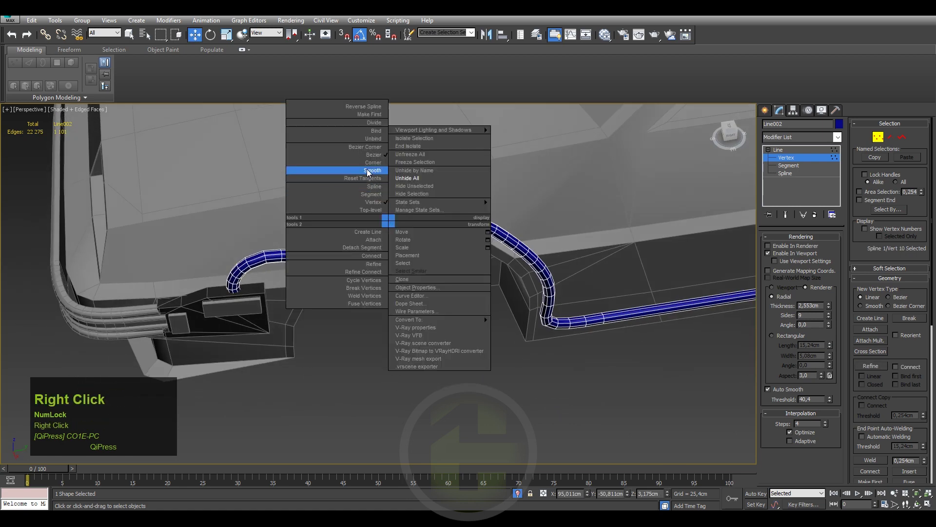
pyautogui.click(368, 169)
pyautogui.middleClick(374, 247)
# Check the curve in wireframe, undo a stray move, add one more crest vertex and return to shaded.
pyautogui.press('F3')
pyautogui.moveTo(377, 246); pyautogui.dragTo(375, 237)
pyautogui.press('ctrl+z')
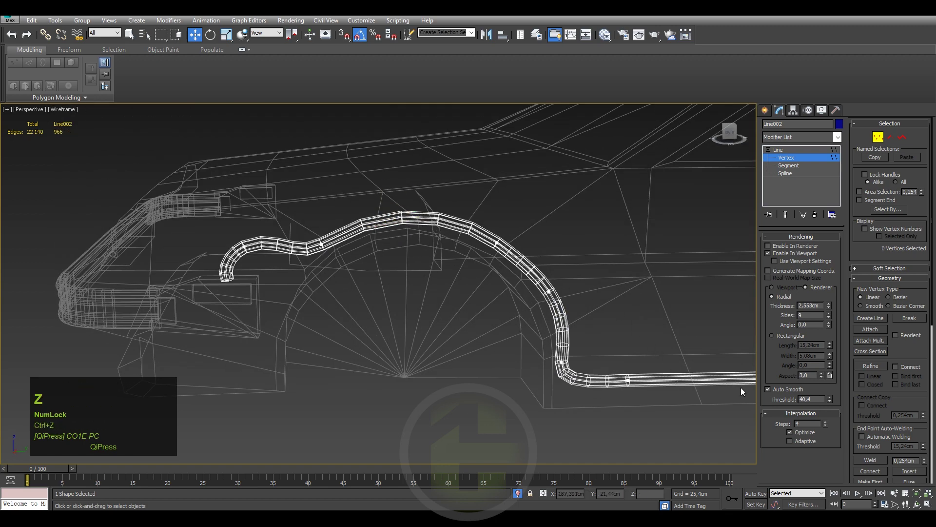
pyautogui.click(870, 369)
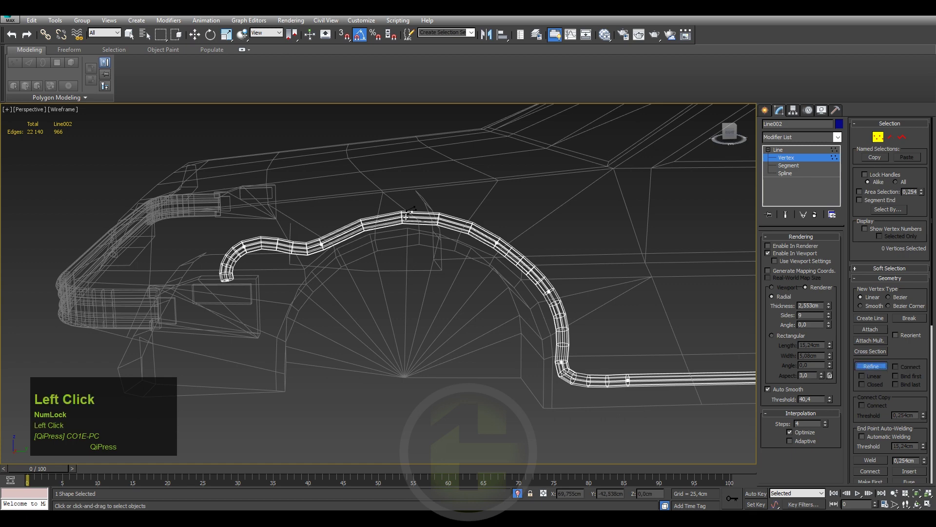
pyautogui.rightClick(405, 239)
pyautogui.press('F3')
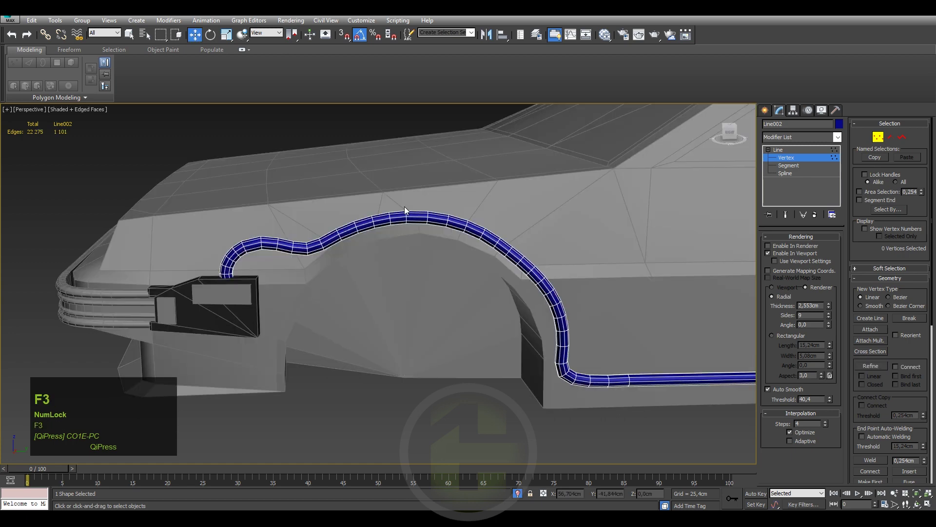
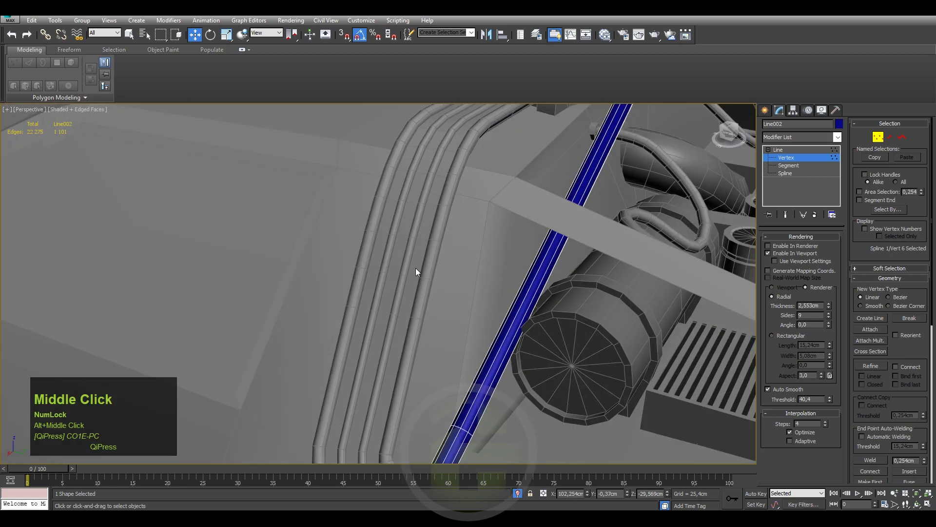
# Select the cable's engine-bay corner vertices and bring up their vertex-type menu for Bezier.
pyautogui.click(457, 255)
pyautogui.middleClick(411, 298)
pyautogui.click(485, 294)
pyautogui.rightClick(439, 259)
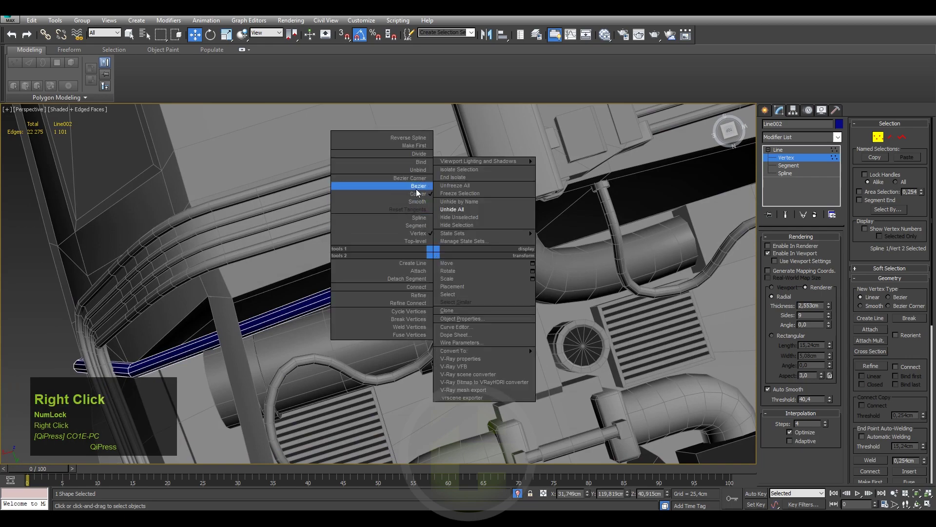
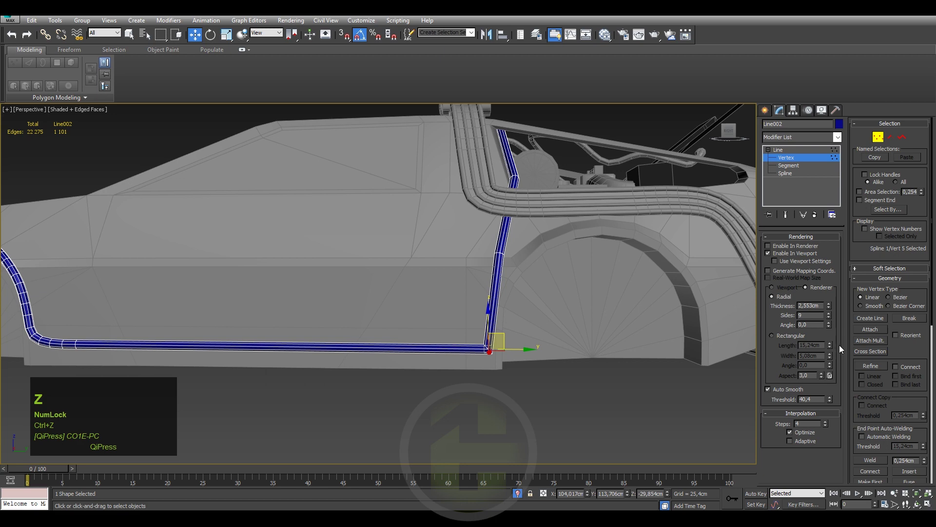
# Refine Line002 at the sill corner and set the new vertex to Bezier.
pyautogui.click(877, 370)
pyautogui.rightClick(463, 327)
pyautogui.click(473, 329)
pyautogui.rightClick(498, 351)
pyautogui.click(455, 285)
pyautogui.middleClick(516, 317)
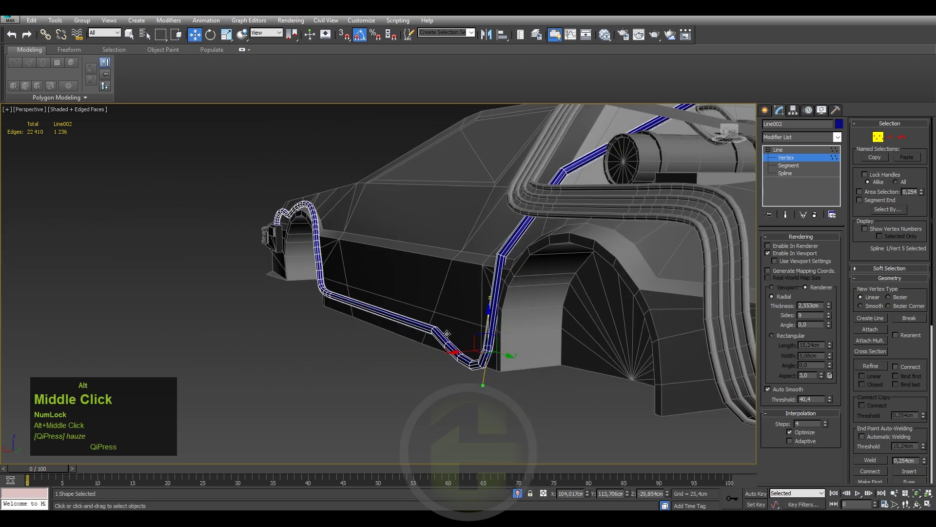
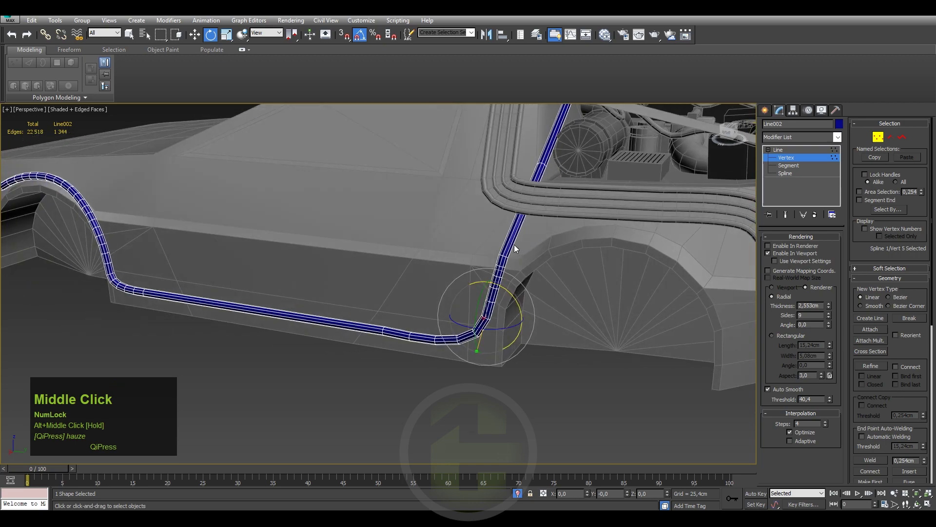
pyautogui.click(494, 246)
pyautogui.rightClick(507, 264)
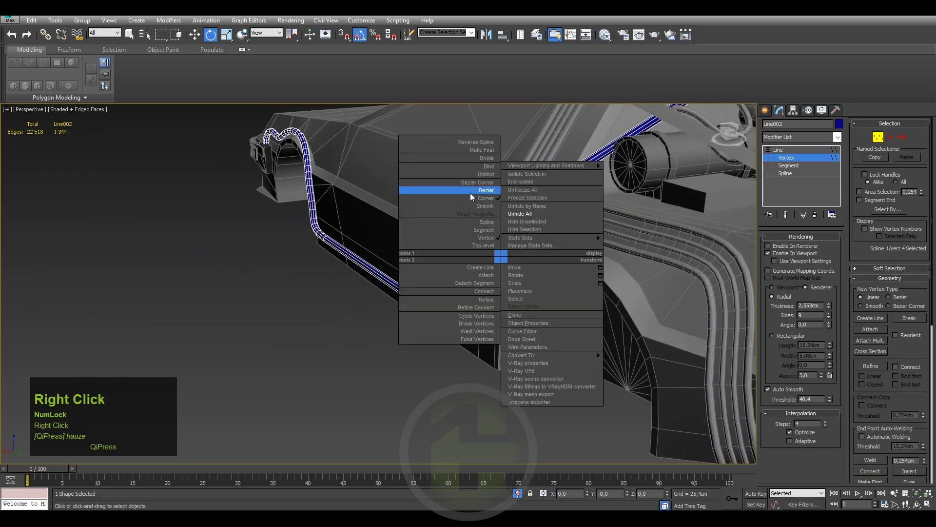
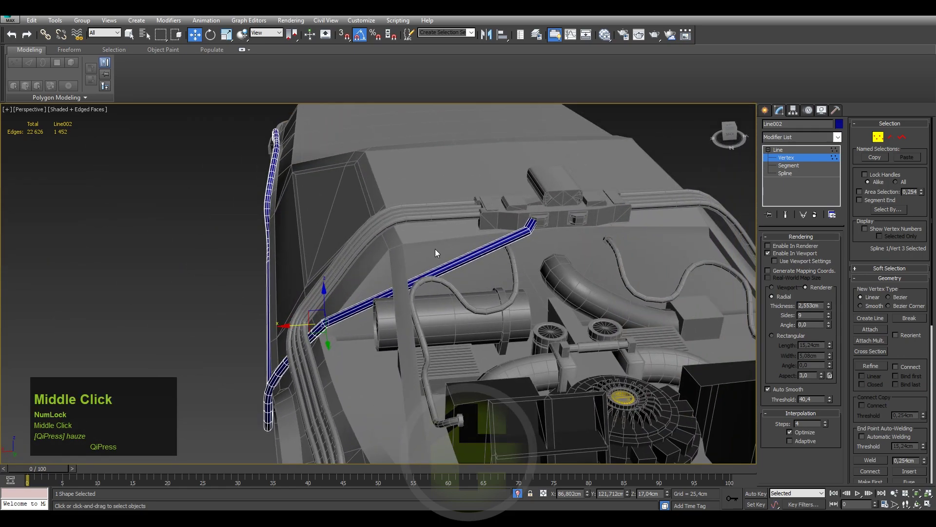
# Move the cable vertices across the engine bay toward the rear roof block in angled runs.
pyautogui.moveTo(473, 252); pyautogui.dragTo(451, 257)
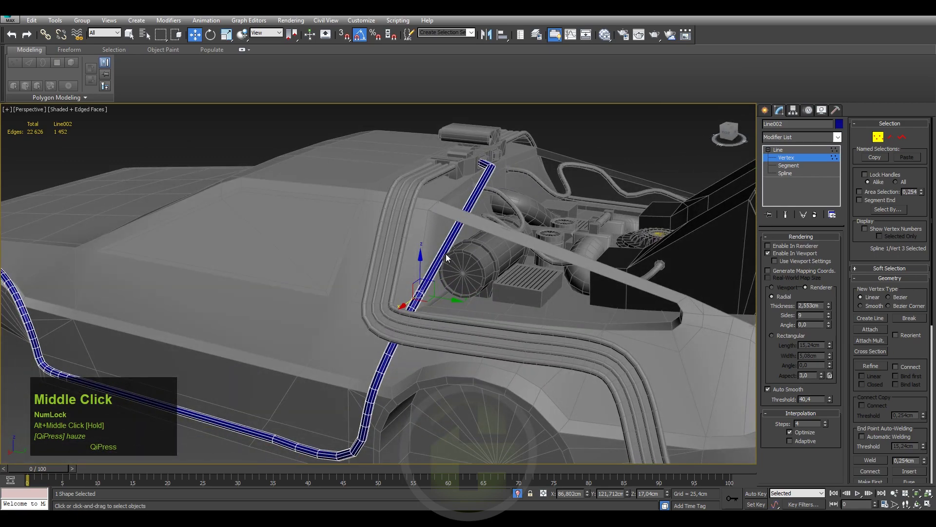
pyautogui.moveTo(452, 258); pyautogui.dragTo(444, 255)
pyautogui.click(445, 255)
pyautogui.middleClick(430, 260)
pyautogui.click(505, 242)
pyautogui.moveTo(578, 245); pyautogui.dragTo(489, 267)
pyautogui.moveTo(482, 268); pyautogui.dragTo(549, 242)
pyautogui.moveTo(549, 242); pyautogui.dragTo(864, 370)
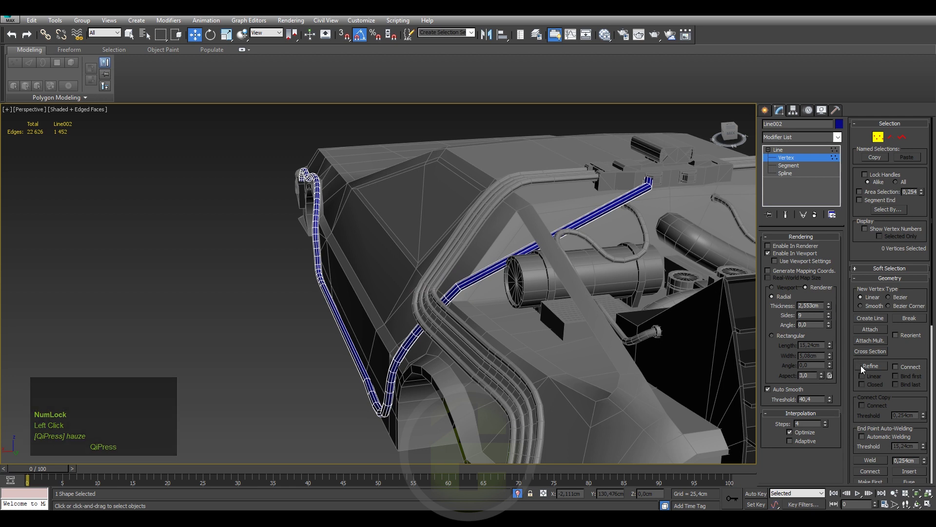
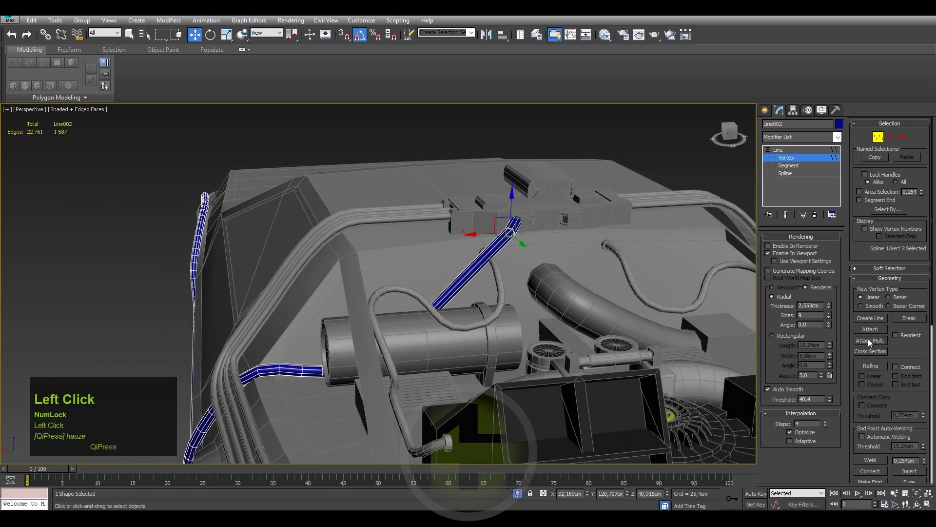
# Start Refine to insert vertices along Line002 in the engine bay.
pyautogui.click(872, 369)
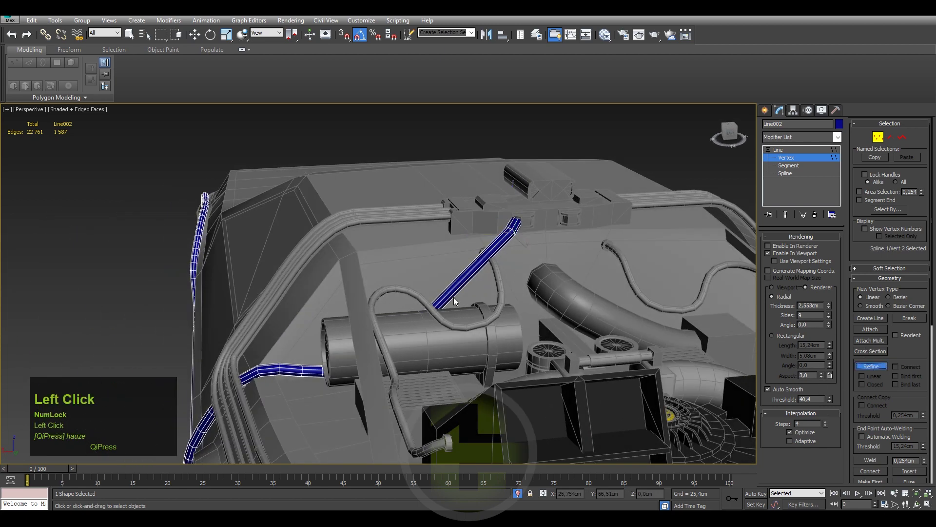
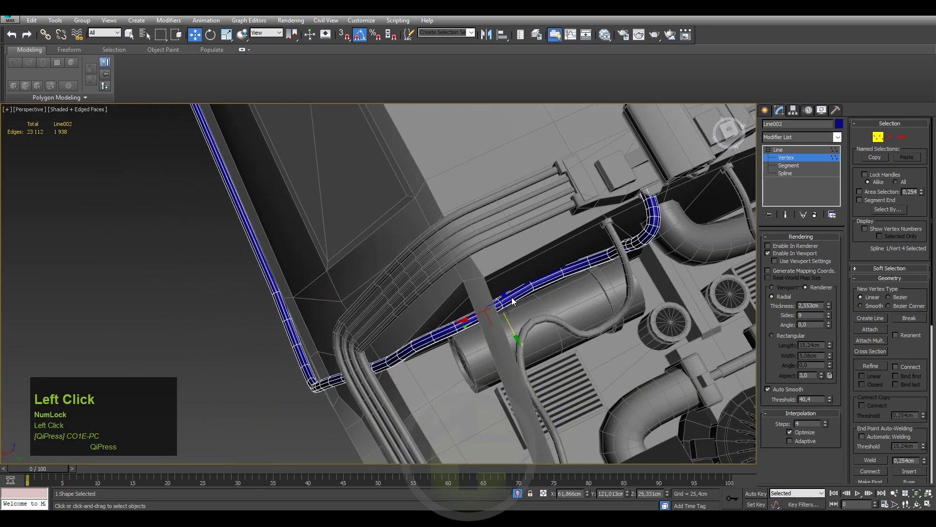
# Rotate the cable point into the roof block for a smooth run, then deselect the points.
pyautogui.middleClick(512, 300)
pyautogui.press('e')
pyautogui.click(472, 327)
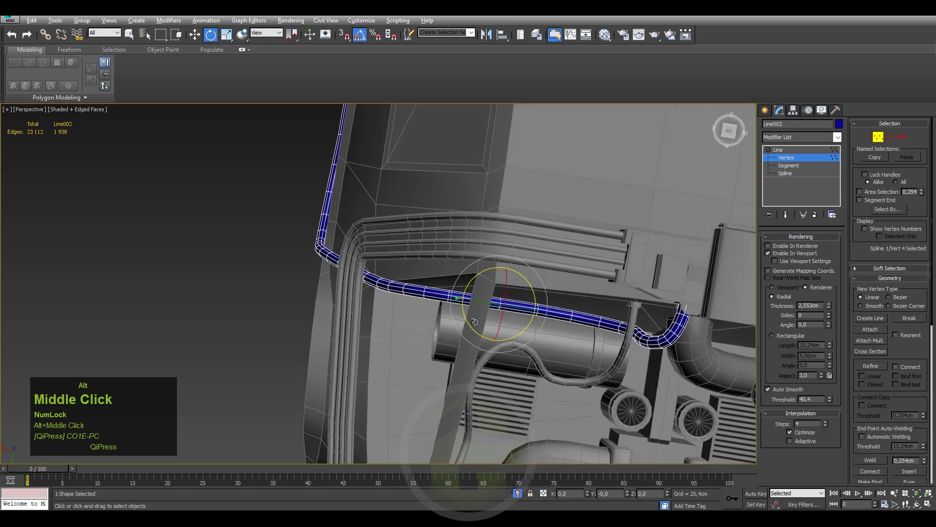
pyautogui.moveTo(529, 273); pyautogui.dragTo(455, 286)
pyautogui.middleClick(455, 286)
pyautogui.click(448, 308)
pyautogui.middleClick(434, 314)
pyautogui.click(626, 230)
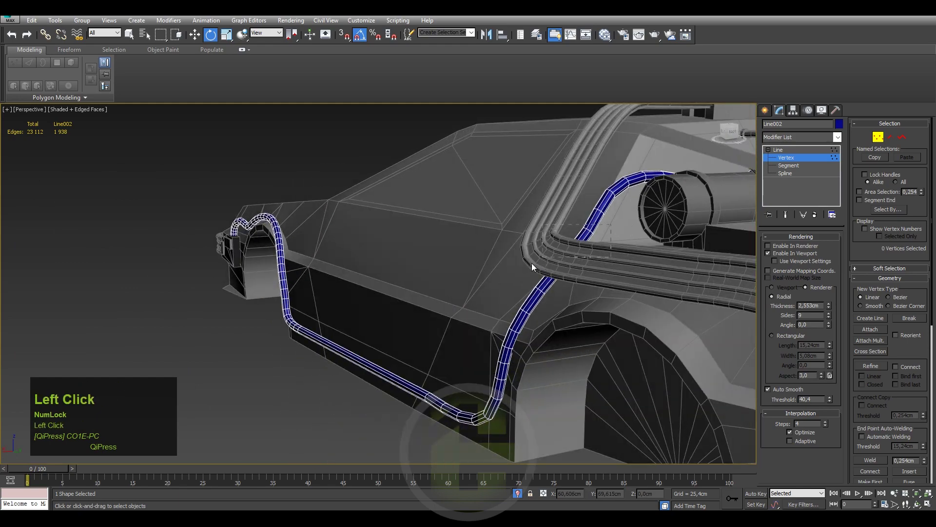
pyautogui.click(587, 256)
pyautogui.click(584, 270)
# Follow the cable around the car and lower its Radial Thickness slightly.
pyautogui.middleClick(576, 282)
pyautogui.scroll(-3)
pyautogui.moveTo(566, 306); pyautogui.dragTo(551, 296)
pyautogui.scroll(3)
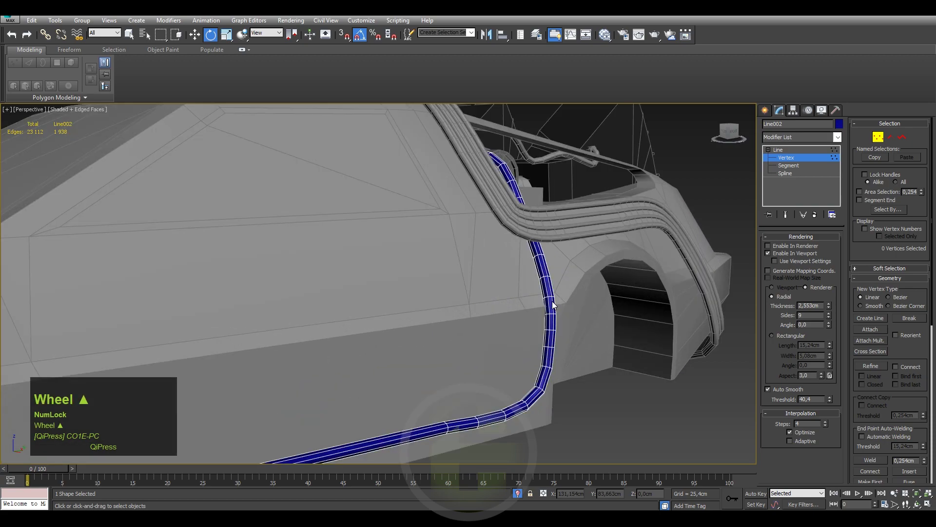
pyautogui.click(554, 291)
pyautogui.middleClick(509, 327)
pyautogui.scroll(-3)
pyautogui.moveTo(456, 262); pyautogui.dragTo(441, 279)
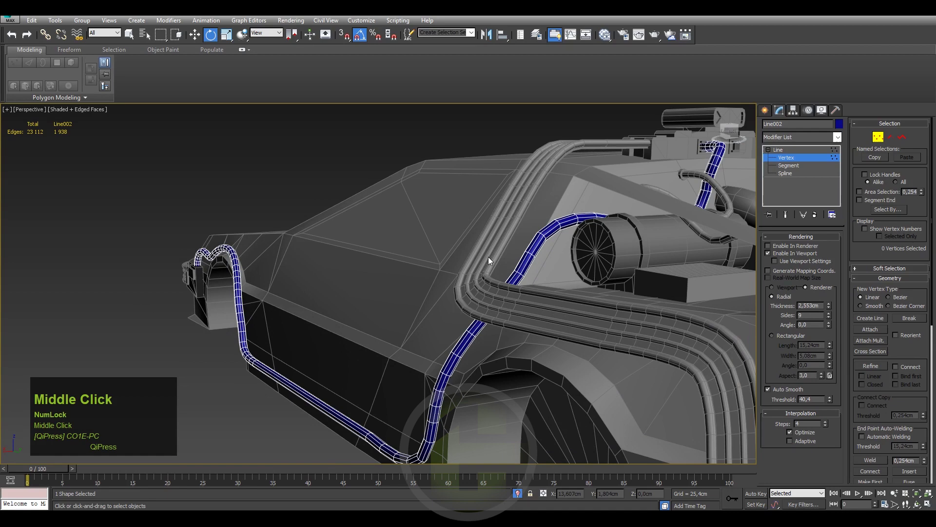
pyautogui.click(832, 312)
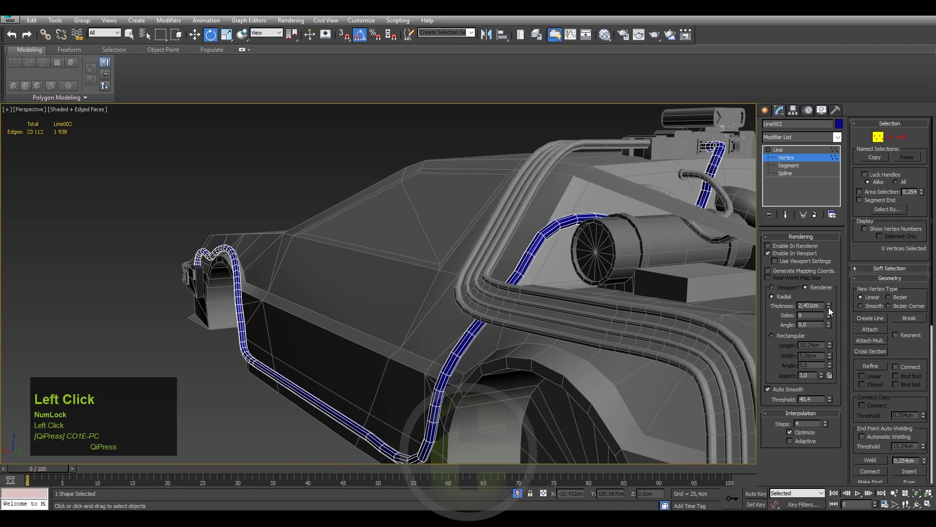
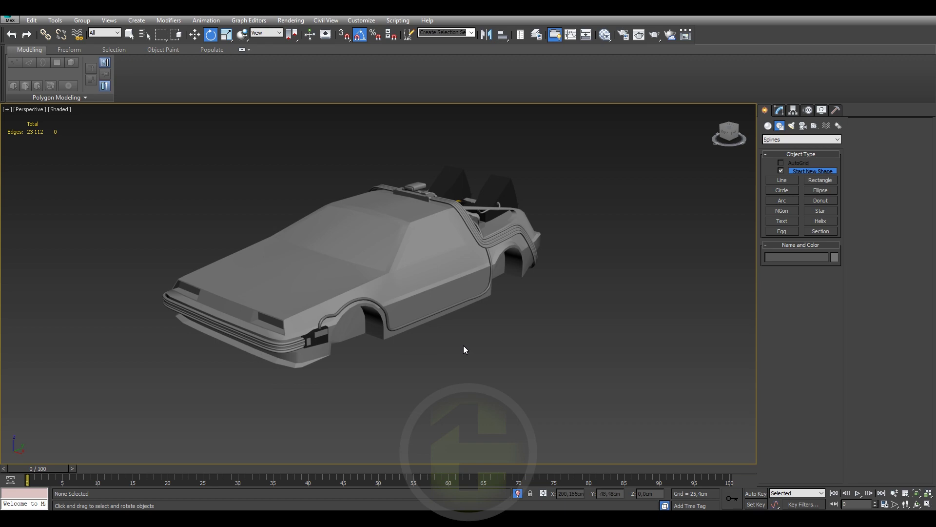
# Orbit toward the rear engine area and select the thin cable Line002.
pyautogui.moveTo(424, 313); pyautogui.dragTo(398, 253)
pyautogui.scroll(3)
pyautogui.click(391, 237)
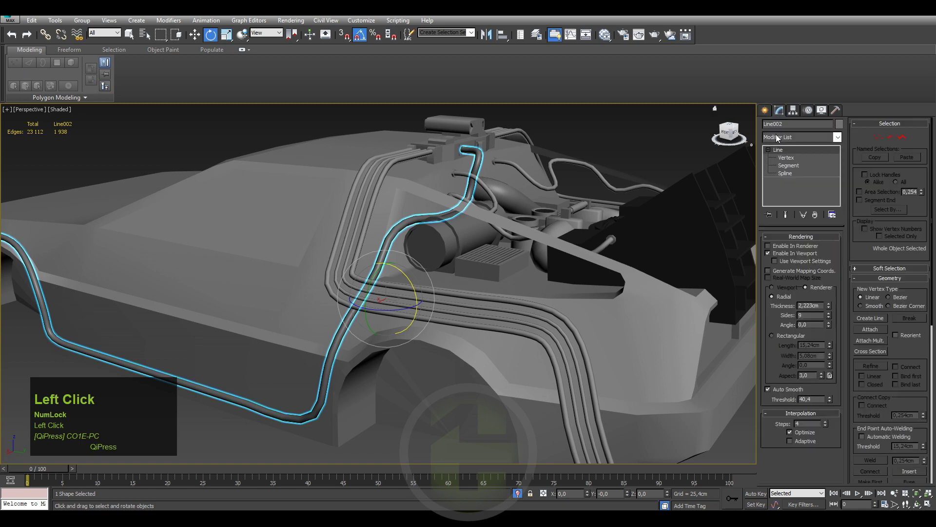
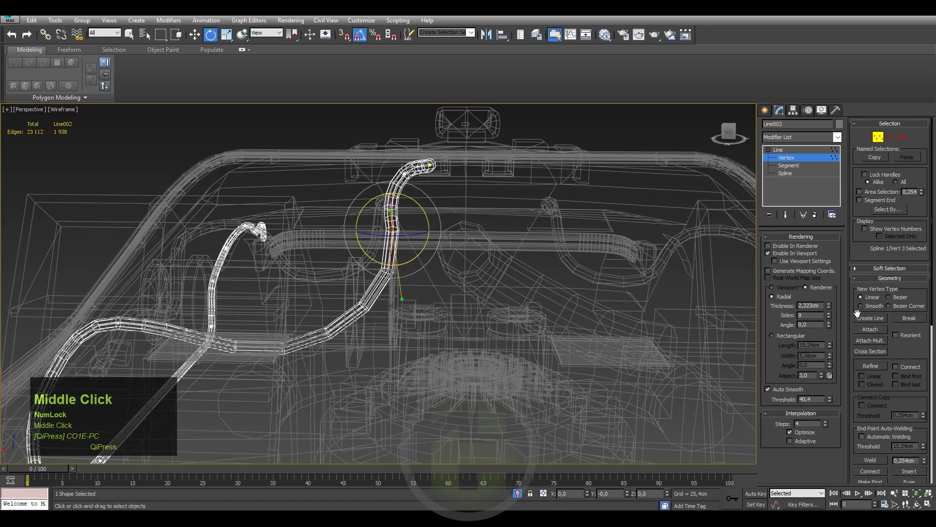
# Add a vertex in Line002's upper run toward the roof block and check it in wireframe (F3).
pyautogui.click(887, 373)
pyautogui.rightClick(351, 294)
pyautogui.press('F3')
pyautogui.middleClick(328, 268)
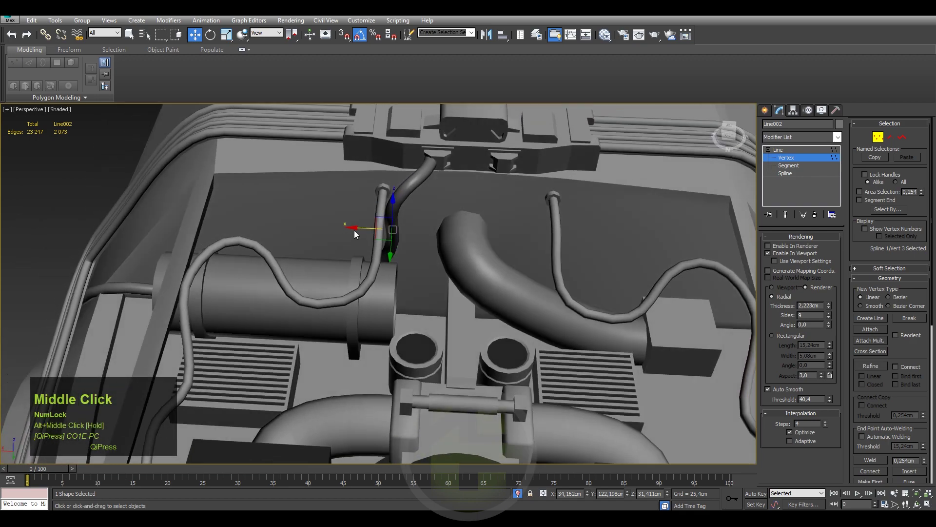
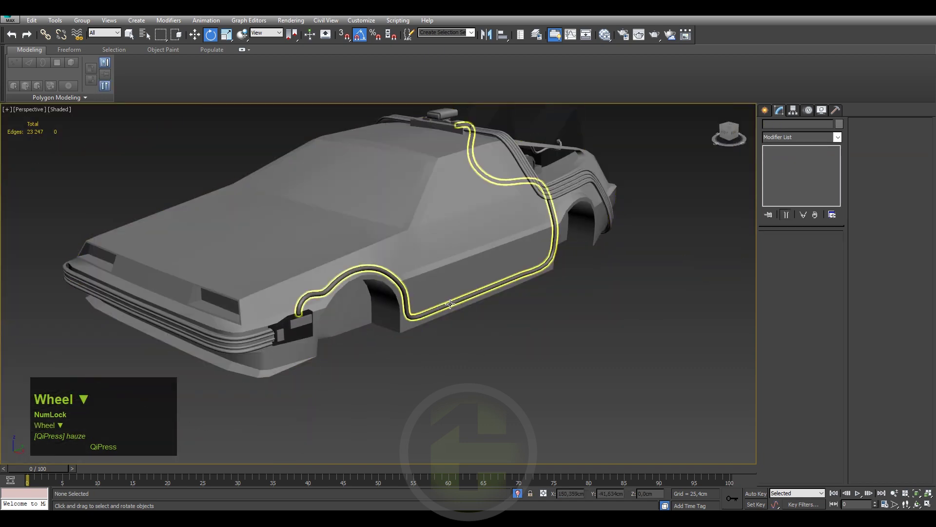
# Convert Line002 to Editable Poly, undo, then clone it as Line003 and convert the copy instead.
pyautogui.click(449, 304)
pyautogui.press('F4')
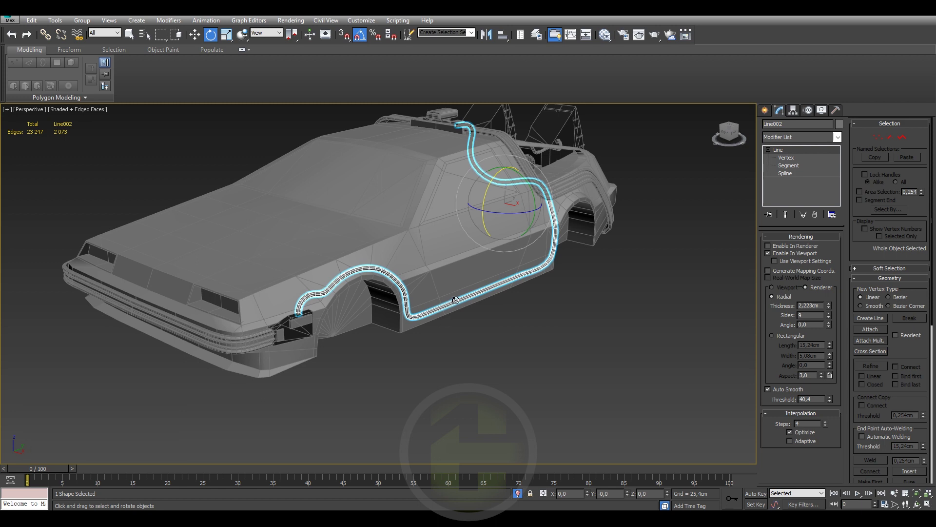
pyautogui.rightClick(412, 312)
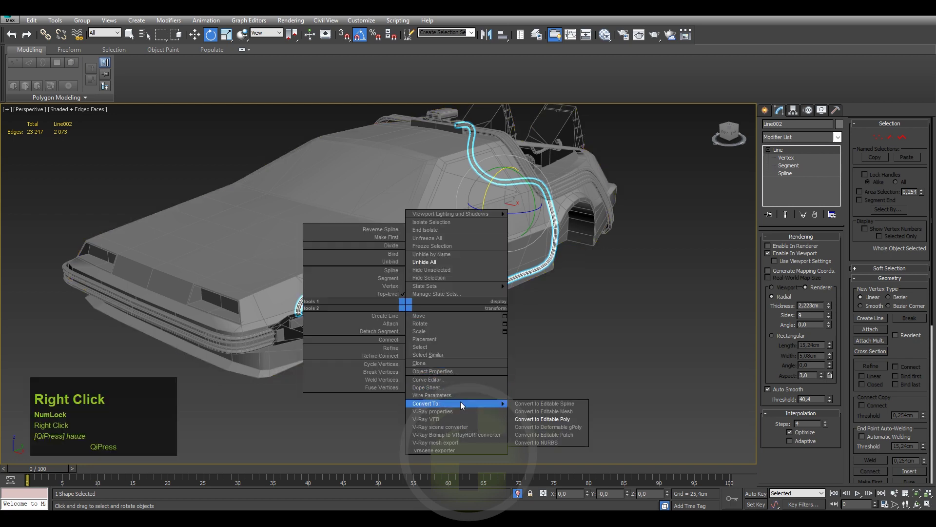
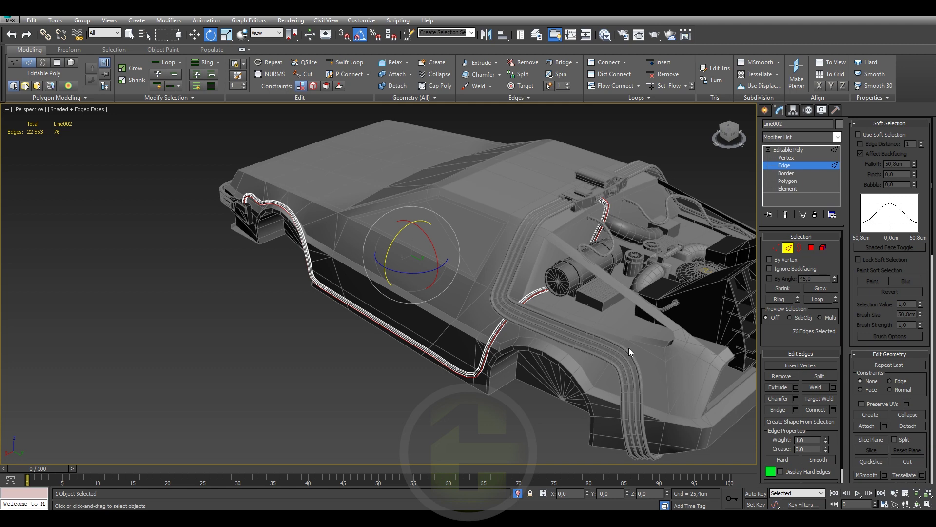
pyautogui.press('ctrl+z')
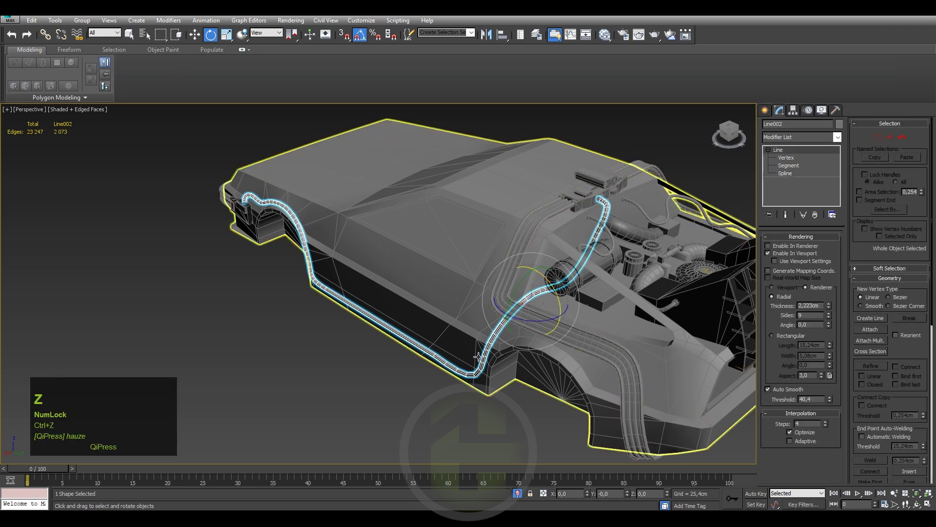
pyautogui.click(451, 299)
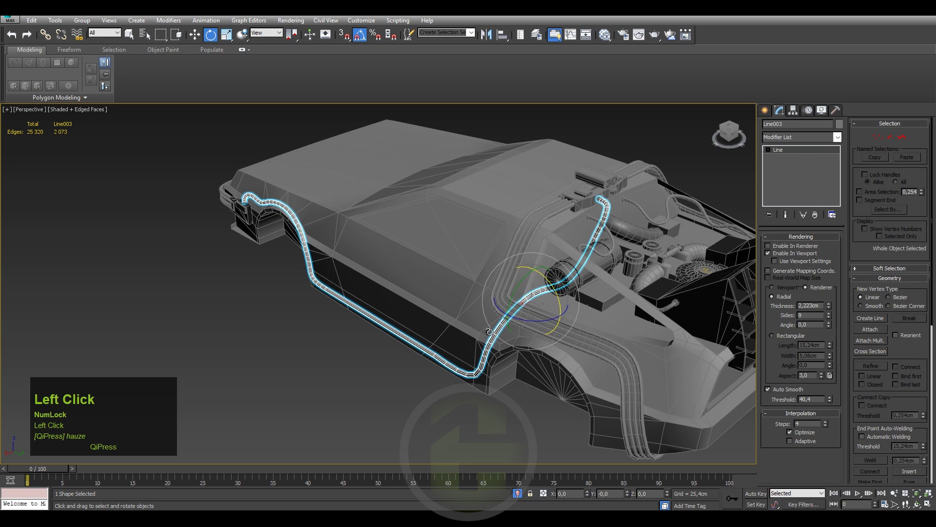
pyautogui.rightClick(496, 340)
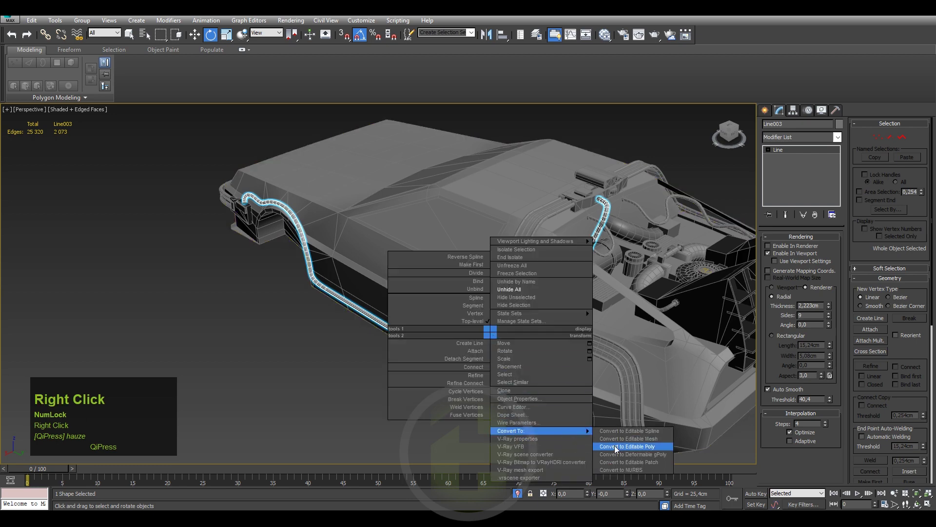
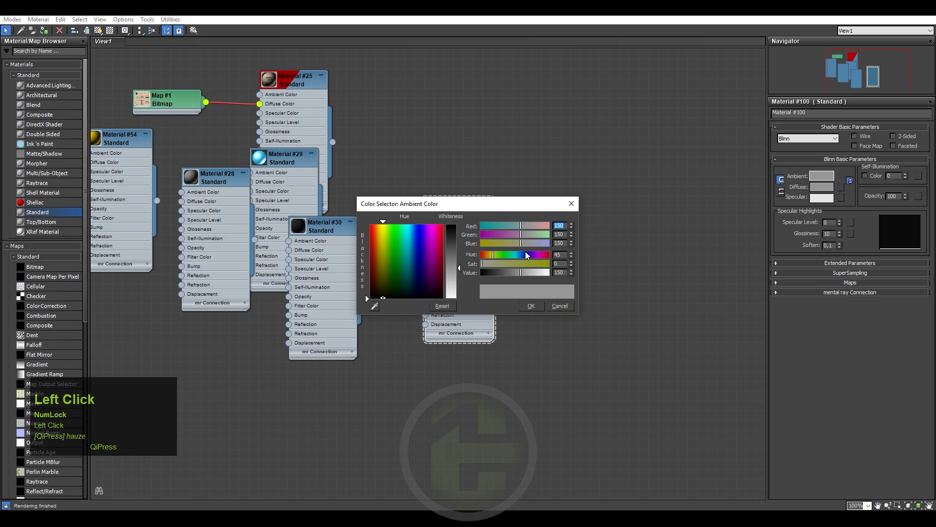
# Confirm the blue material colour and assign it to the isolated cable (Alt+Q).
pyautogui.click(557, 265)
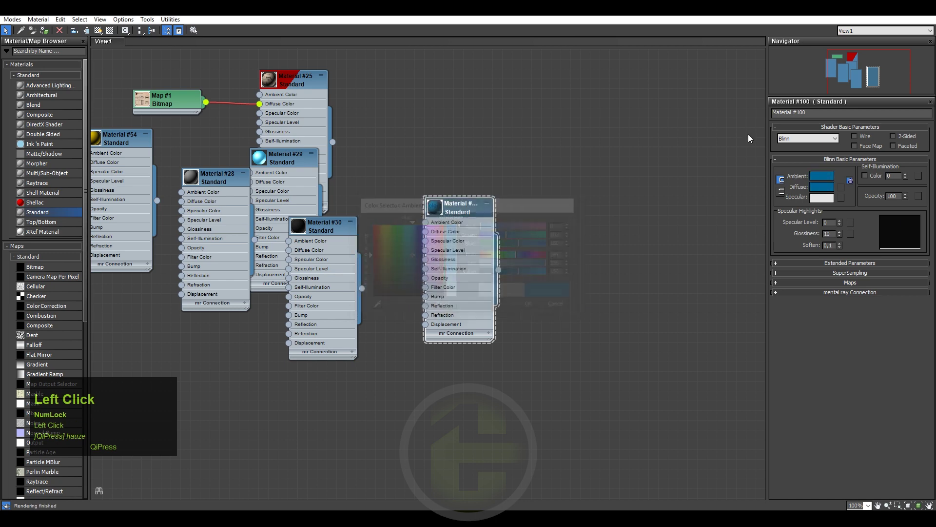
pyautogui.press('alt+q')
pyautogui.click(532, 233)
pyautogui.press('F4')
pyautogui.click(551, 286)
pyautogui.rightClick(583, 312)
pyautogui.click(584, 269)
# Inspect the blue cable around the car and leave isolation mode.
pyautogui.click(523, 314)
pyautogui.scroll(-3)
pyautogui.middleClick(481, 301)
pyautogui.click(598, 406)
pyautogui.press('alt+q')
pyautogui.middleClick(347, 259)
pyautogui.click(433, 387)
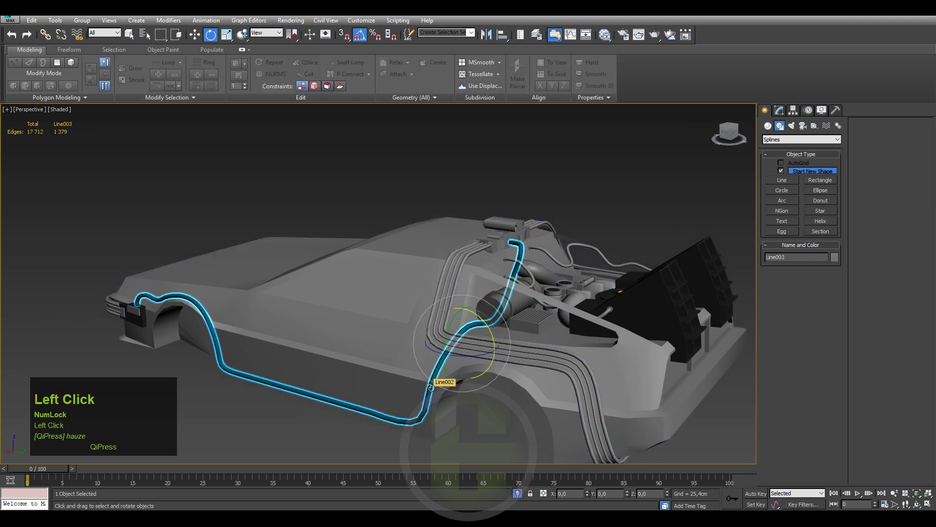
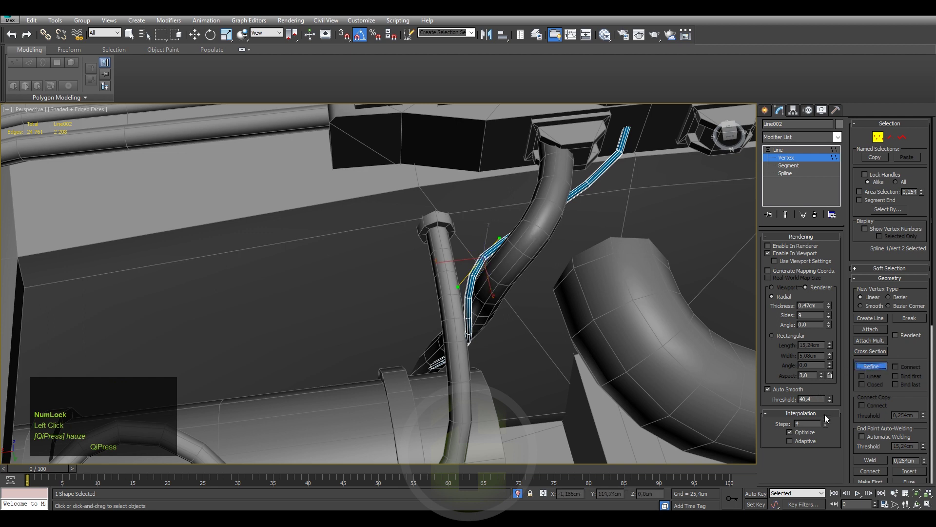
# Raise Line002's Interpolation Steps to 7, exit Refine and deselect its points.
pyautogui.click(828, 425)
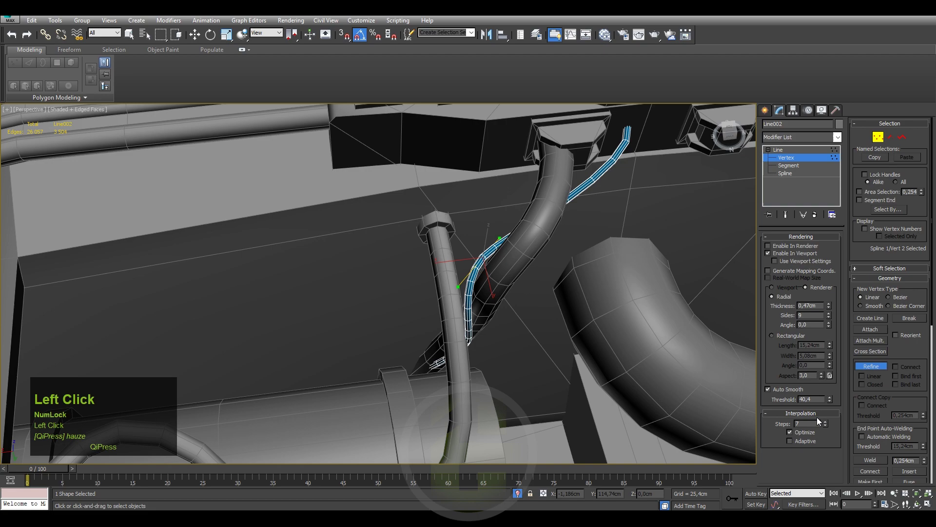
pyautogui.rightClick(521, 332)
pyautogui.click(495, 340)
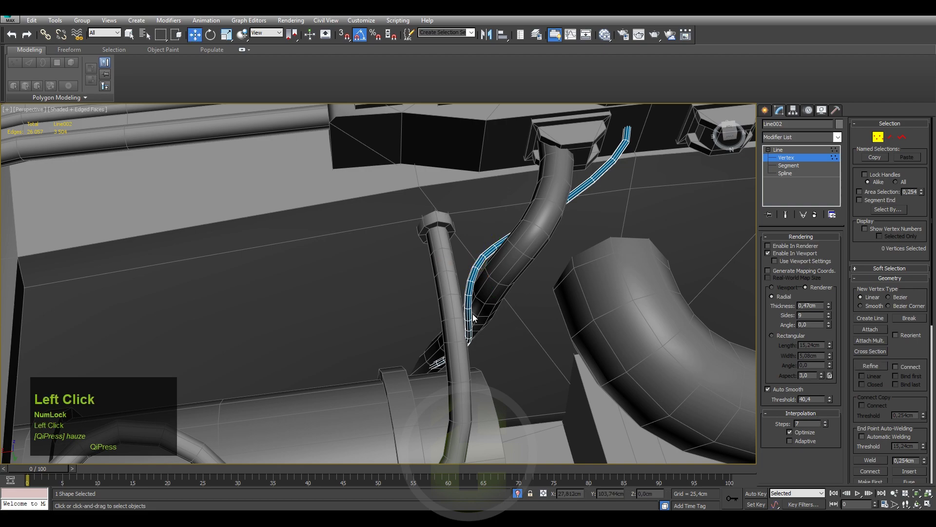
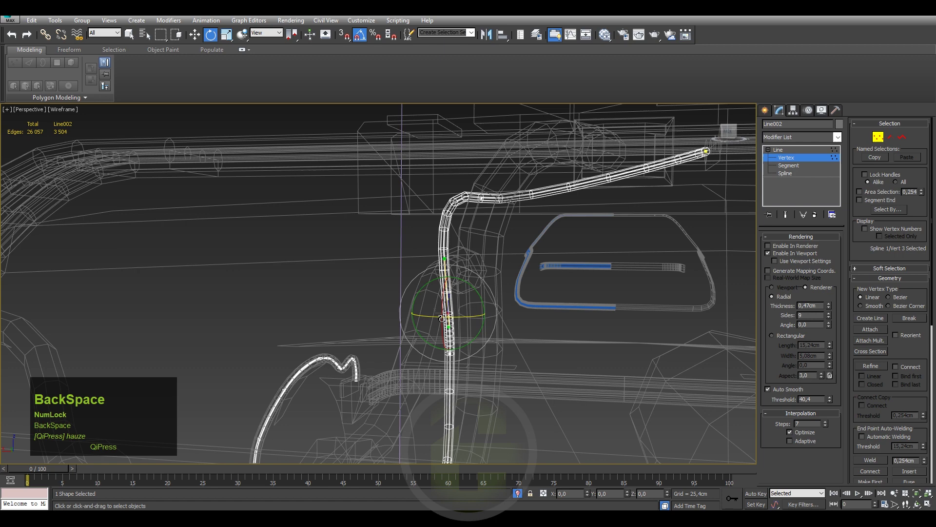
# Delete stray cable points and set the chosen vertices beside the pipe to Corner.
pyautogui.press('Delete')
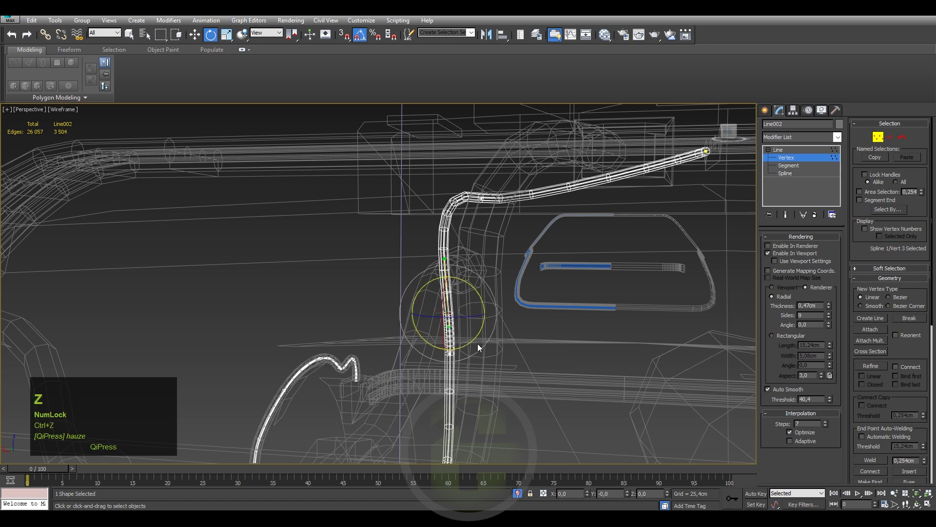
pyautogui.click(487, 347)
pyautogui.press('Delete')
pyautogui.click(459, 311)
pyautogui.press('F4')
pyautogui.click(431, 280)
pyautogui.middleClick(422, 299)
pyautogui.rightClick(448, 318)
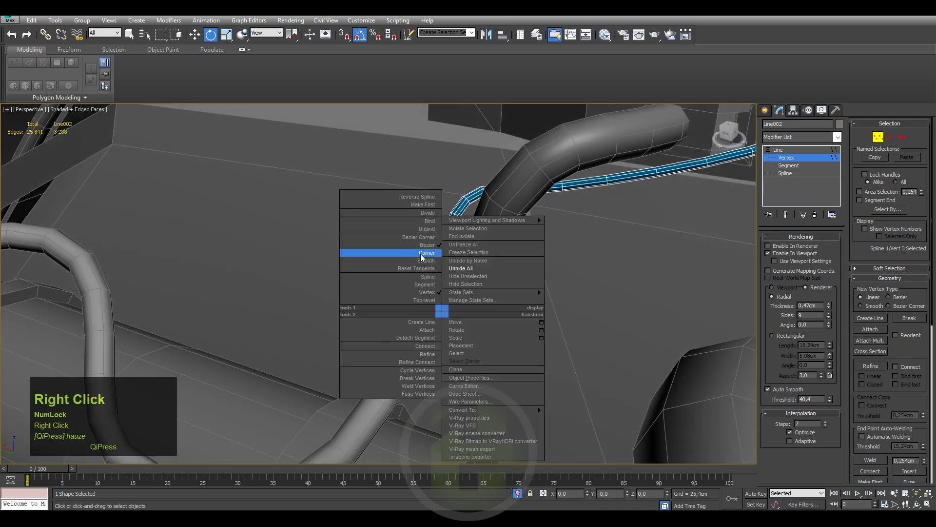
pyautogui.click(422, 251)
pyautogui.rightClick(454, 323)
pyautogui.click(425, 248)
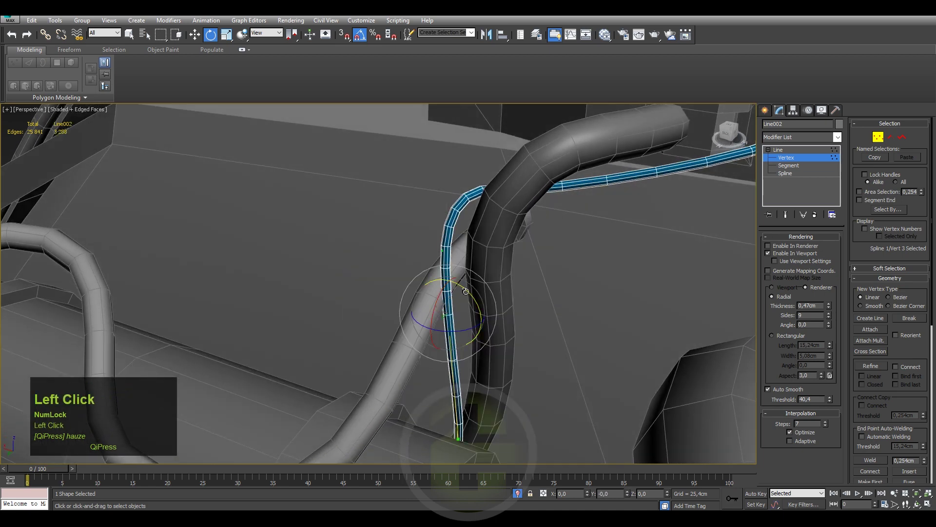
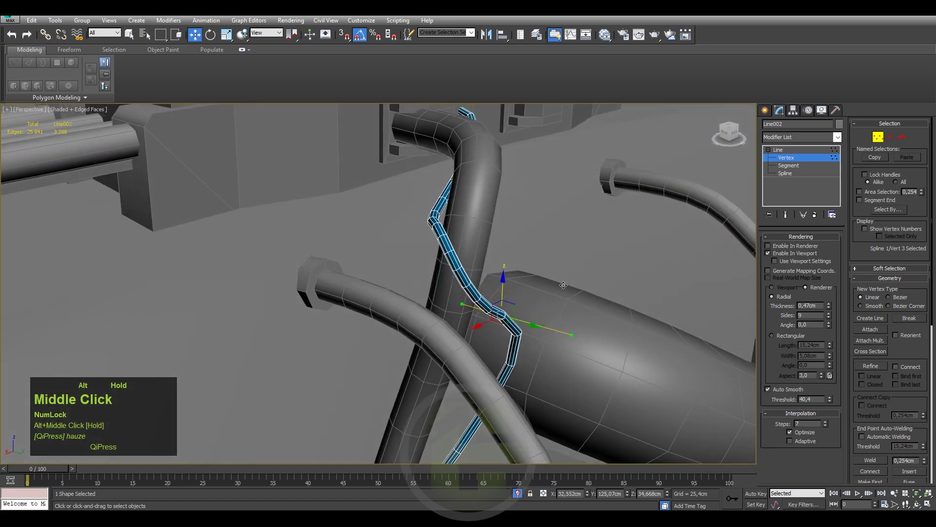
# Rotate and move a cable vertex so the tube curls around the curved pipe.
pyautogui.middleClick(512, 229)
pyautogui.click(461, 216)
pyautogui.middleClick(445, 247)
pyautogui.press('e')
pyautogui.click(471, 206)
pyautogui.click(447, 217)
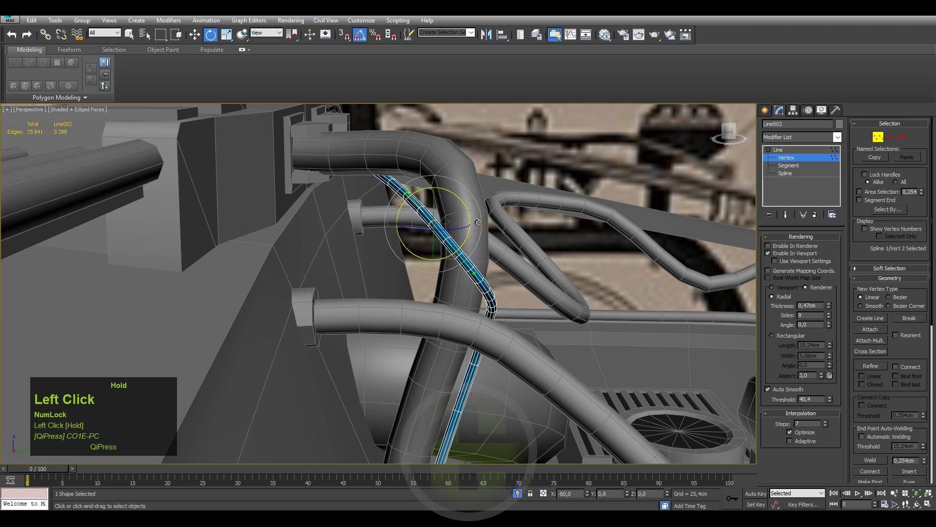
pyautogui.moveTo(412, 219); pyautogui.dragTo(462, 372)
pyautogui.middleClick(450, 388)
pyautogui.click(478, 311)
pyautogui.scroll(-3)
pyautogui.middleClick(459, 346)
pyautogui.middleClick(466, 354)
# Check the loop in wireframe from several angles and switch to the Move tool.
pyautogui.press('F3')
pyautogui.middleClick(452, 347)
pyautogui.middleClick(525, 258)
pyautogui.click(634, 252)
pyautogui.middleClick(519, 298)
pyautogui.press('F3')
pyautogui.middleClick(528, 305)
pyautogui.middleClick(504, 334)
pyautogui.press('w')
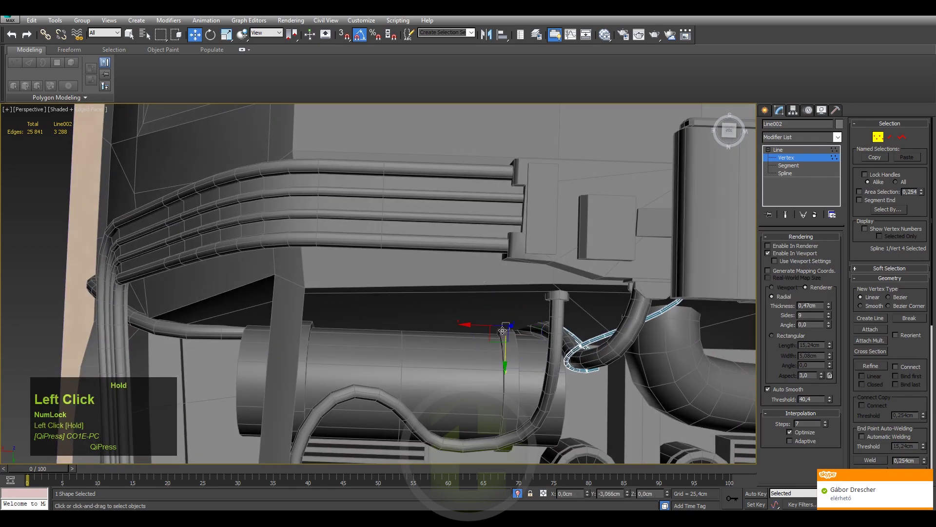
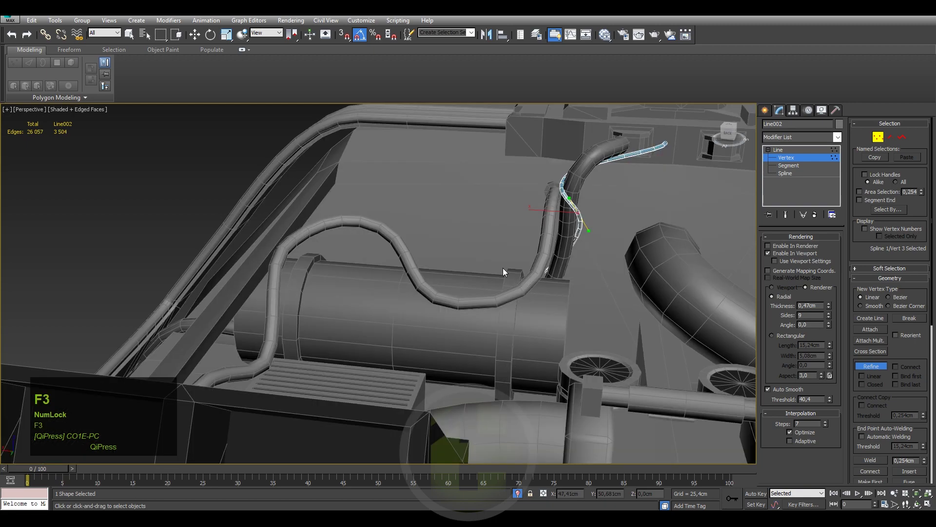
# Frame the pipe bundle and switch to plain Shaded view without edge overlay (F4).
pyautogui.scroll(-3)
pyautogui.middleClick(469, 276)
pyautogui.press('F4')
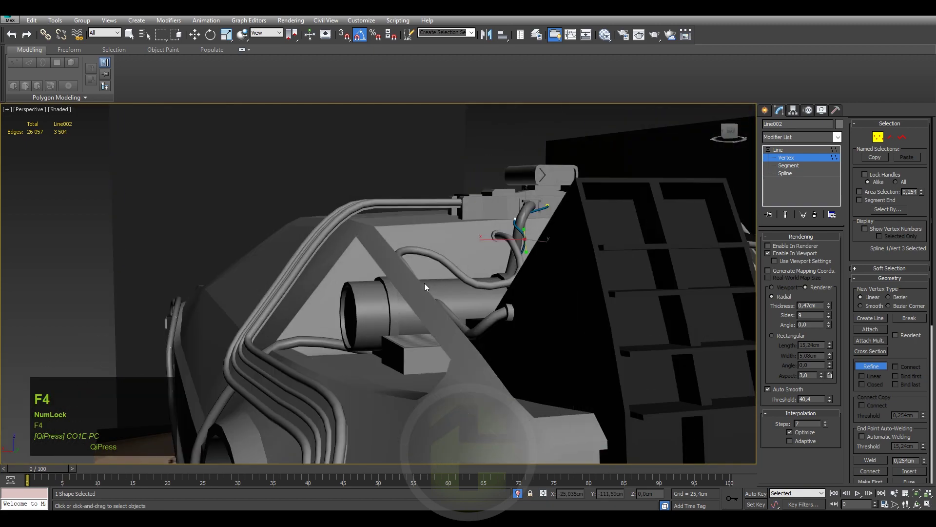
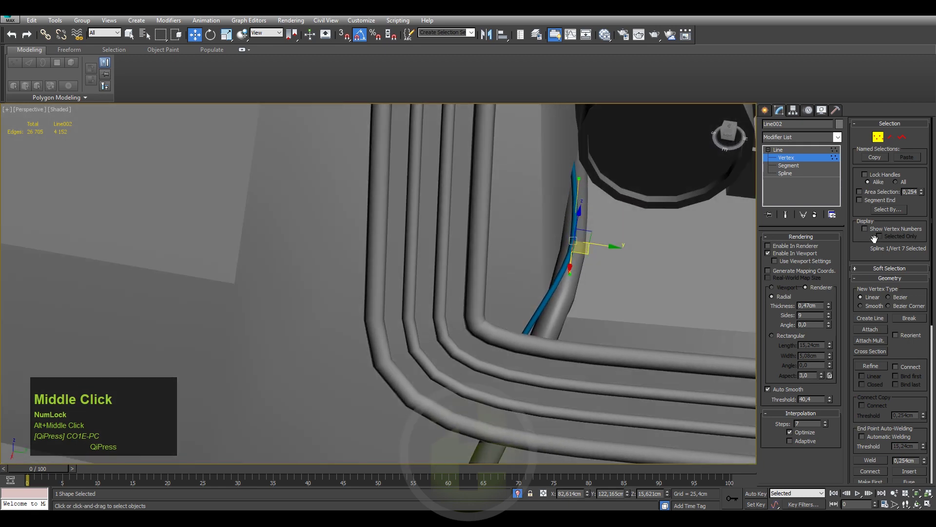
# Insert extra vertices on Line002 and move them so the cable follows the pipe bend.
pyautogui.click(864, 369)
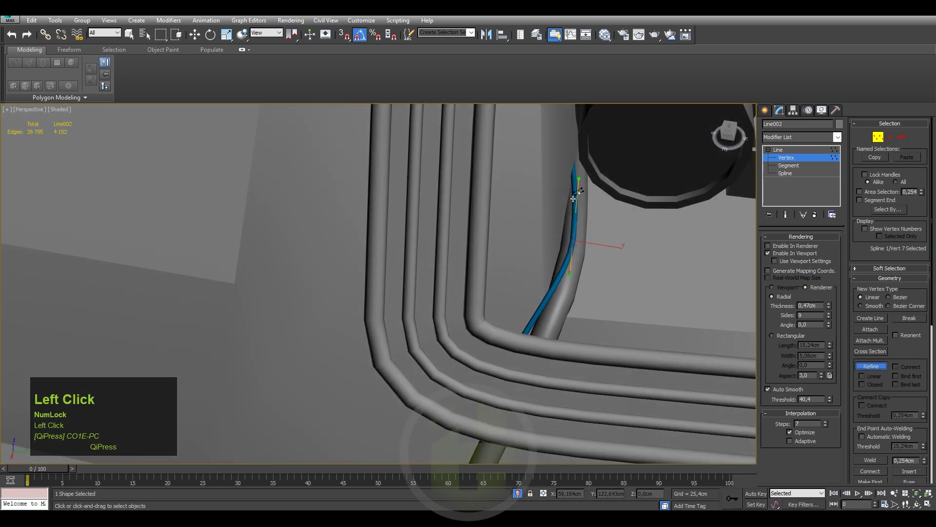
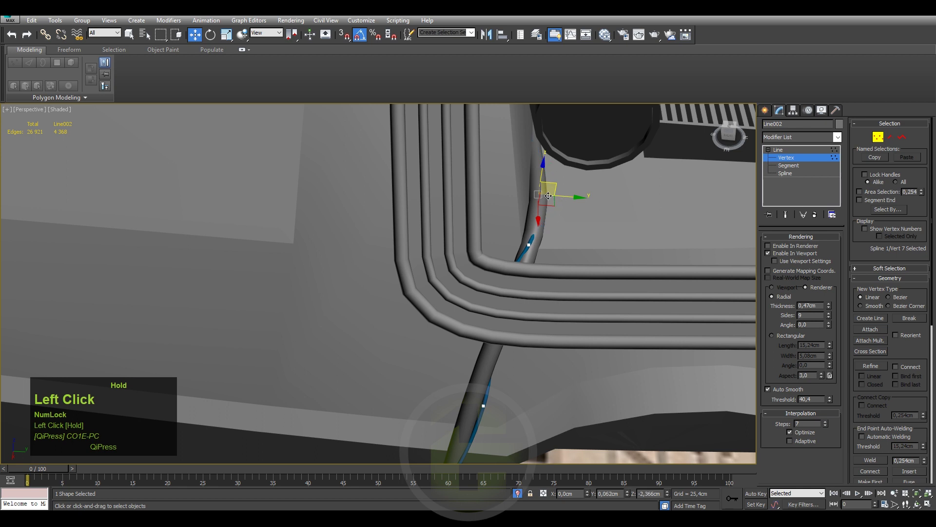
pyautogui.moveTo(529, 243); pyautogui.dragTo(541, 251)
pyautogui.moveTo(541, 251); pyautogui.dragTo(566, 237)
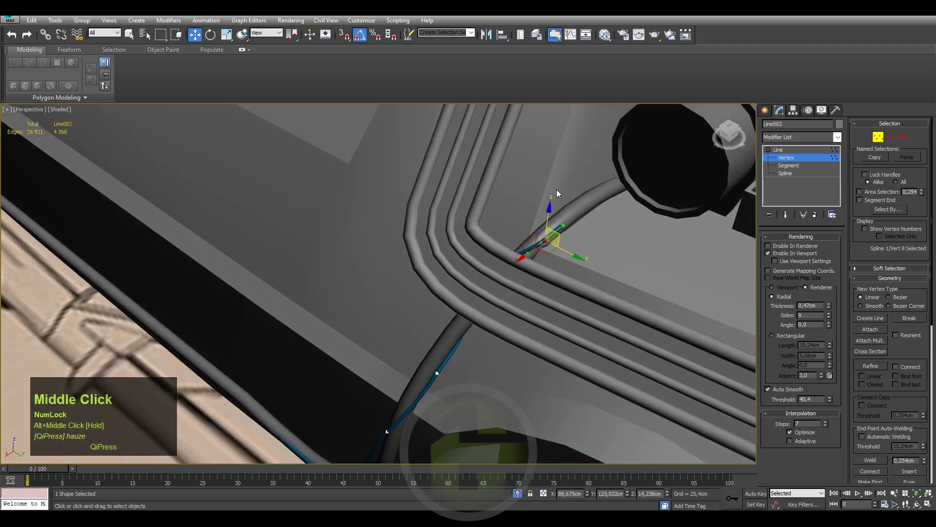
pyautogui.moveTo(512, 248); pyautogui.dragTo(517, 237)
pyautogui.moveTo(516, 237); pyautogui.dragTo(551, 218)
pyautogui.moveTo(550, 219); pyautogui.dragTo(496, 262)
pyautogui.moveTo(497, 262); pyautogui.dragTo(625, 214)
pyautogui.click(624, 214)
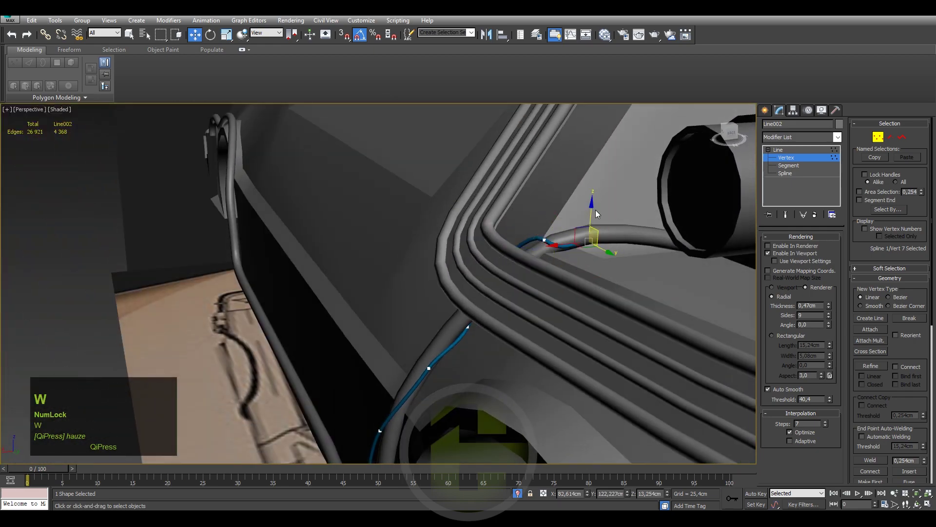
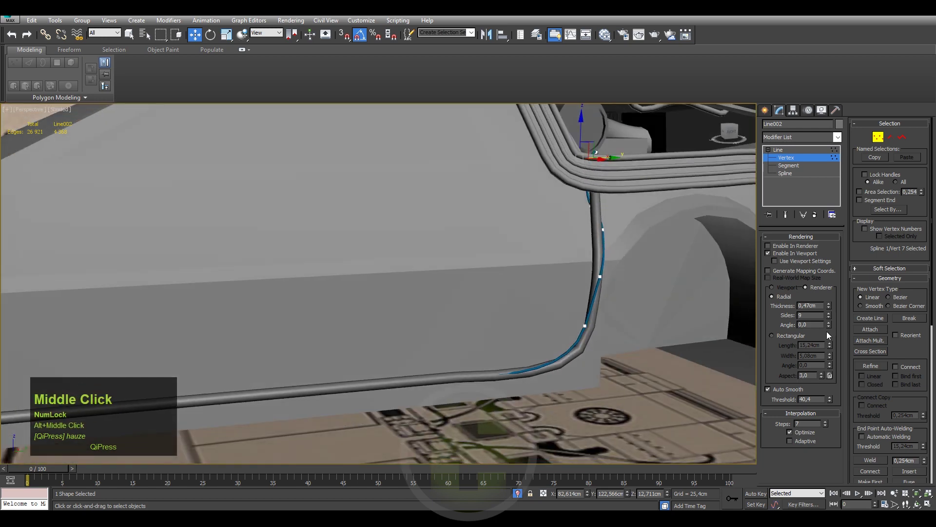
# Raise Line002's Radial Thickness to about 0.775 cm.
pyautogui.click(833, 308)
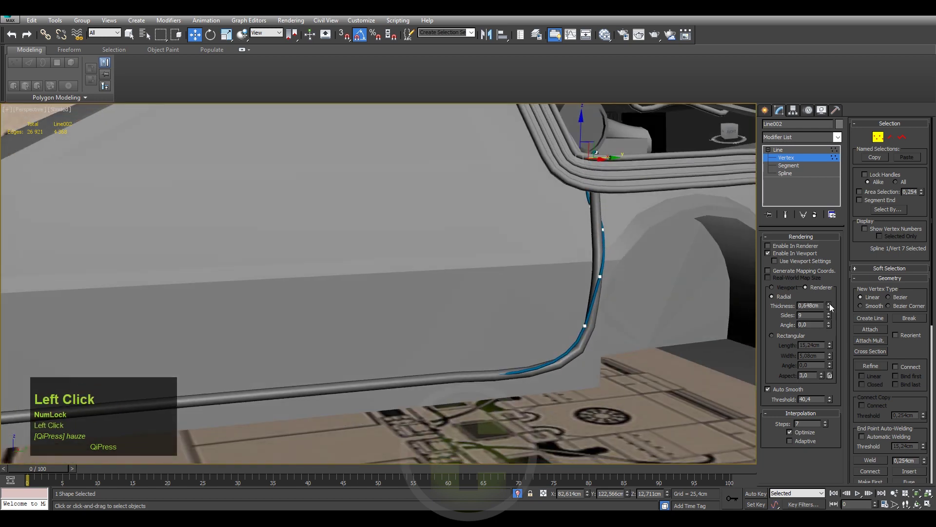
pyautogui.scroll(3)
pyautogui.click(534, 317)
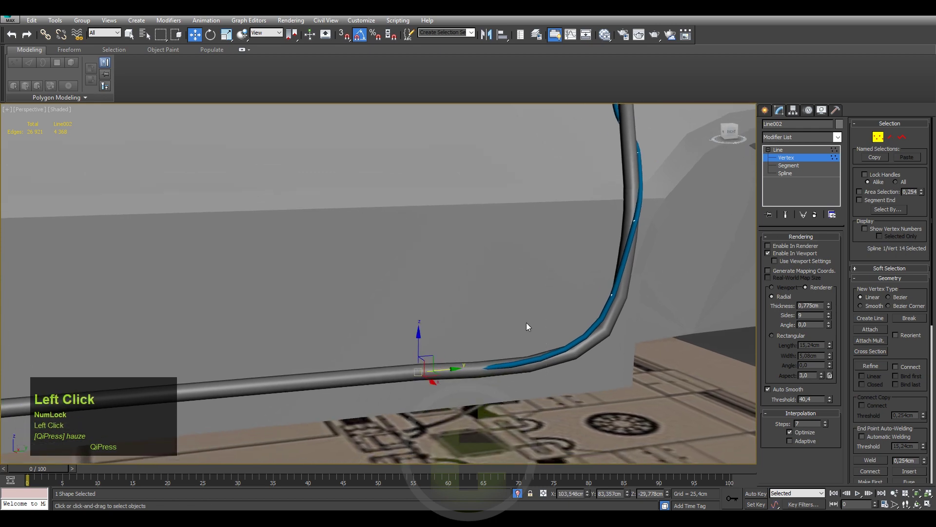
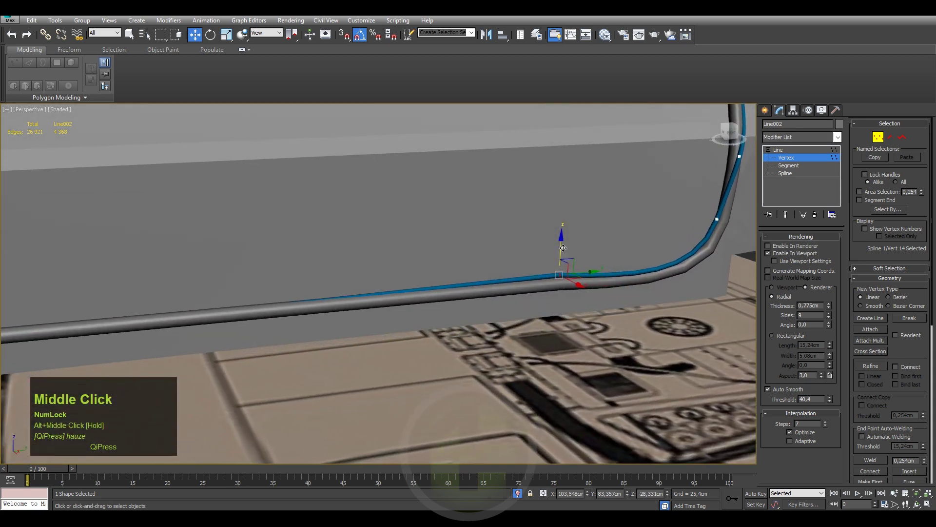
# Move a cable vertex against the thick pipe's lower curve, undoing one overshoot.
pyautogui.moveTo(565, 250); pyautogui.dragTo(568, 262)
pyautogui.moveTo(568, 262); pyautogui.dragTo(568, 317)
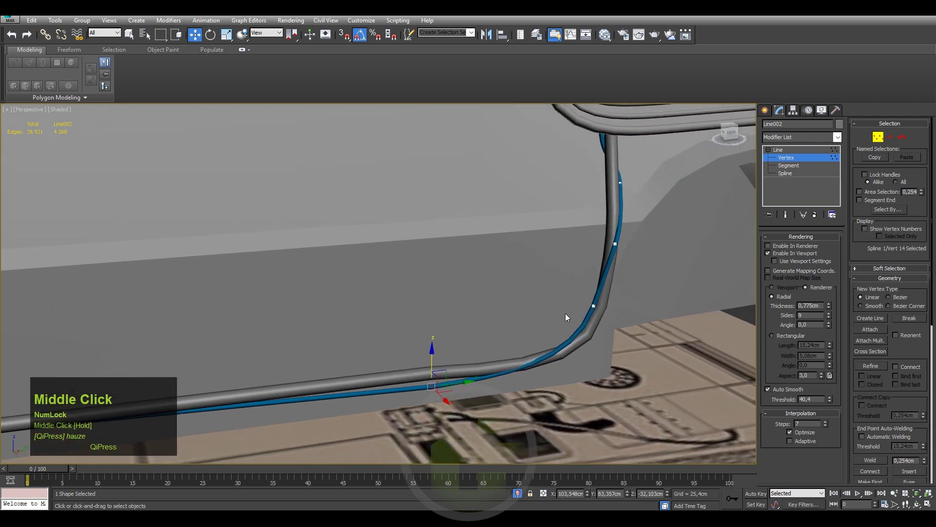
pyautogui.press('ctrl+z')
pyautogui.middleClick(566, 330)
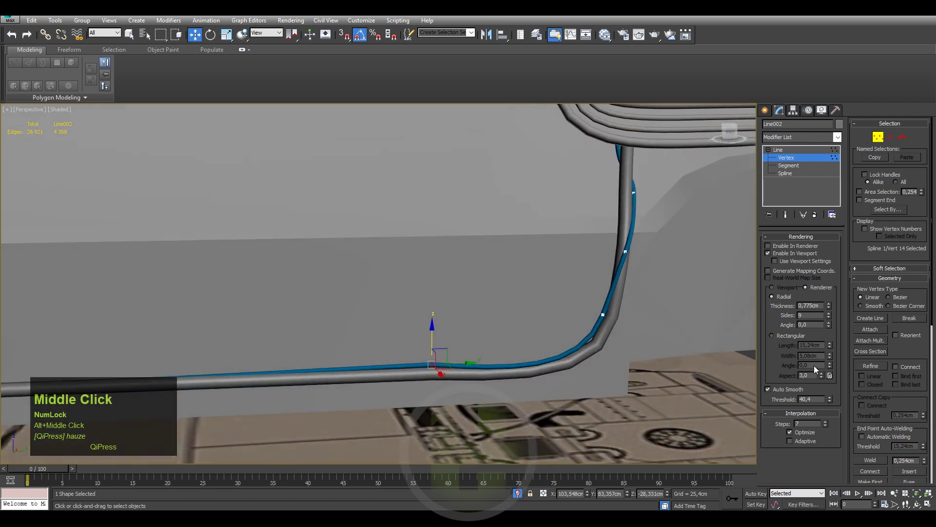
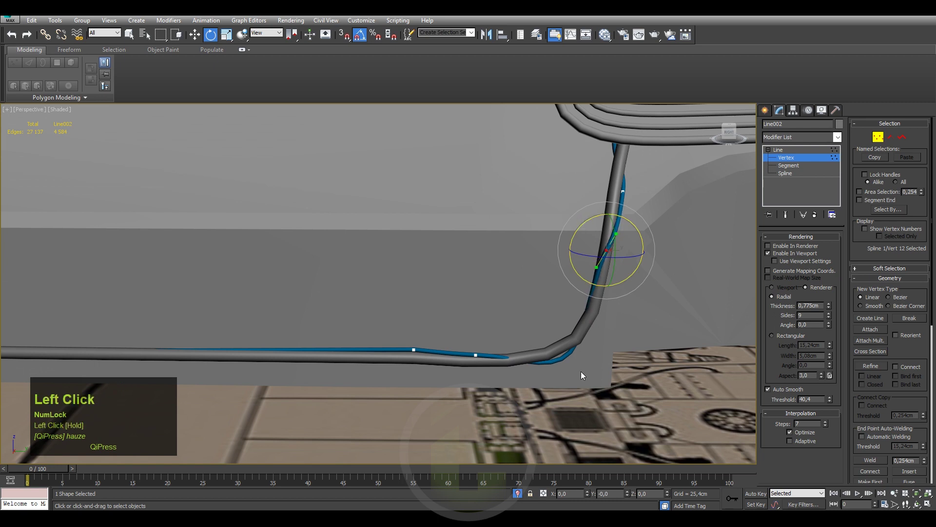
# Rotate vertices at the cable's lower bend so it smooths flush against the pipe below the door.
pyautogui.click(586, 394)
pyautogui.press('e')
pyautogui.moveTo(555, 311); pyautogui.dragTo(561, 318)
pyautogui.moveTo(561, 318); pyautogui.dragTo(494, 346)
pyautogui.click(495, 346)
pyautogui.click(466, 322)
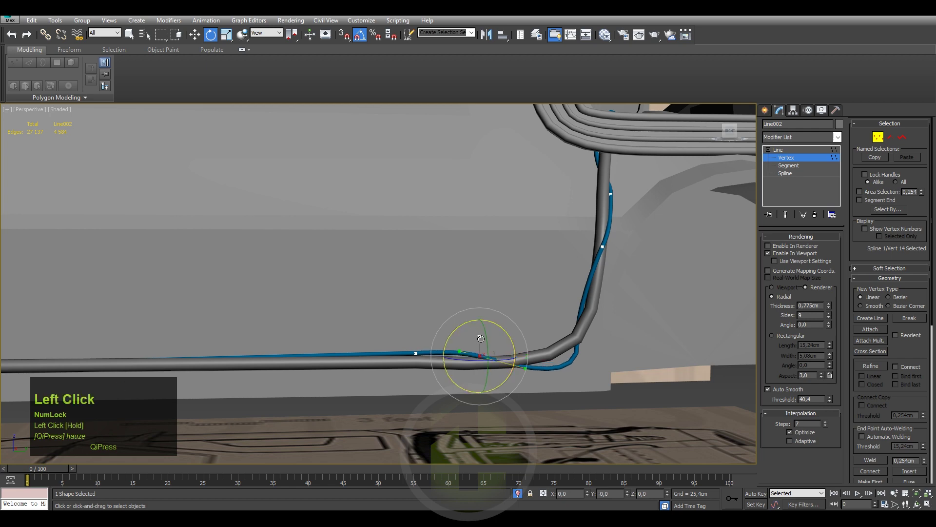
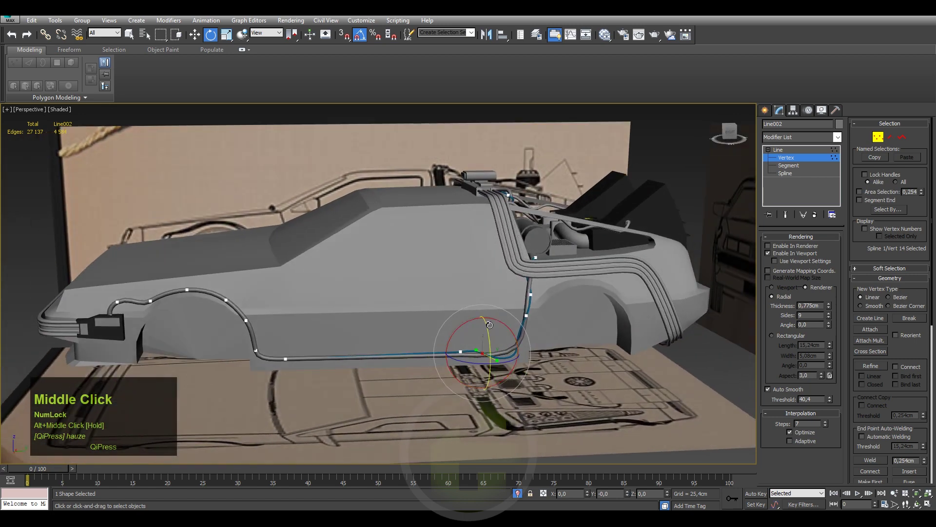
pyautogui.scroll(3)
pyautogui.middleClick(413, 344)
pyautogui.scroll(3)
pyautogui.click(529, 330)
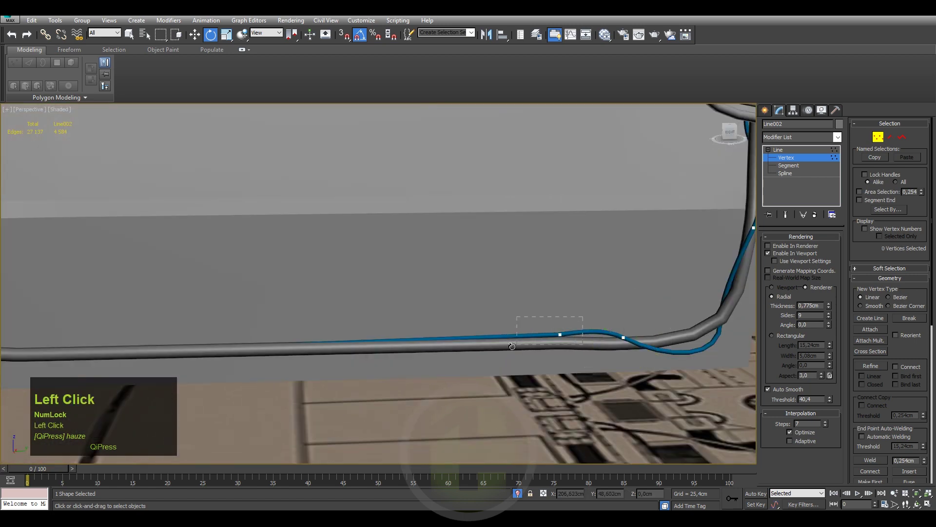
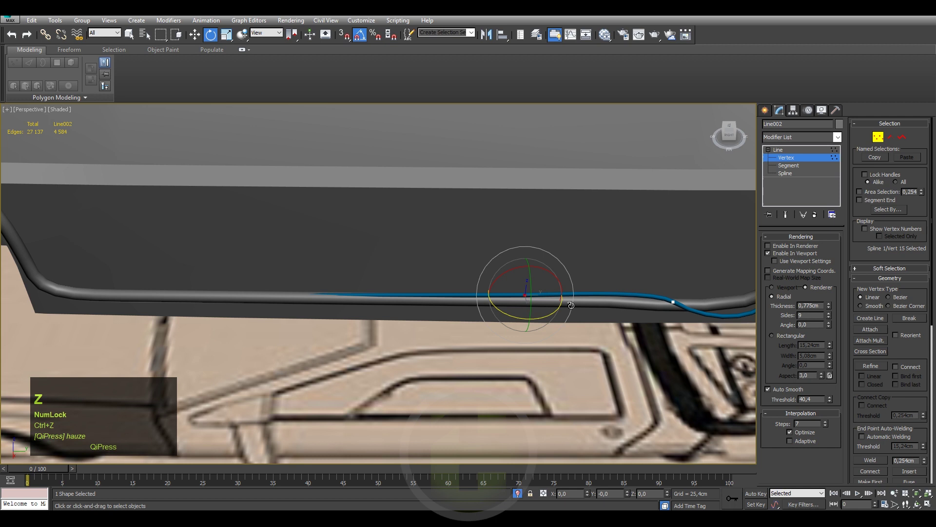
# Rotate vertices along the sill and rear corner so the cable straightens along the horizontal pipe.
pyautogui.click(697, 295)
pyautogui.press('e')
pyautogui.click(666, 275)
pyautogui.moveTo(687, 283); pyautogui.dragTo(688, 279)
pyautogui.press('ctrl+z')
pyautogui.moveTo(703, 301); pyautogui.dragTo(698, 254)
pyautogui.moveTo(698, 253); pyautogui.dragTo(682, 293)
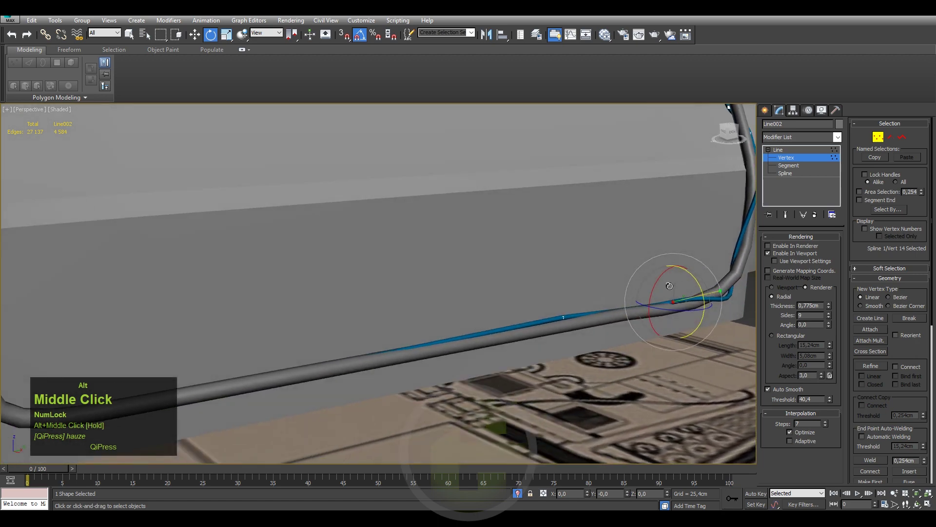
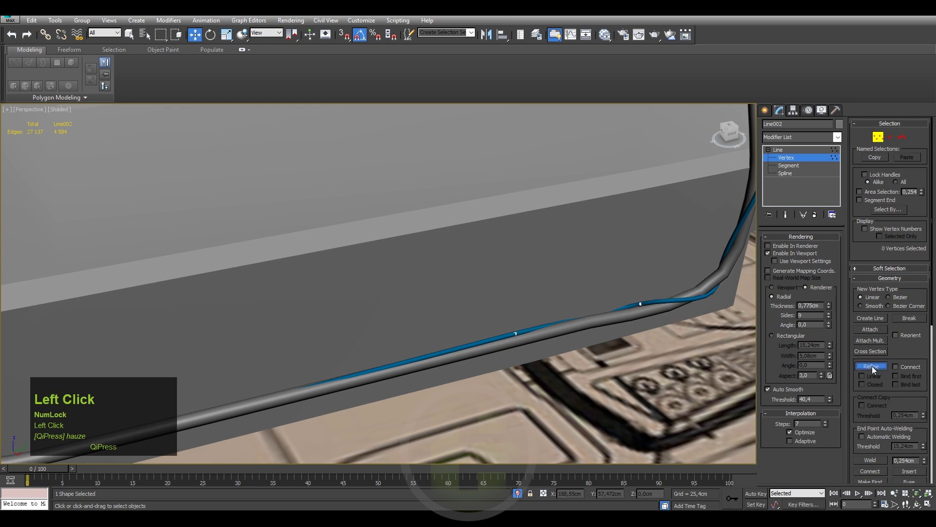
# Finish refining and move the new sill vertex onto the pipe.
pyautogui.rightClick(575, 342)
pyautogui.click(583, 312)
pyautogui.middleClick(572, 301)
pyautogui.moveTo(573, 293); pyautogui.dragTo(545, 334)
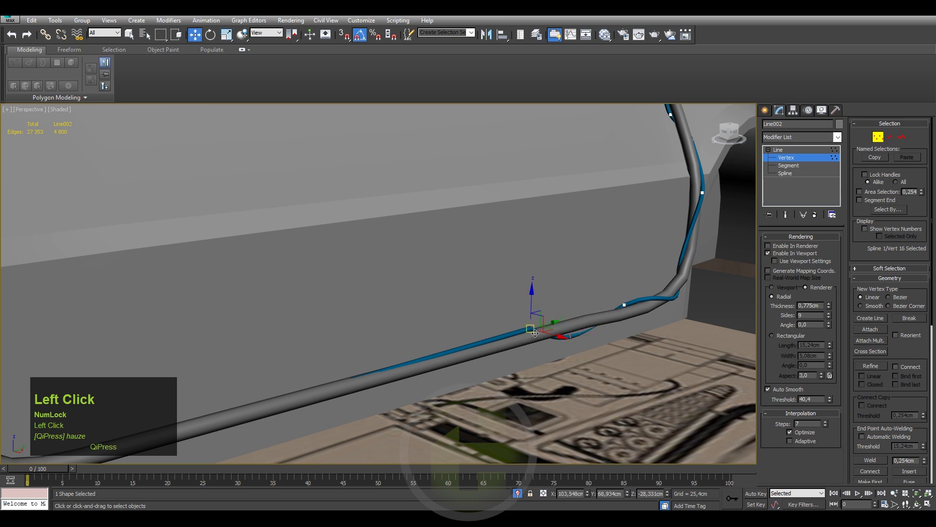
pyautogui.rightClick(546, 333)
pyautogui.click(520, 268)
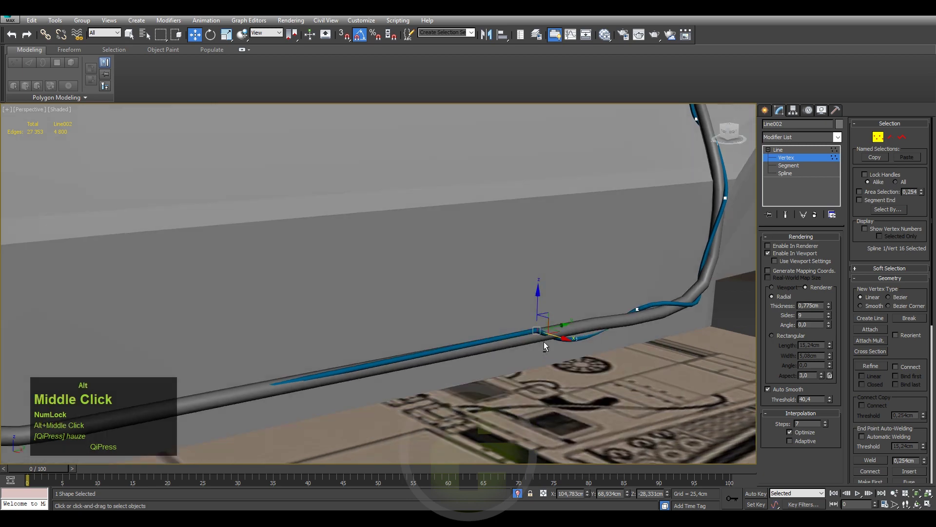
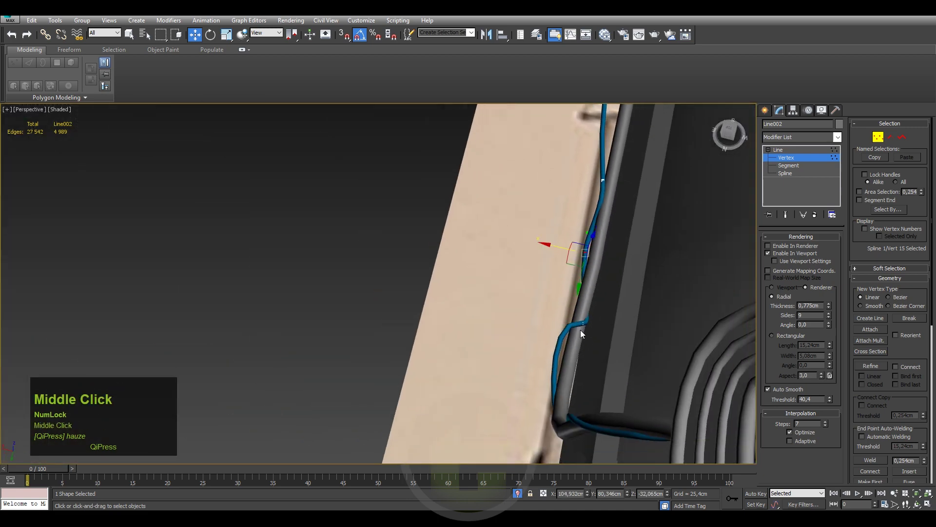
# Move and rotate cable vertices near the wheel arch to trace the pipe.
pyautogui.click(581, 324)
pyautogui.press('e')
pyautogui.click(548, 340)
pyautogui.moveTo(595, 317); pyautogui.dragTo(512, 324)
pyautogui.click(448, 317)
pyautogui.middleClick(393, 335)
pyautogui.scroll(-3)
# Refine another vertex on the front sill run, move it onto the pipe and rotate its curve.
pyautogui.click(451, 313)
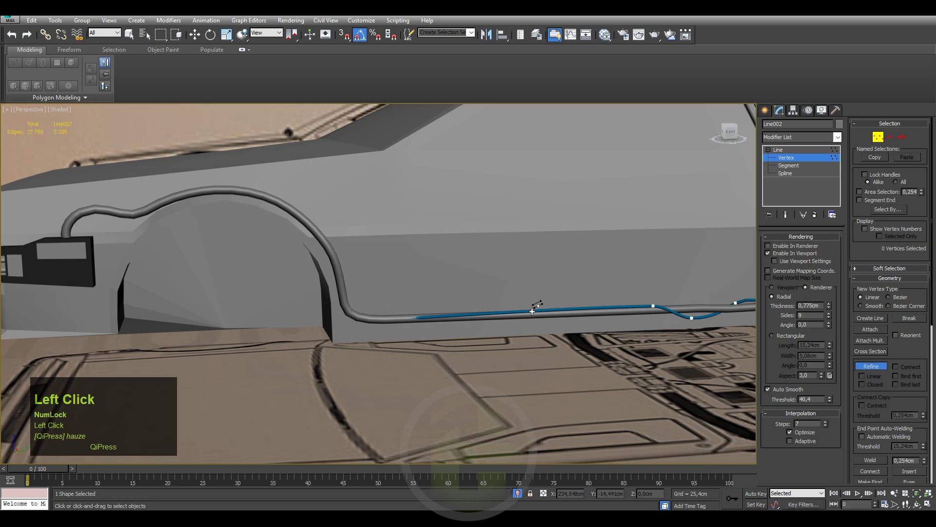
pyautogui.rightClick(513, 327)
pyautogui.click(553, 298)
pyautogui.middleClick(533, 339)
pyautogui.moveTo(547, 296); pyautogui.dragTo(467, 285)
pyautogui.middleClick(467, 285)
pyautogui.press('e')
pyautogui.moveTo(489, 288); pyautogui.dragTo(640, 318)
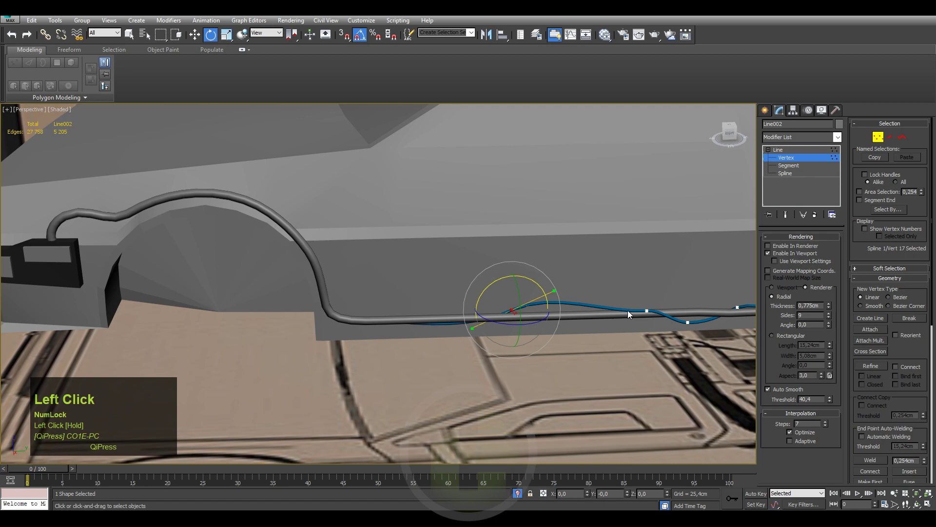
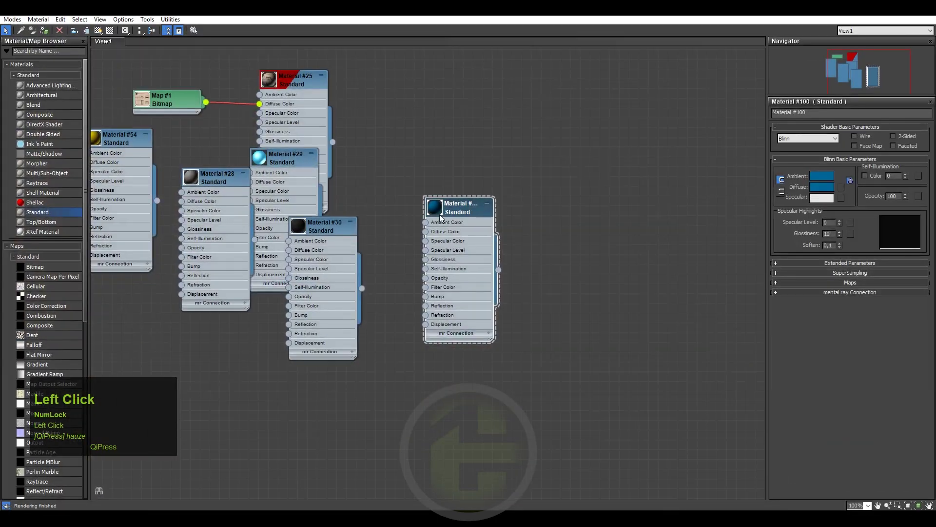
# Assign blue Material #100 to the selected cable Line002.
pyautogui.rightClick(207, 181)
pyautogui.click(222, 199)
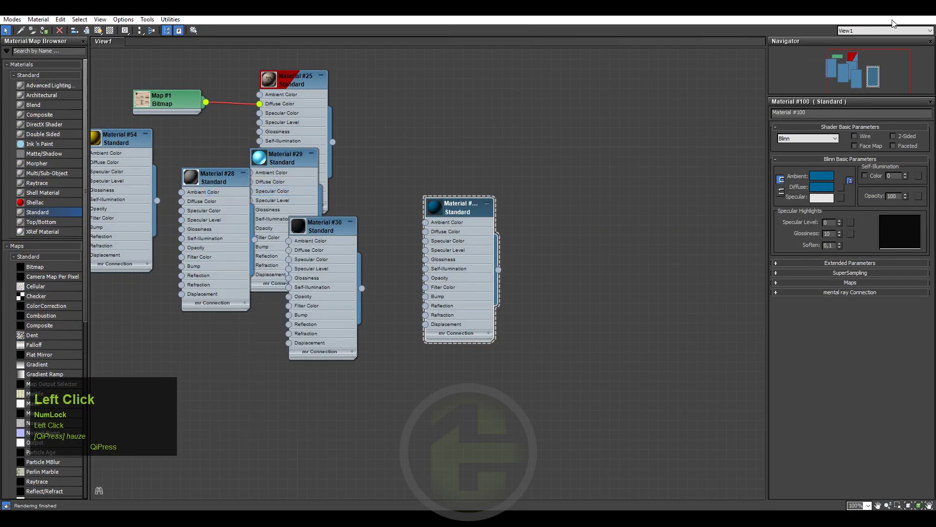
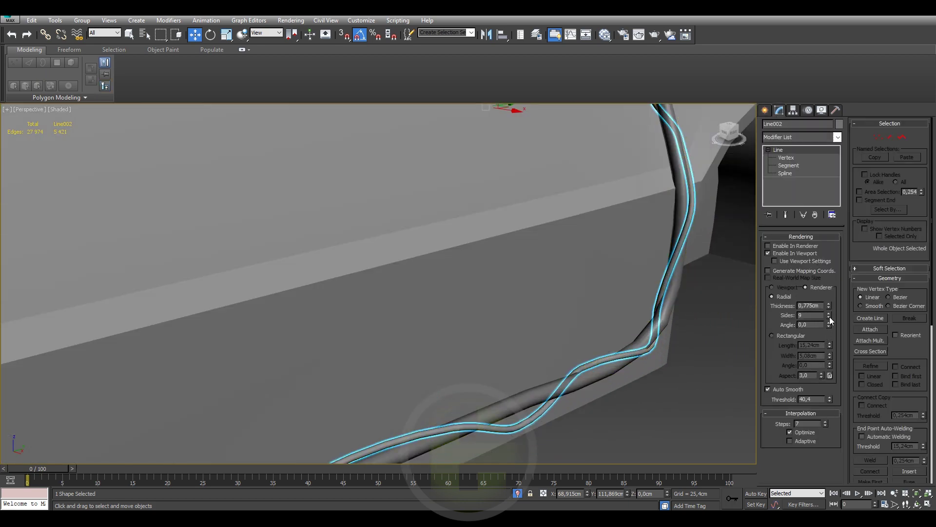
# Set Line002's rendered tube to 7 sides and show edged faces (F4).
pyautogui.click(833, 322)
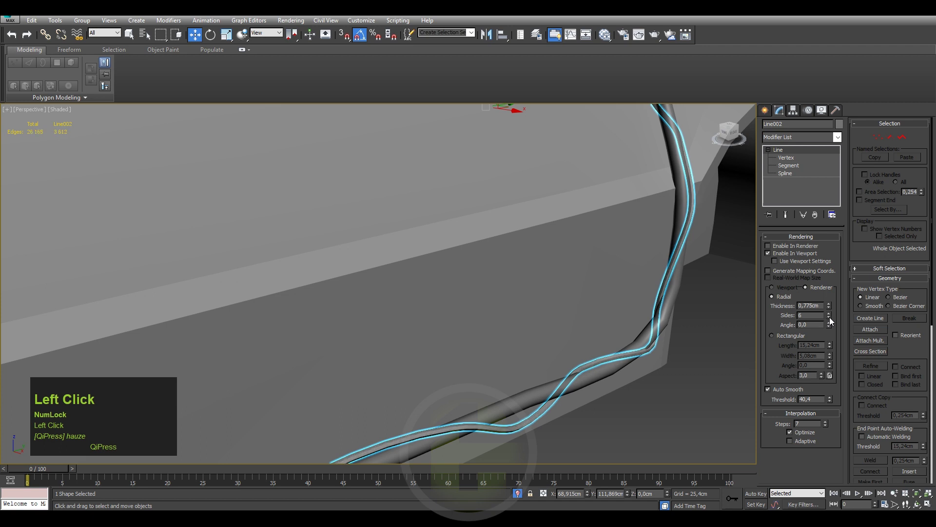
pyautogui.press('F4')
pyautogui.click(831, 317)
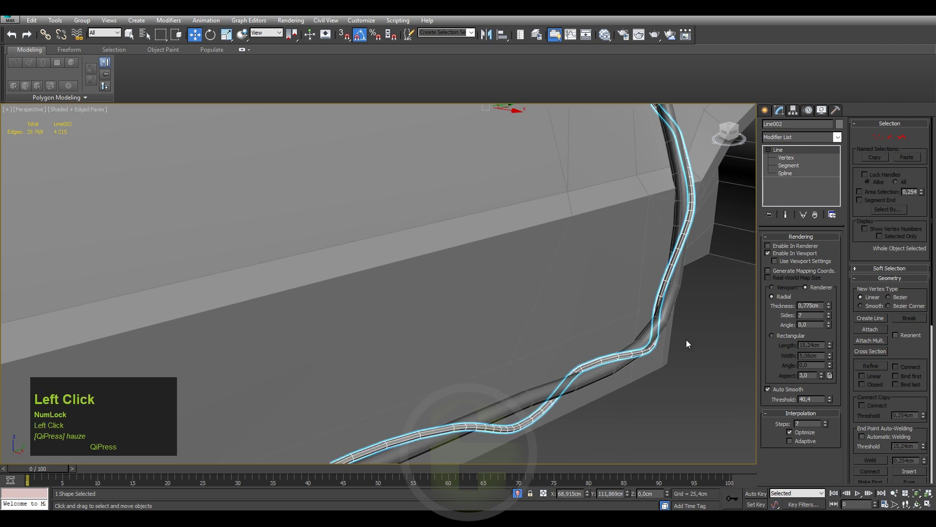
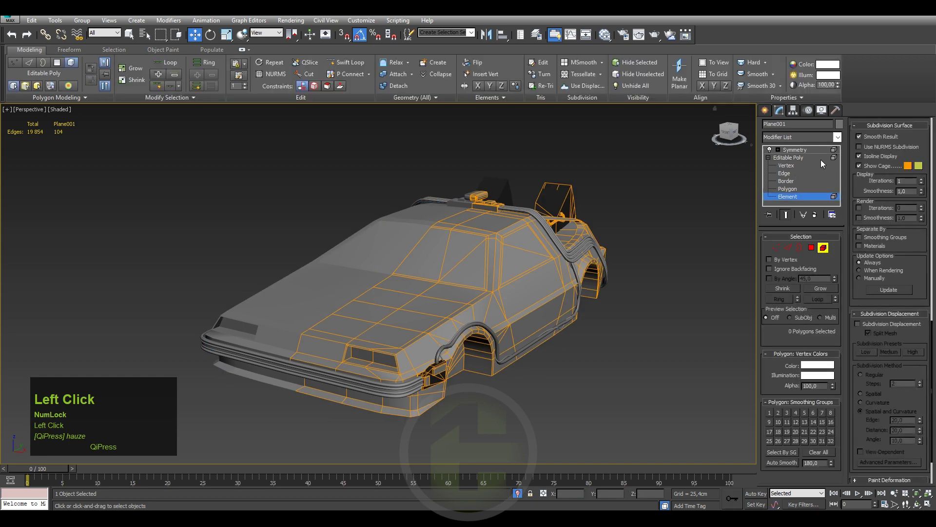
pyautogui.scroll(3)
pyautogui.click(449, 347)
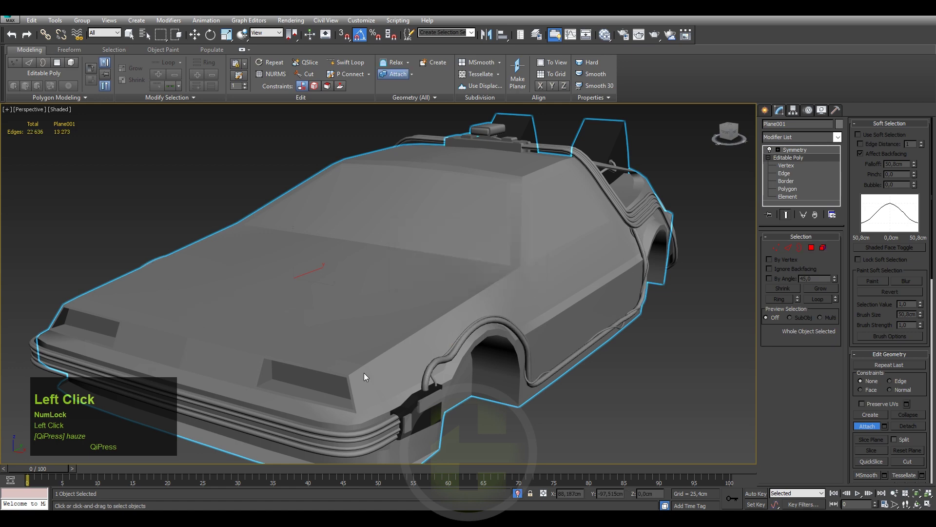
pyautogui.moveTo(488, 348); pyautogui.dragTo(435, 363)
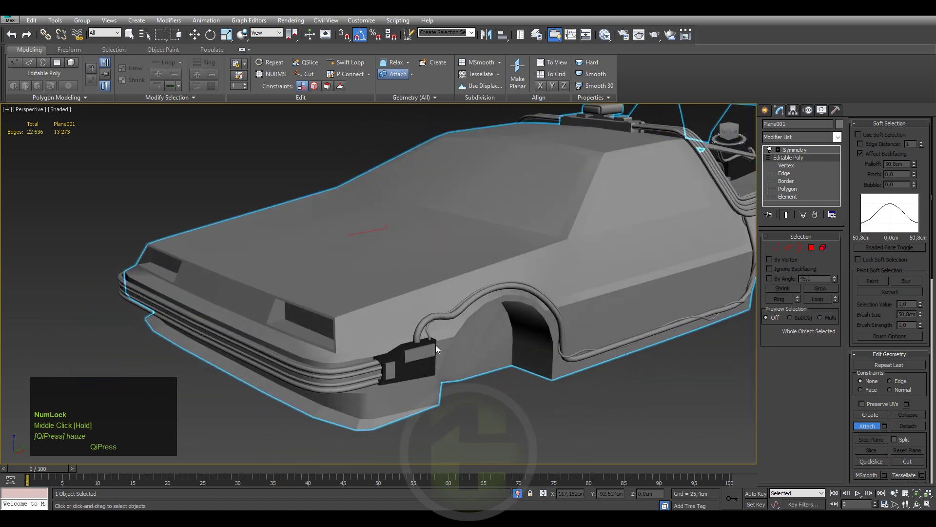
pyautogui.press('F4')
pyautogui.middleClick(519, 346)
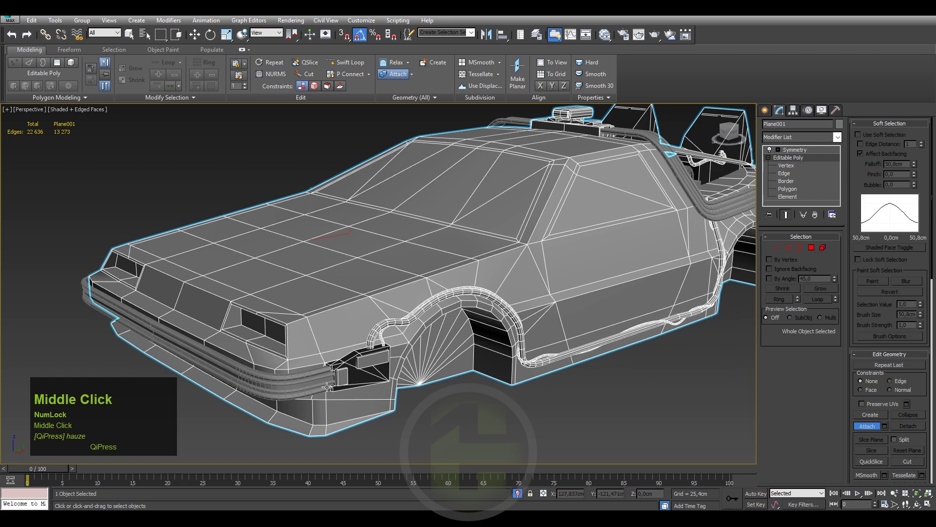
pyautogui.rightClick(472, 408)
pyautogui.click(500, 424)
pyautogui.press('F4')
pyautogui.middleClick(457, 361)
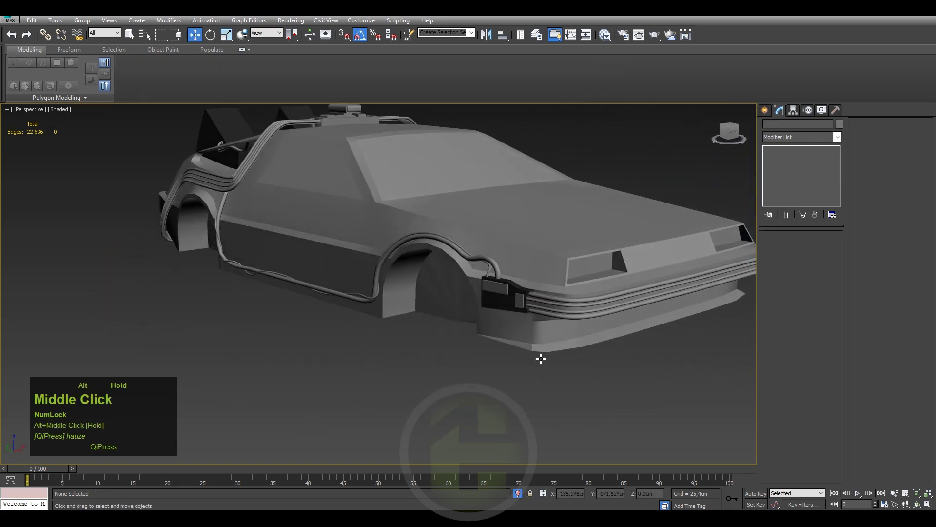
pyautogui.press('ctrl+z')
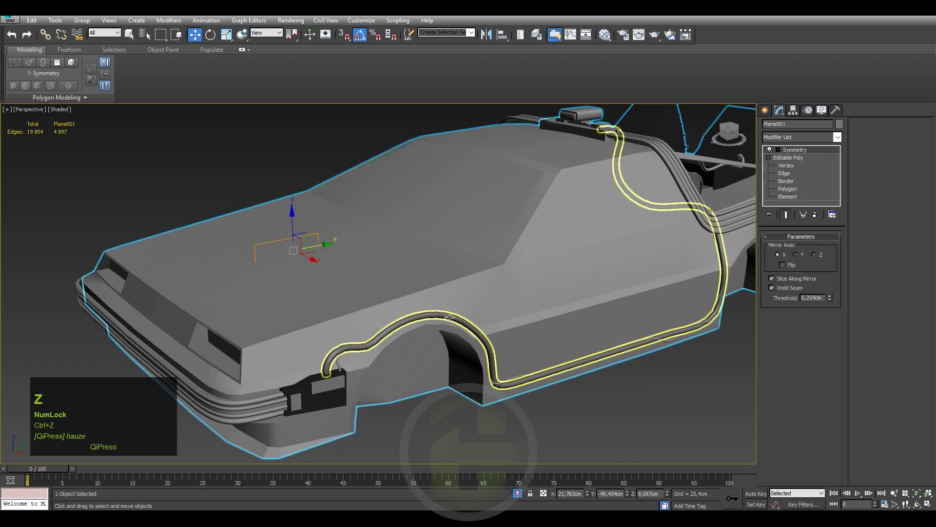
pyautogui.click(448, 313)
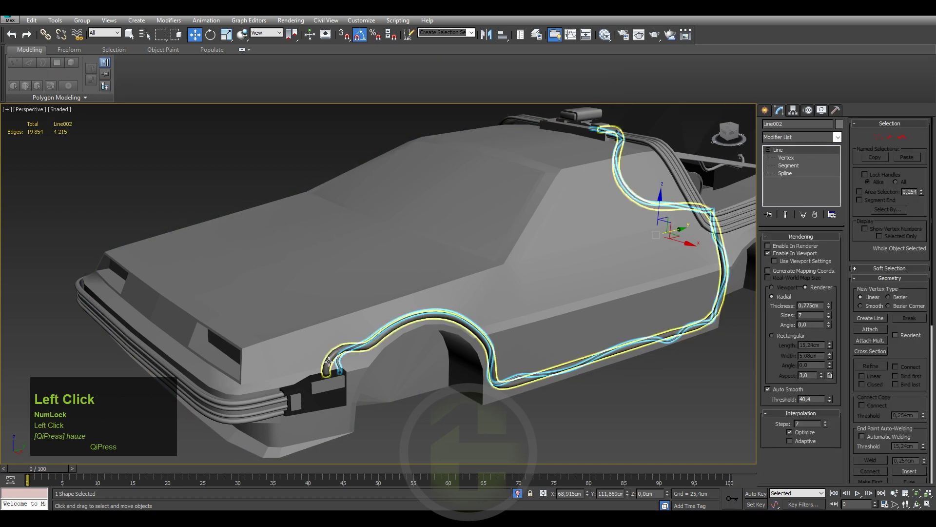
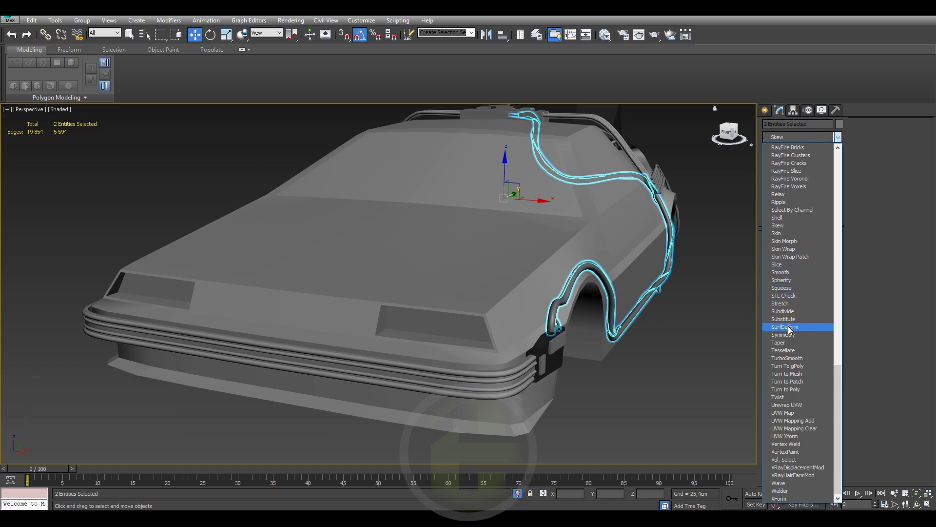
pyautogui.press('s')
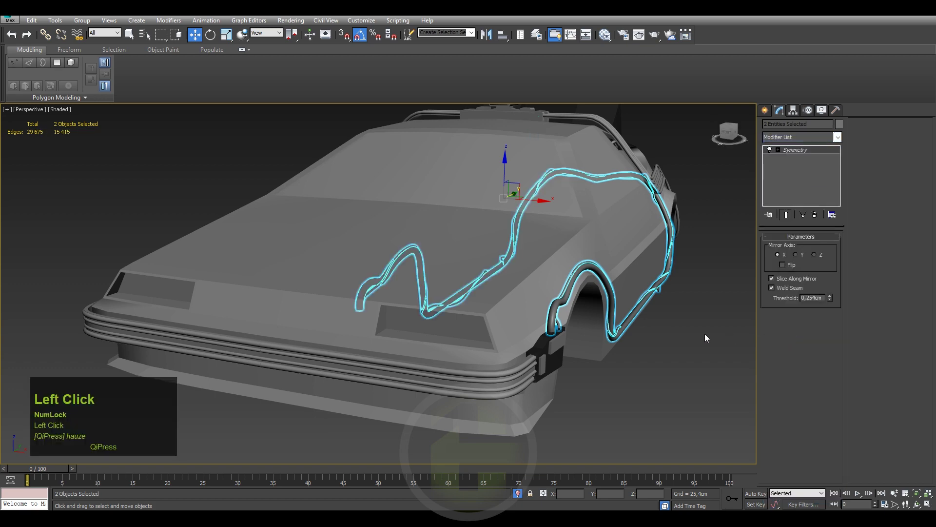
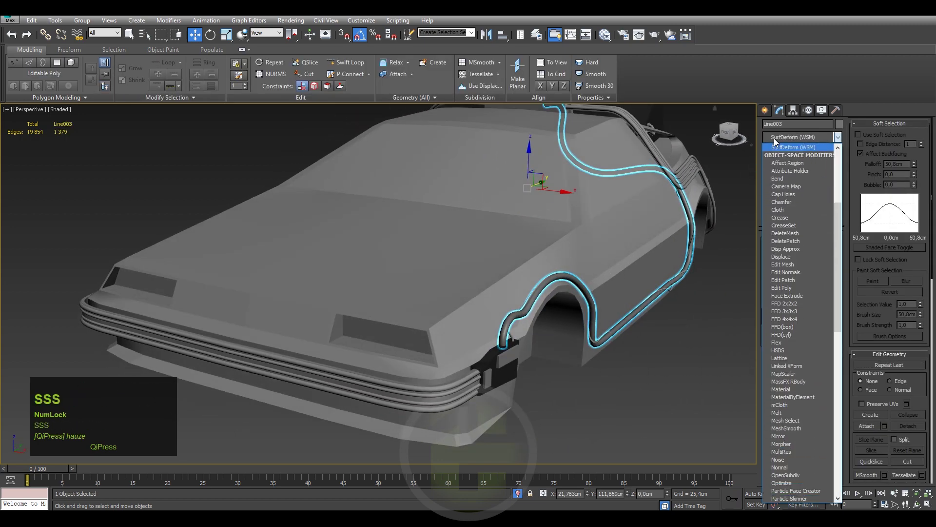
pyautogui.click(785, 340)
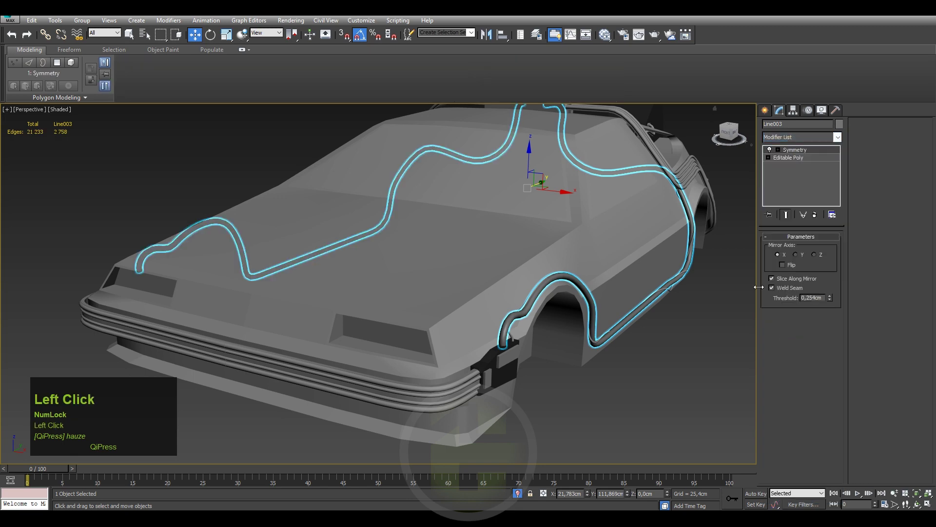
pyautogui.rightClick(349, 226)
pyautogui.click(369, 244)
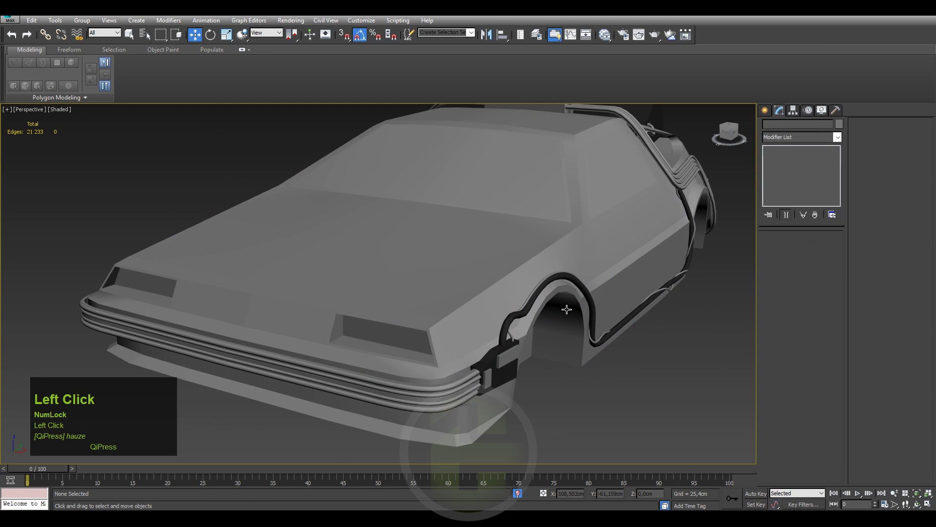
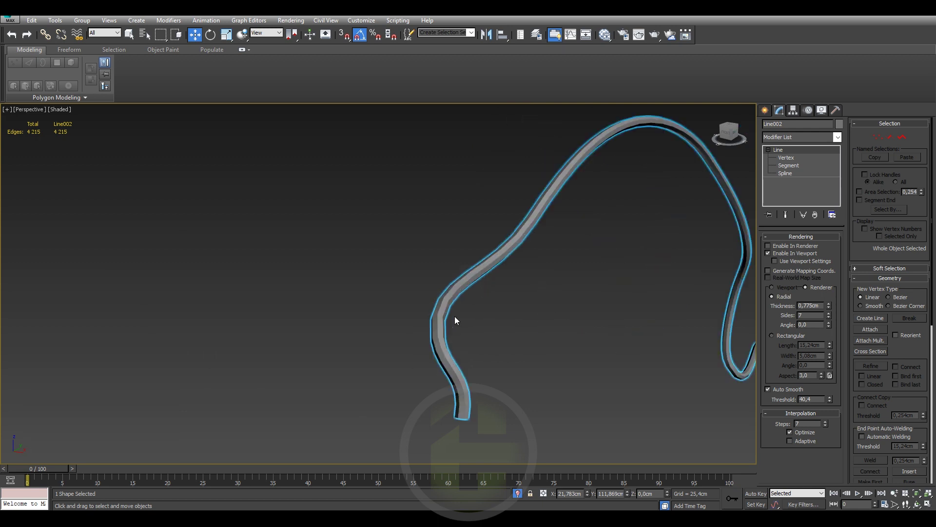
# Isolate Line002 and lower its Radial Thickness to roughly 0.67 cm.
pyautogui.rightClick(470, 285)
pyautogui.click(832, 313)
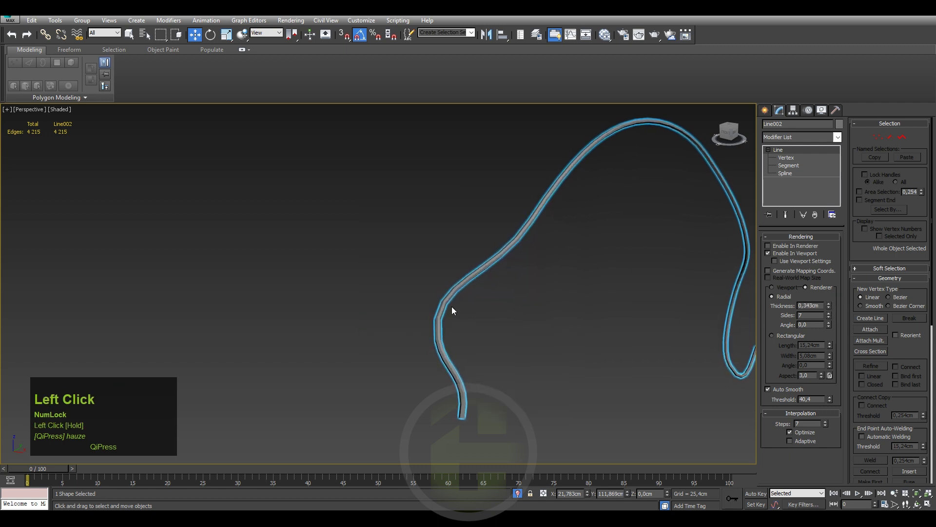
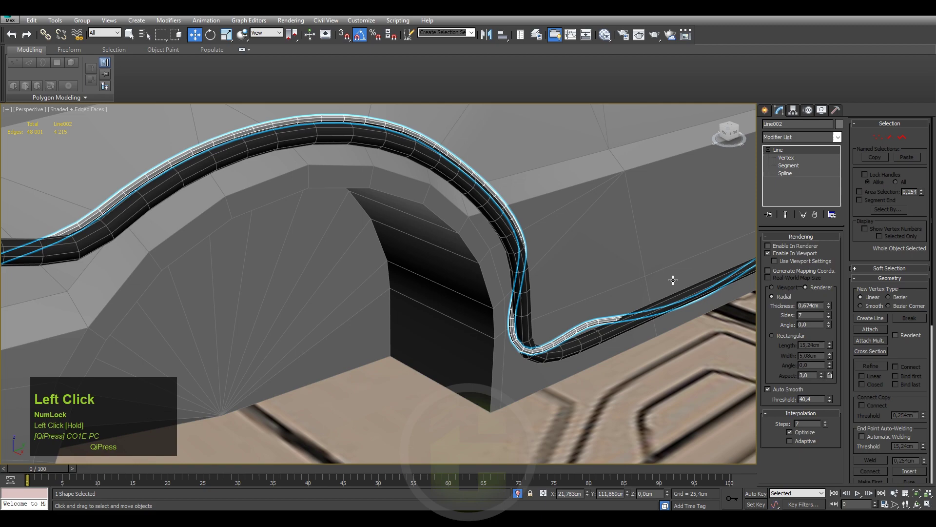
# Hide edged faces, exit isolation and start choosing a modifier for Line002 from the modifier list.
pyautogui.scroll(-3)
pyautogui.press('F4')
pyautogui.click(609, 38)
pyautogui.rightClick(212, 182)
pyautogui.click(237, 193)
pyautogui.press('s')
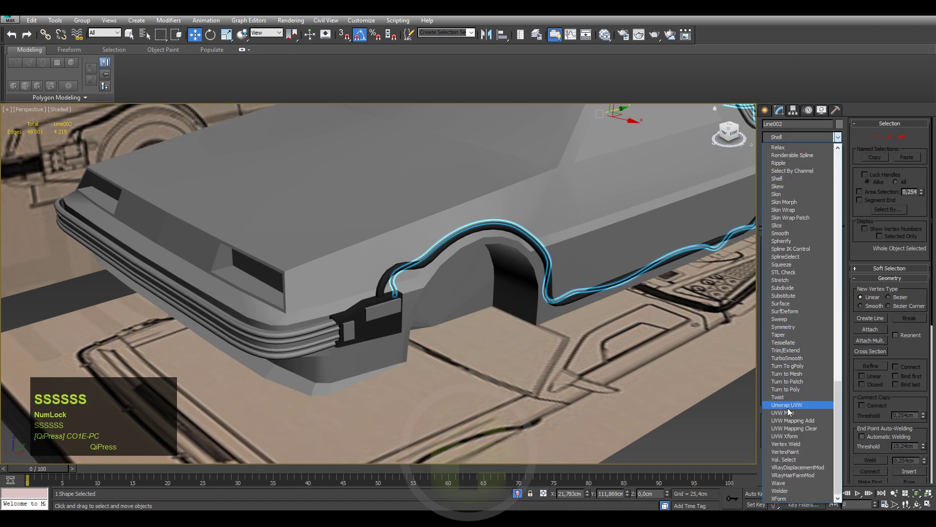
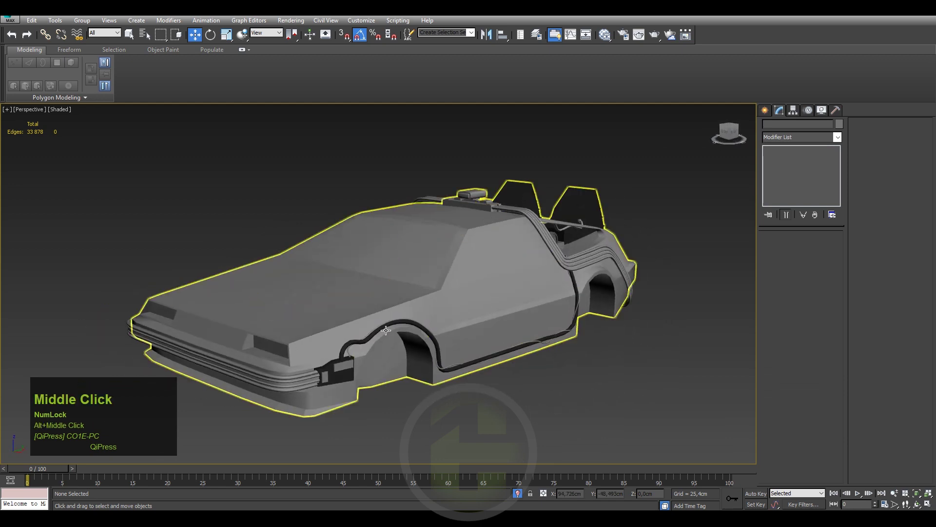
# Zoom the view out and back in around the car body and sill cable.
pyautogui.scroll(-3)
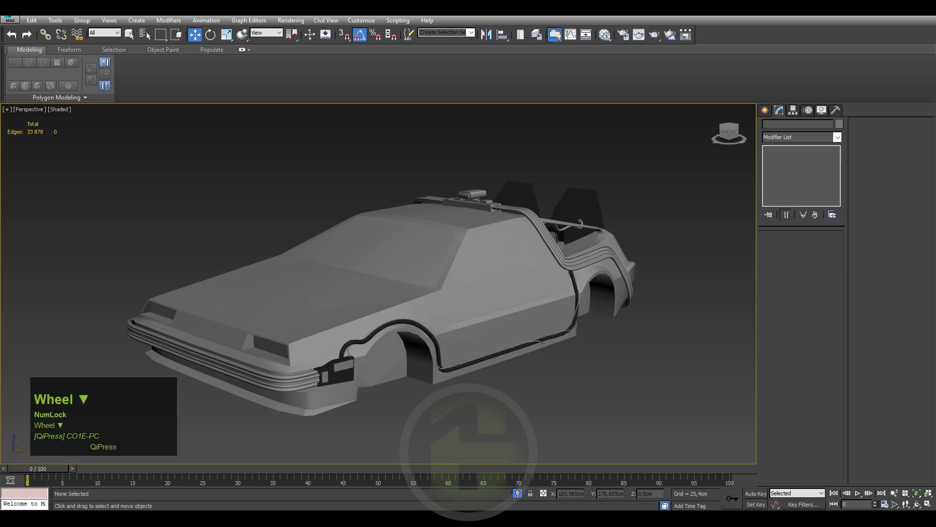
pyautogui.scroll(-3)
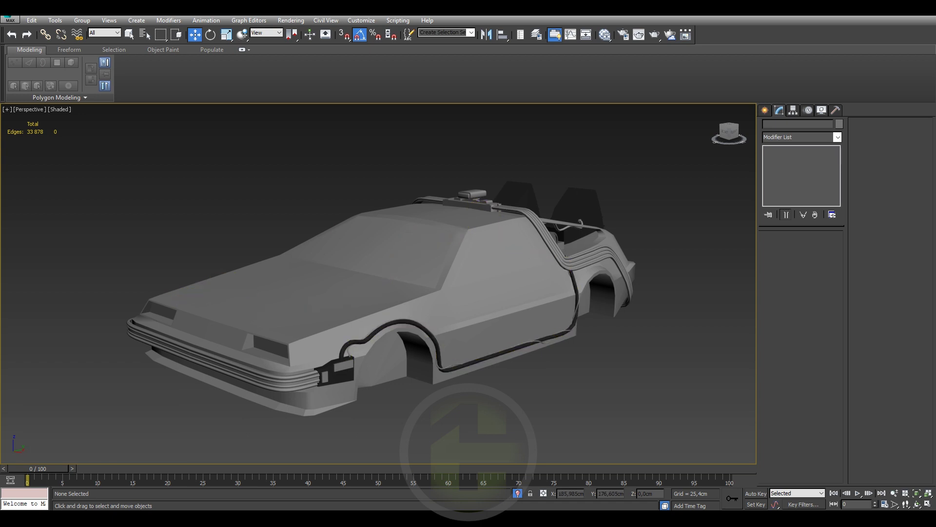
pyautogui.scroll(3)
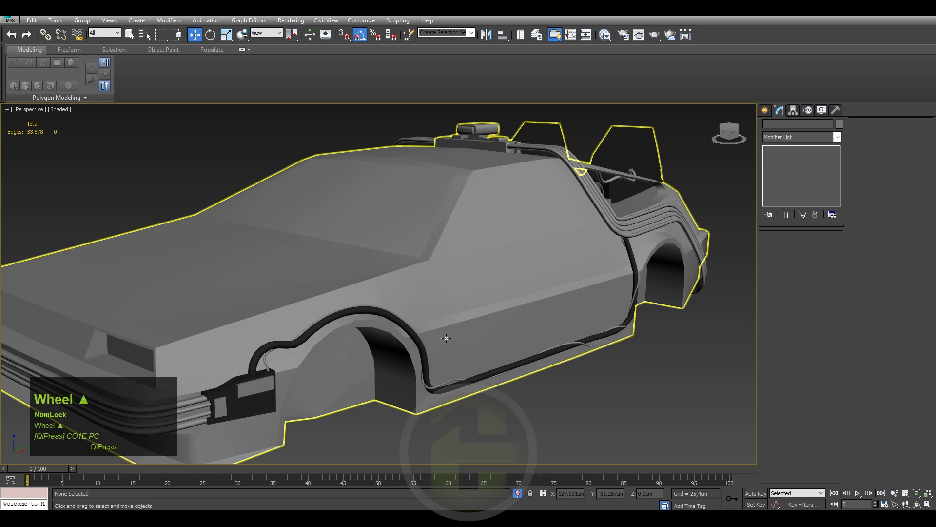
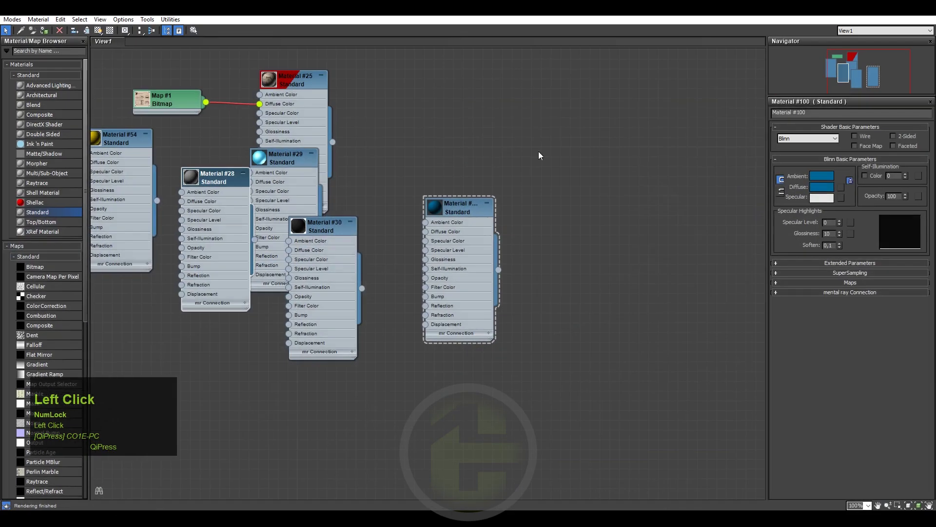
# Assign the black Material #30 to the selected cables from the Slate Material Editor.
pyautogui.middleClick(397, 277)
pyautogui.click(365, 230)
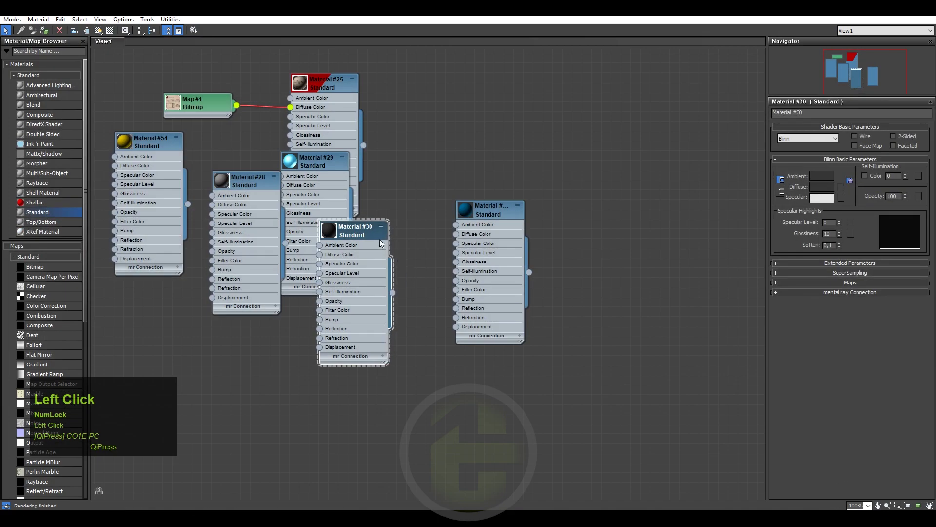
pyautogui.rightClick(365, 234)
pyautogui.click(388, 246)
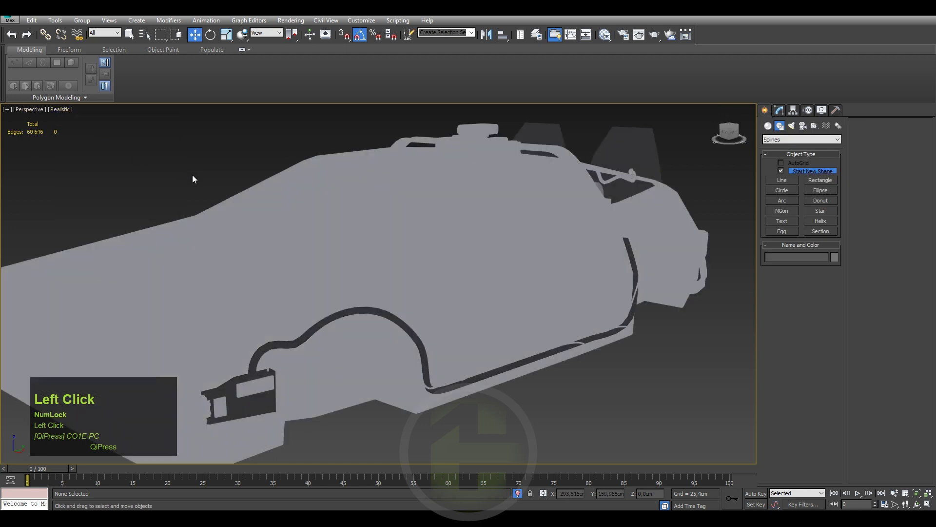
pyautogui.scroll(-3)
pyautogui.moveTo(244, 220); pyautogui.dragTo(571, 371)
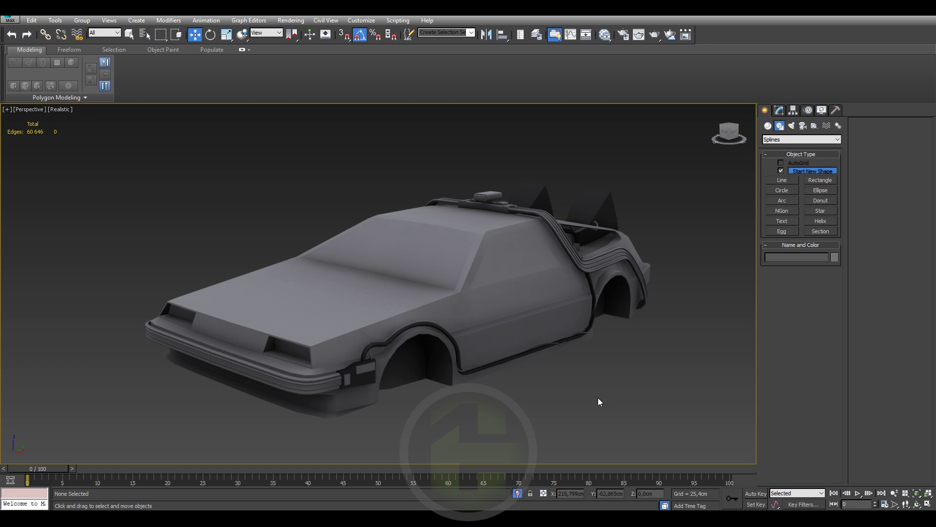
pyautogui.middleClick(564, 369)
pyautogui.moveTo(475, 377); pyautogui.dragTo(299, 412)
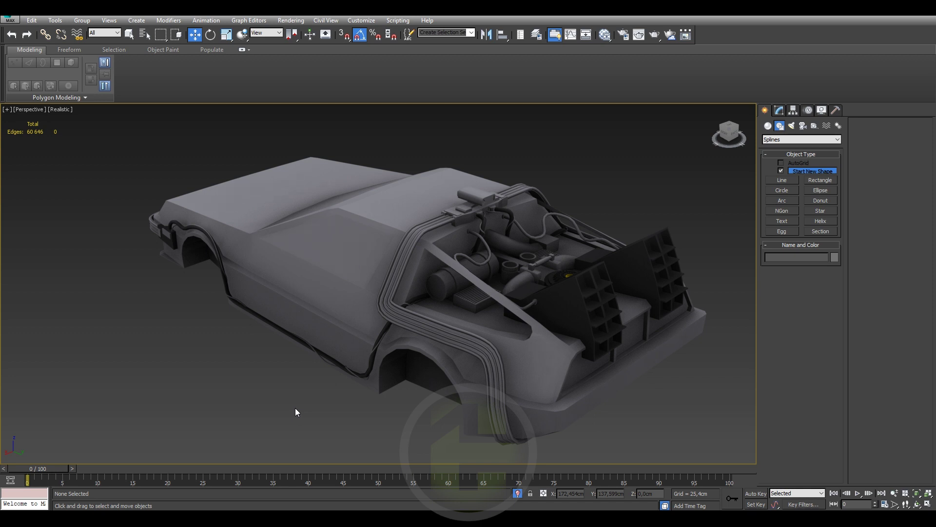
pyautogui.press('ctrl+s')
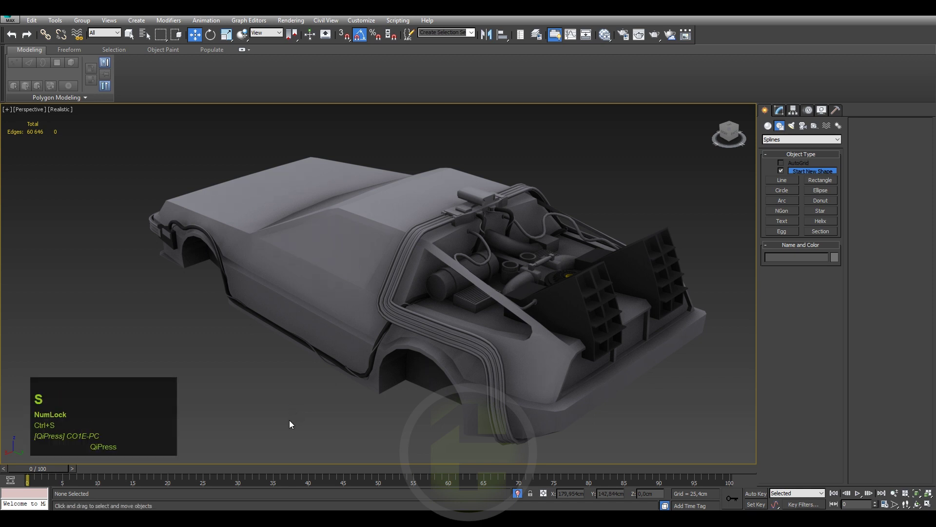